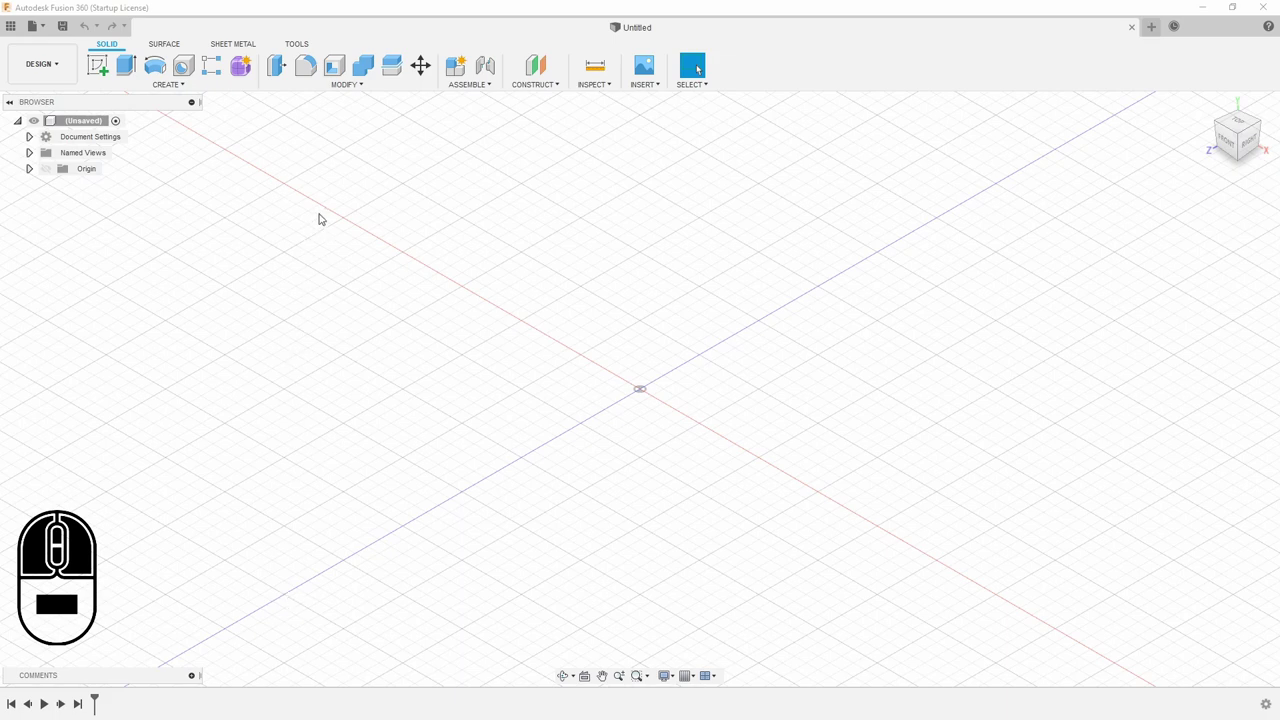
Show the Add-Ins menu from the utility tools
click(305, 44)
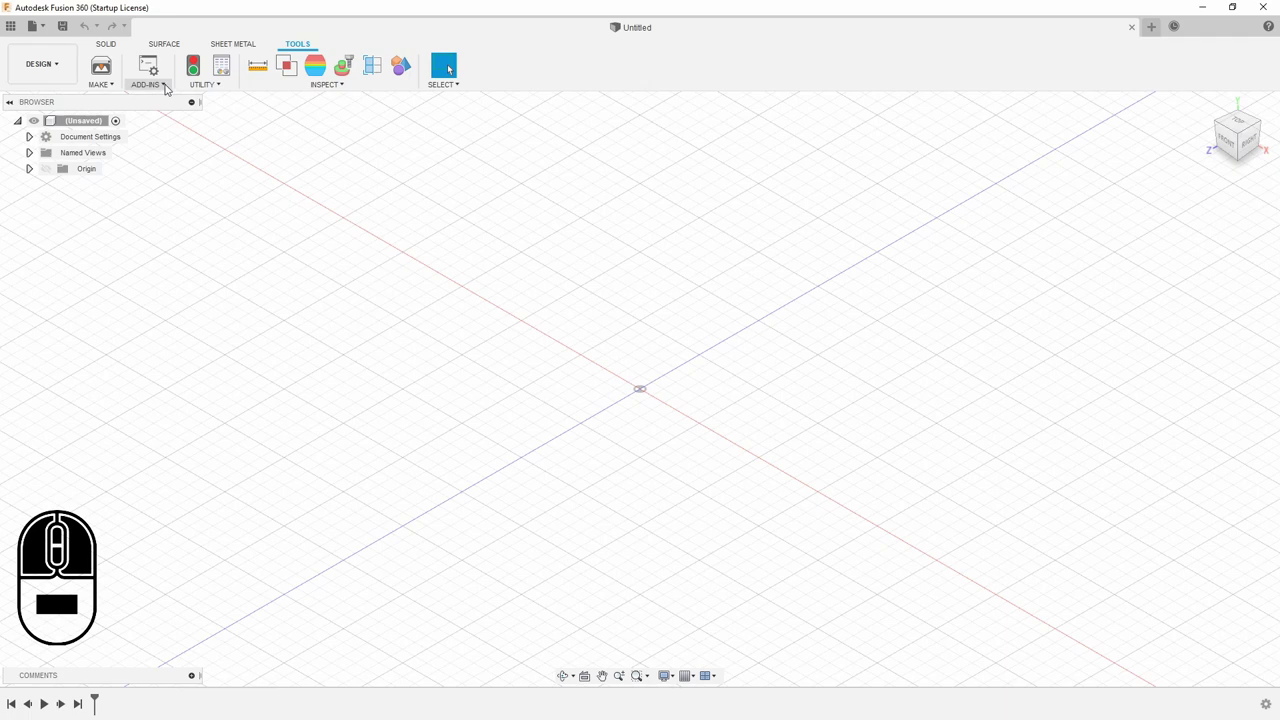
click(170, 84)
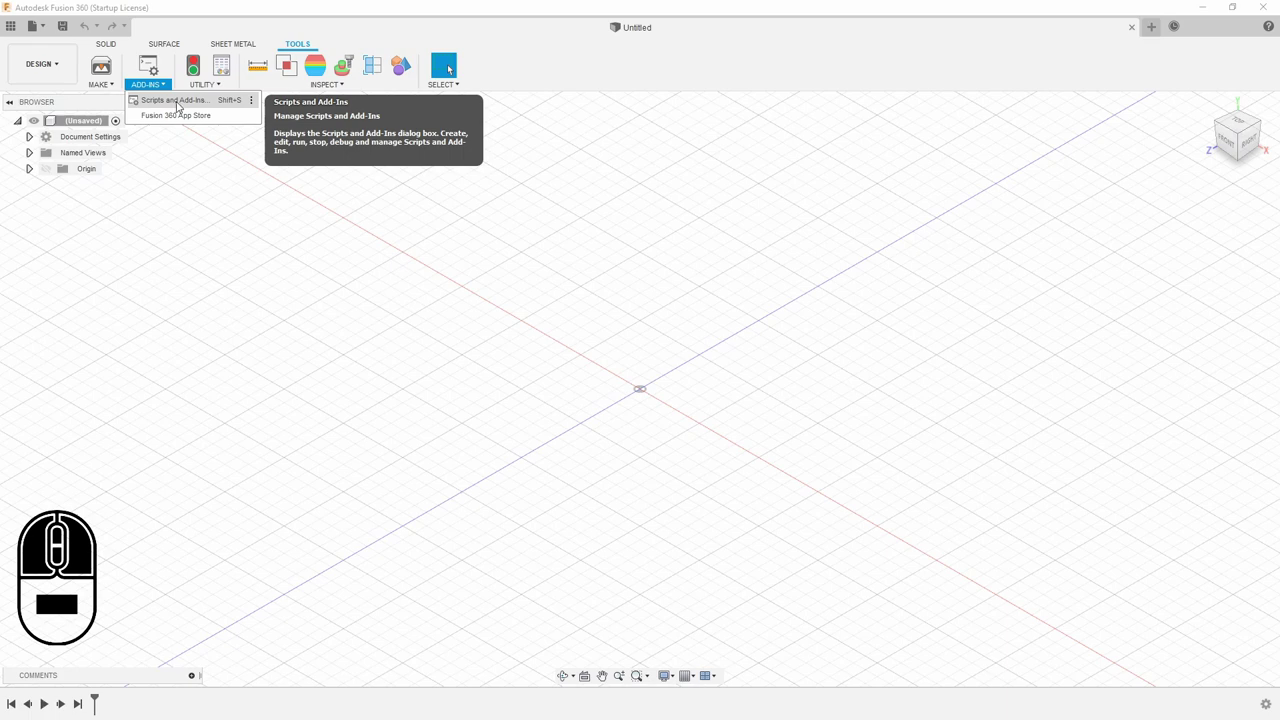
In Scripts and Add-Ins, locate and select the SpurGear sample script
click(212, 100)
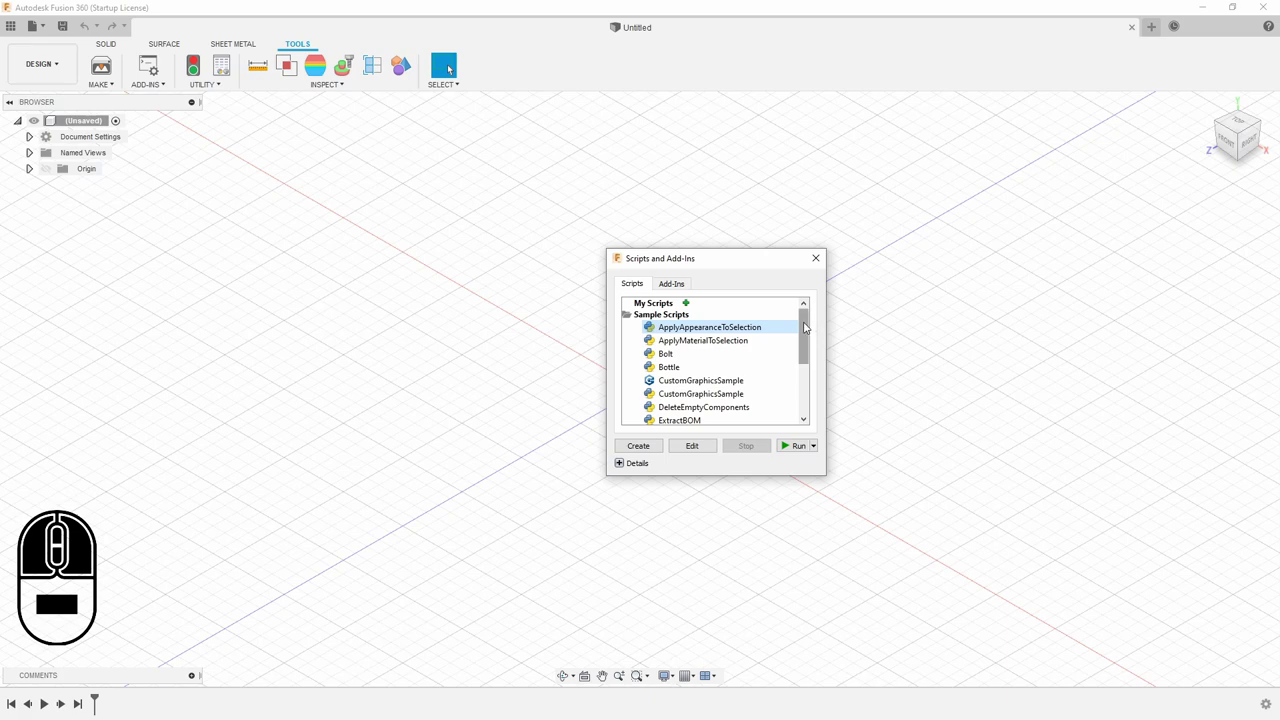
drag(806, 326, 812, 379)
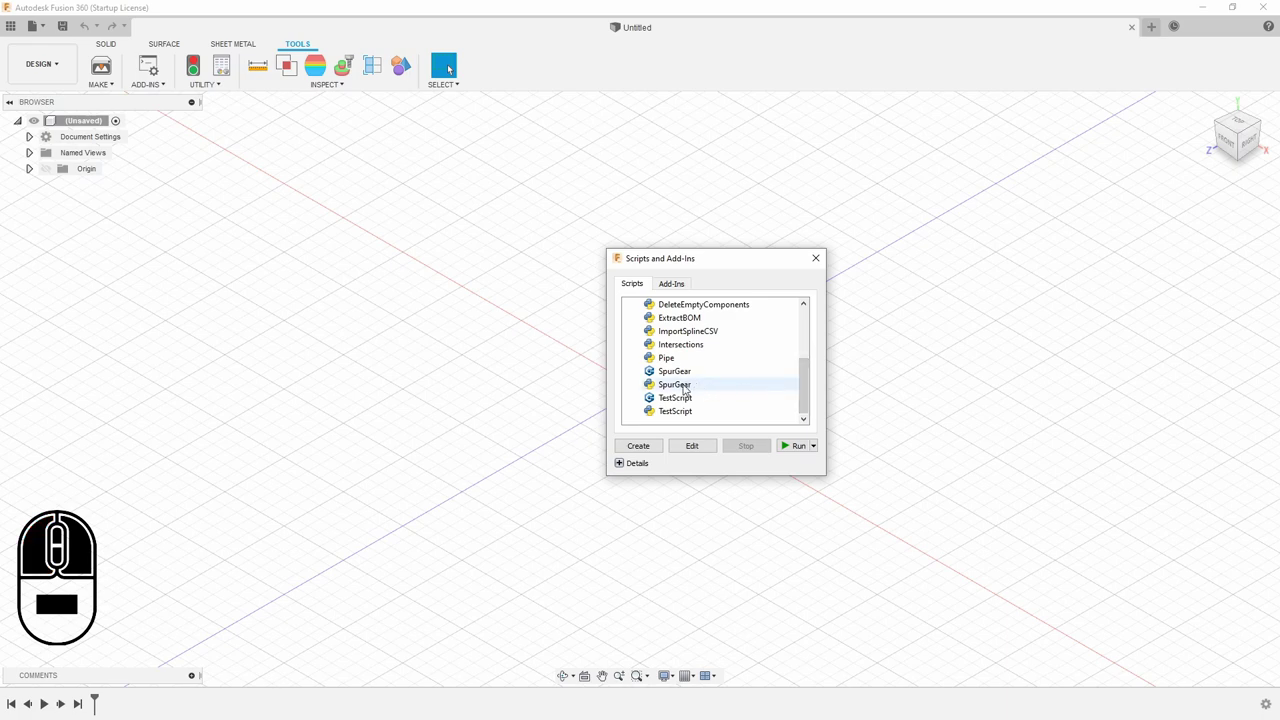
click(699, 368)
click(700, 378)
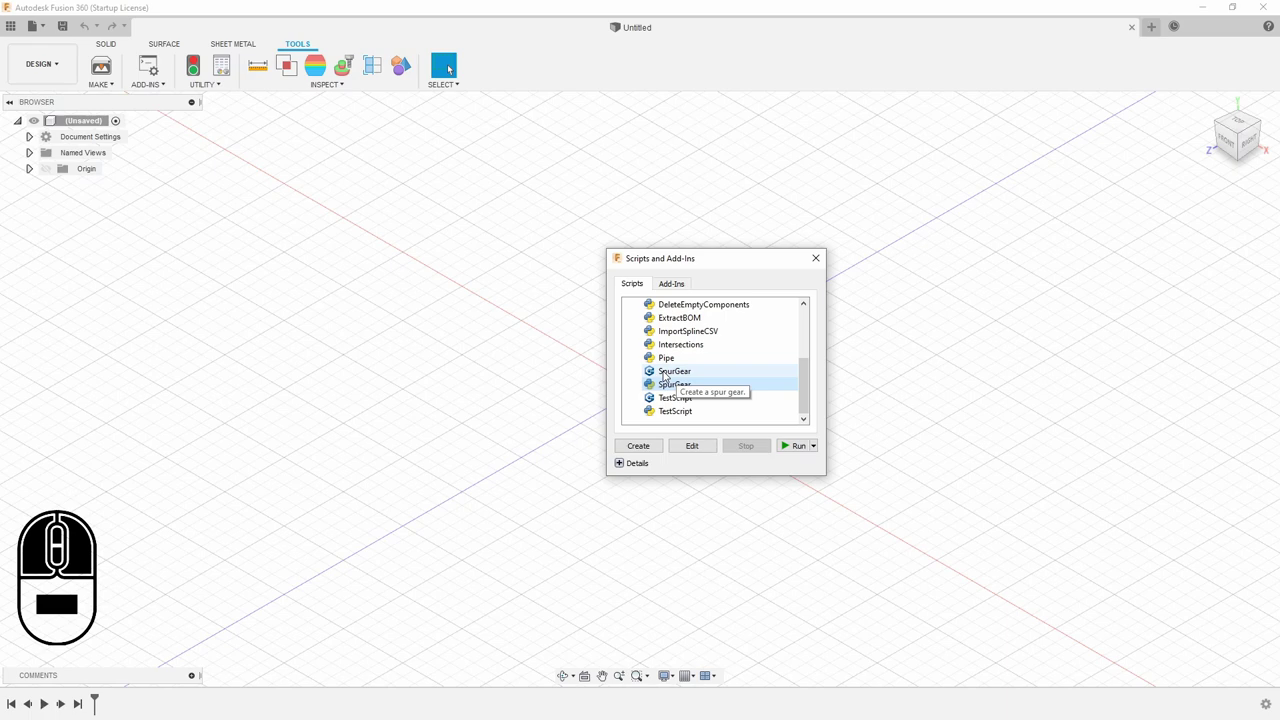
drag(811, 383, 811, 397)
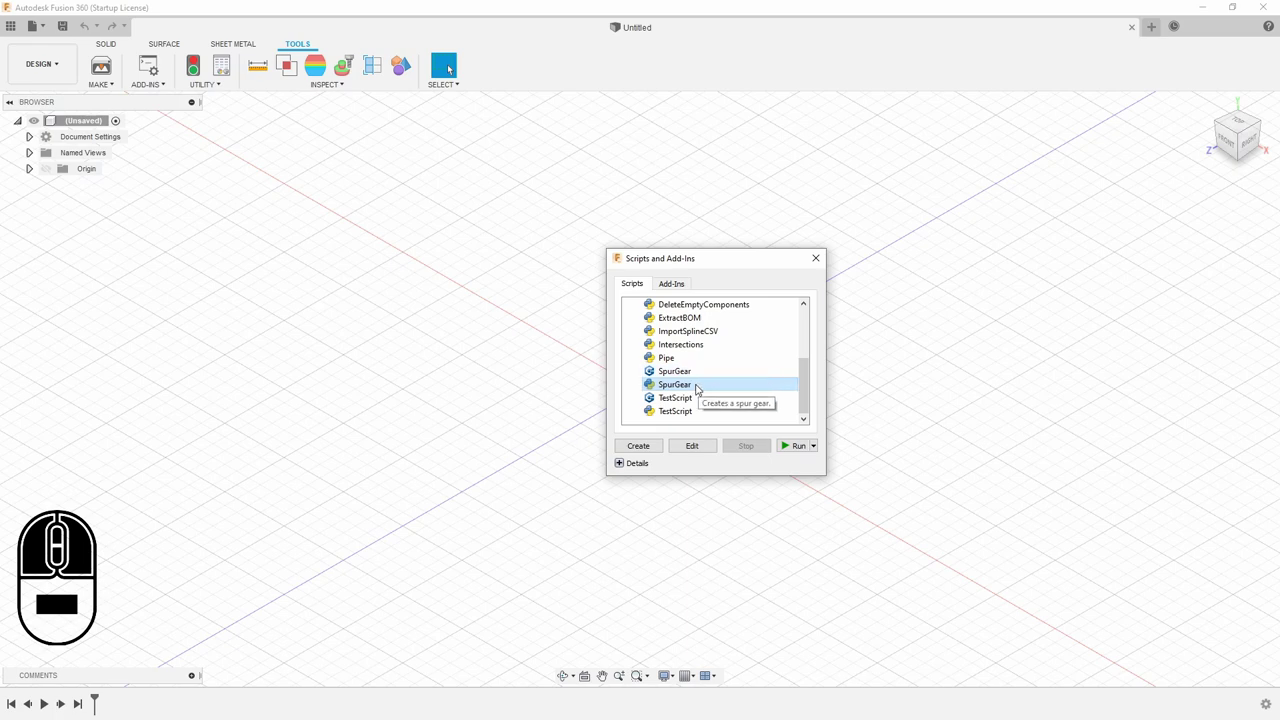
Run SpurGear and keep the metric standard and 20° pressure angle
double_click(700, 385)
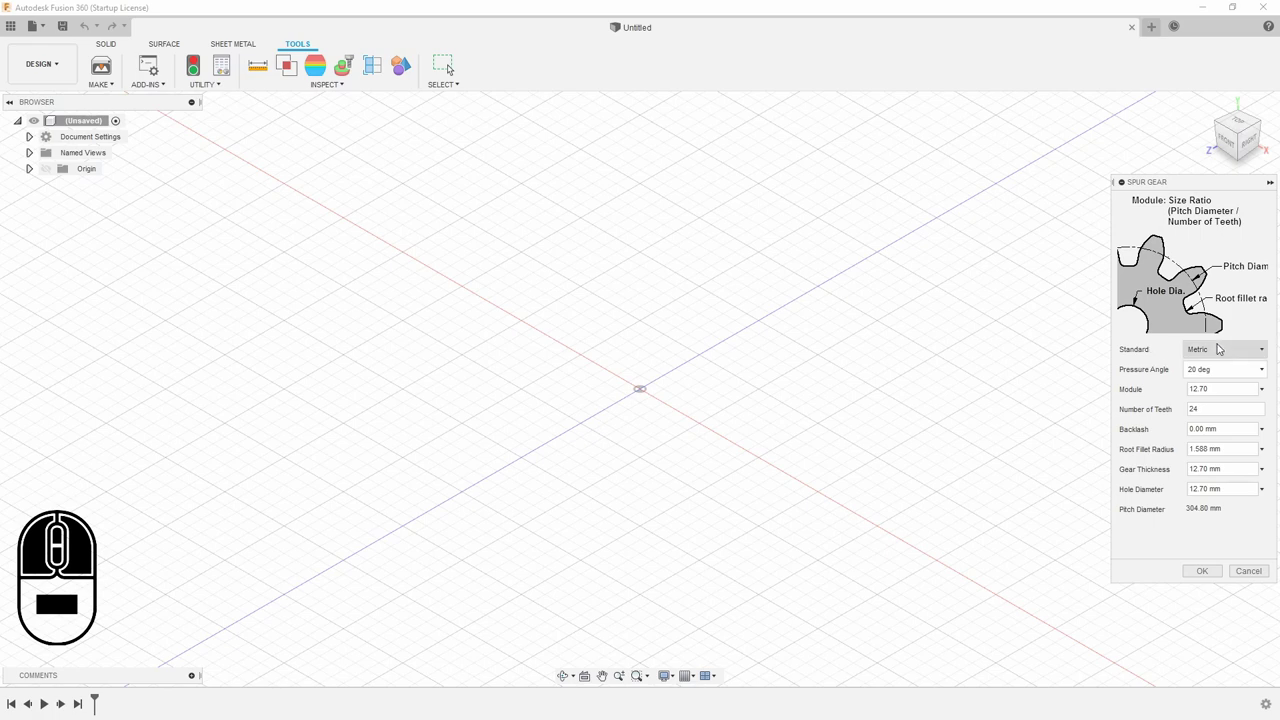
click(1224, 343)
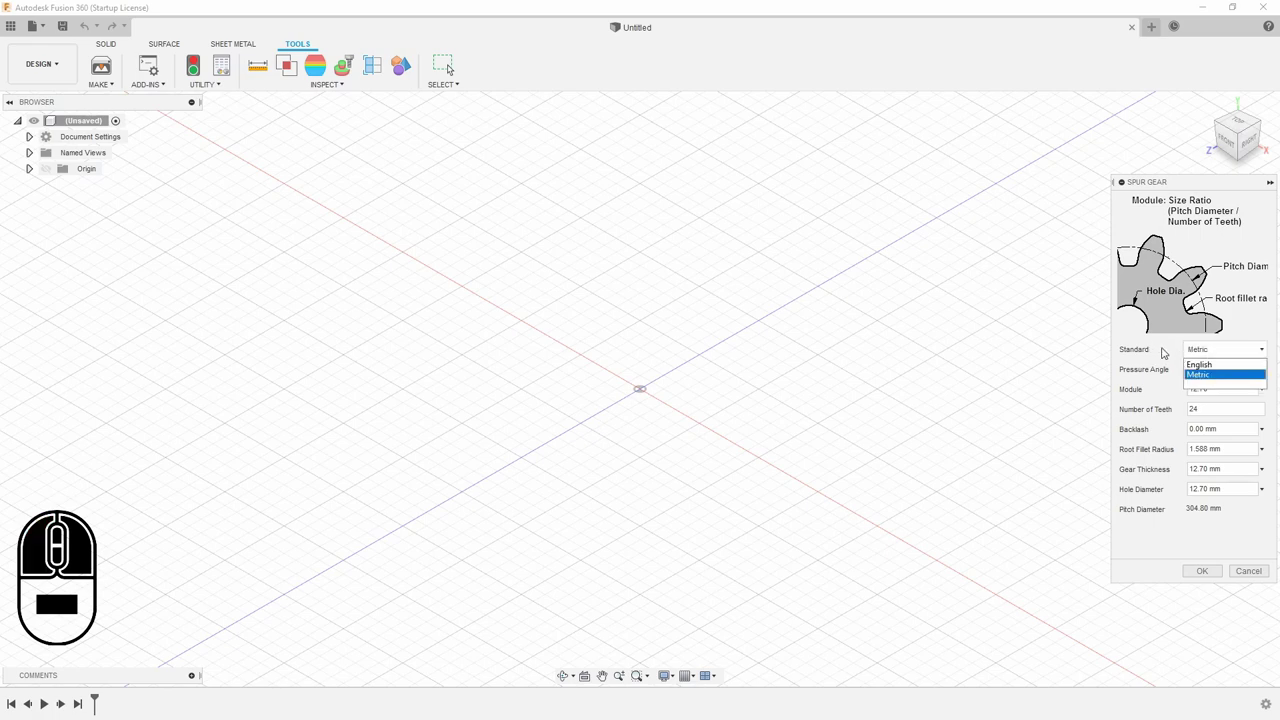
click(1169, 344)
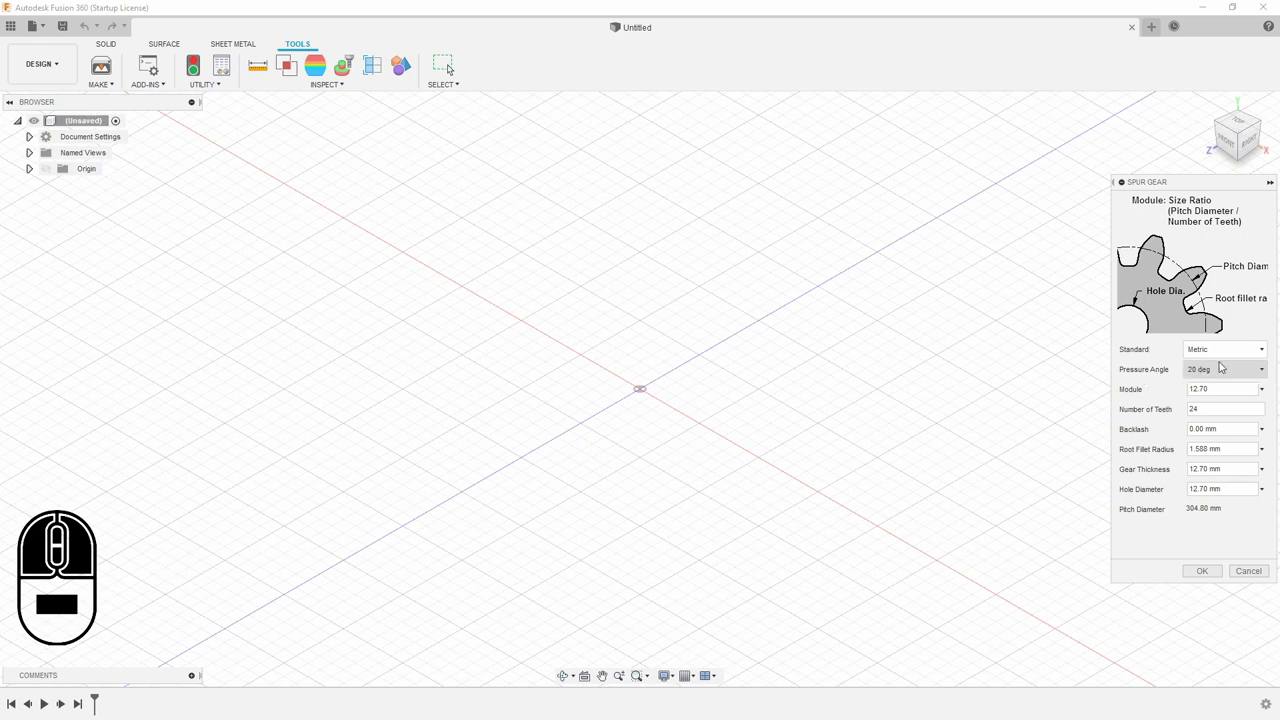
click(1270, 368)
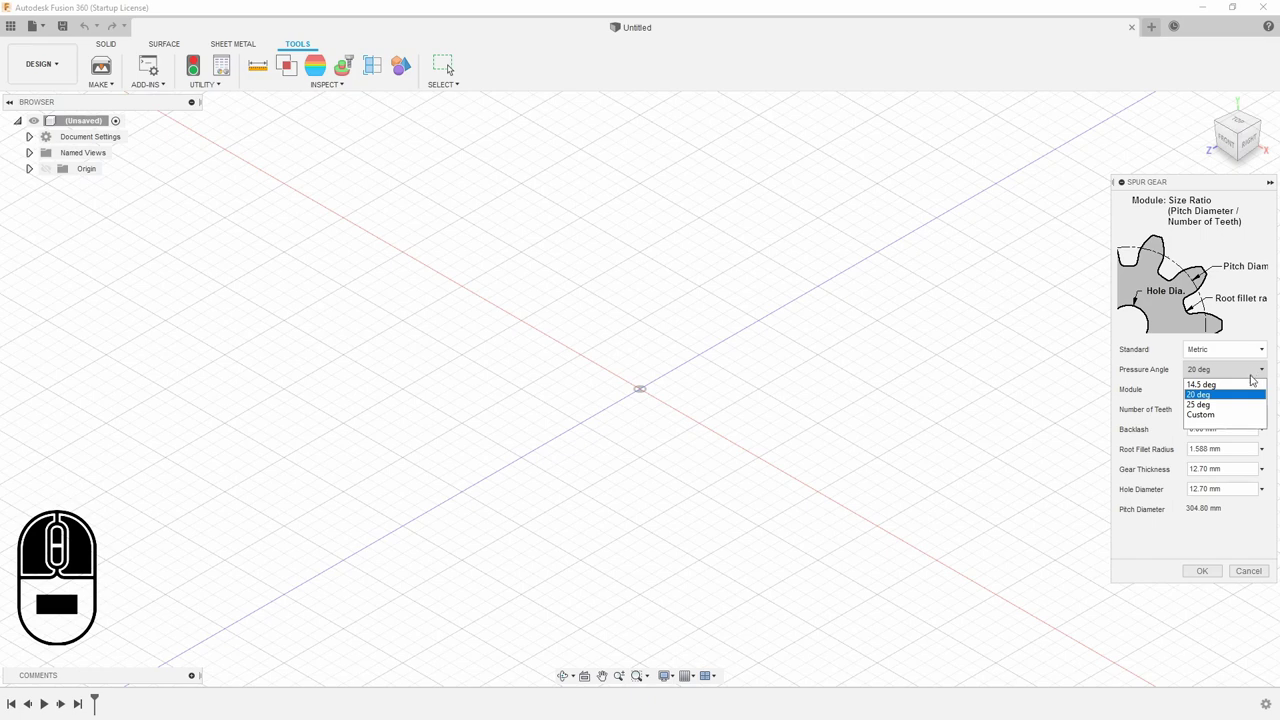
click(1221, 396)
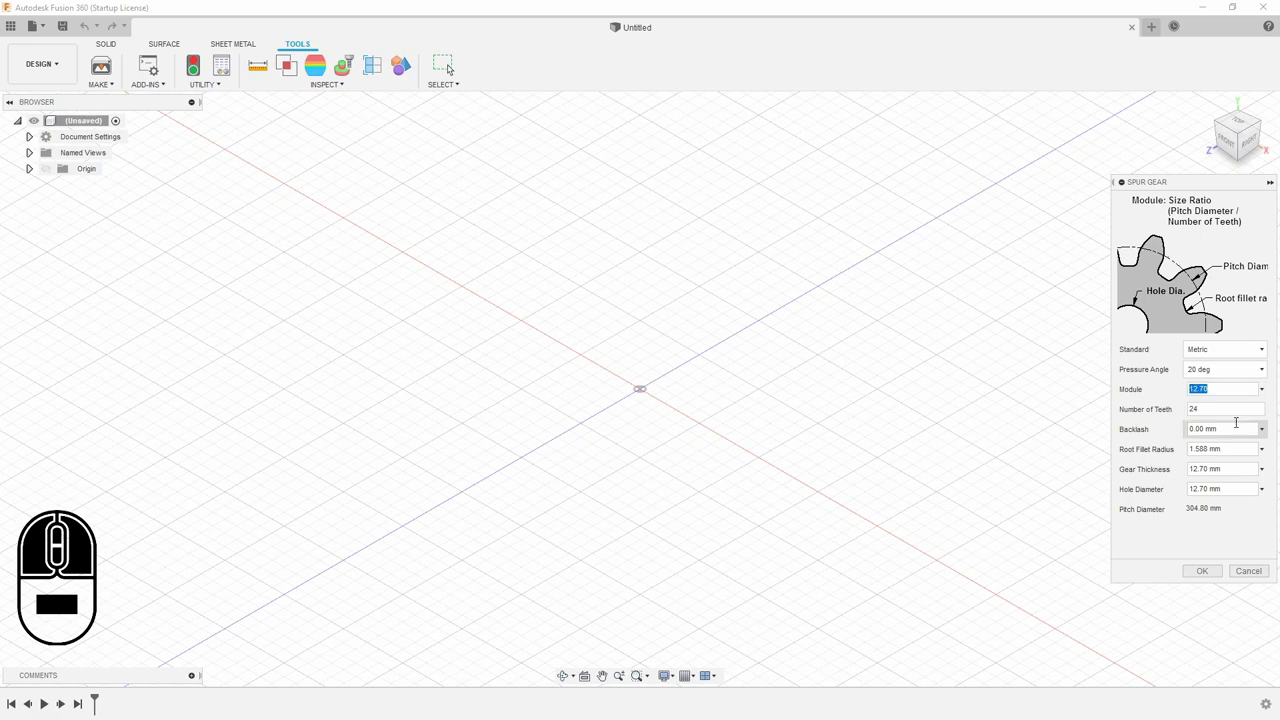
Set the gear module to 2 and the backlash to 0.15 mm
key(3)
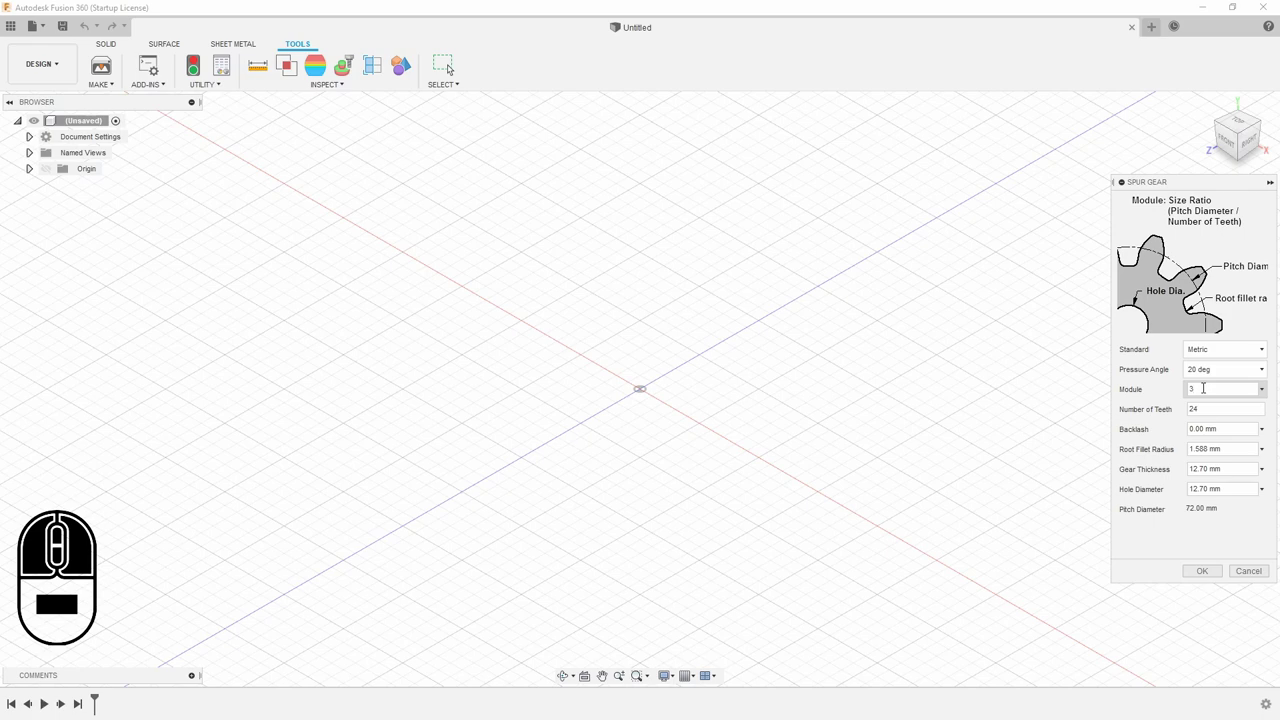
key(BackSpace)
key(BackSpace)
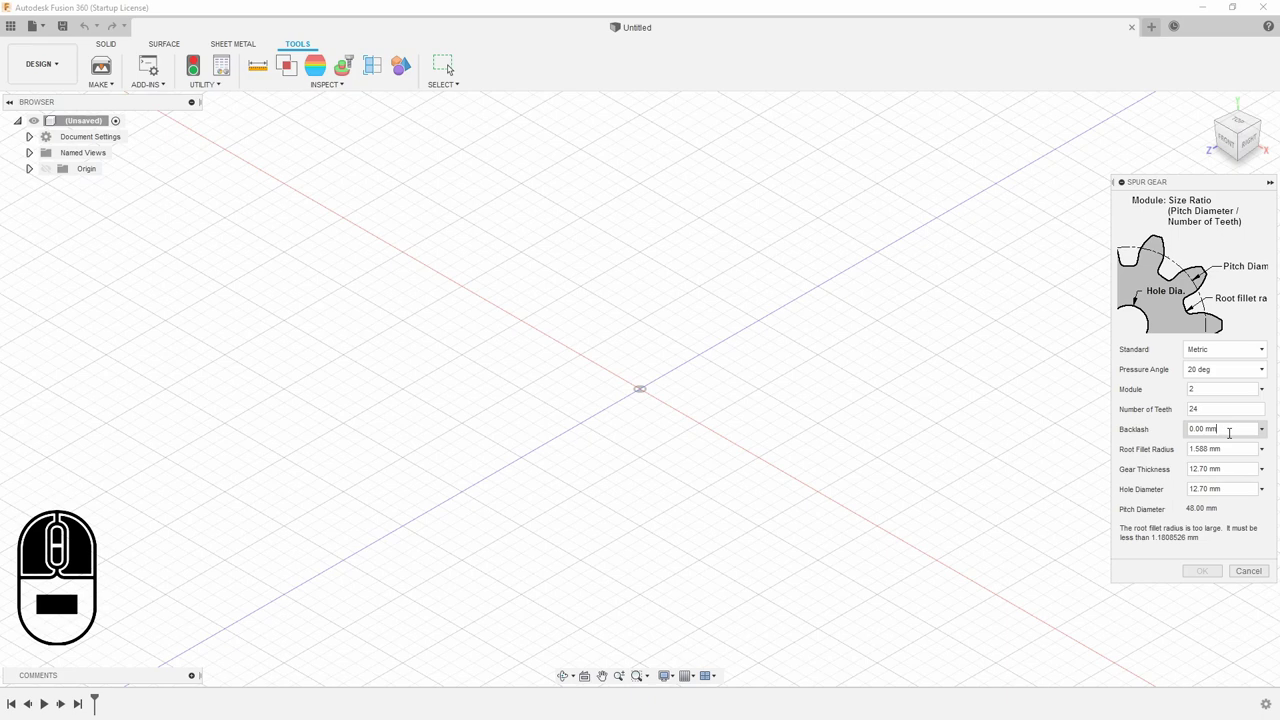
key(Left)
key(Left)
key(Left)
key(Delete)
key(BackSpace)
key(BackSpace)
text(15)
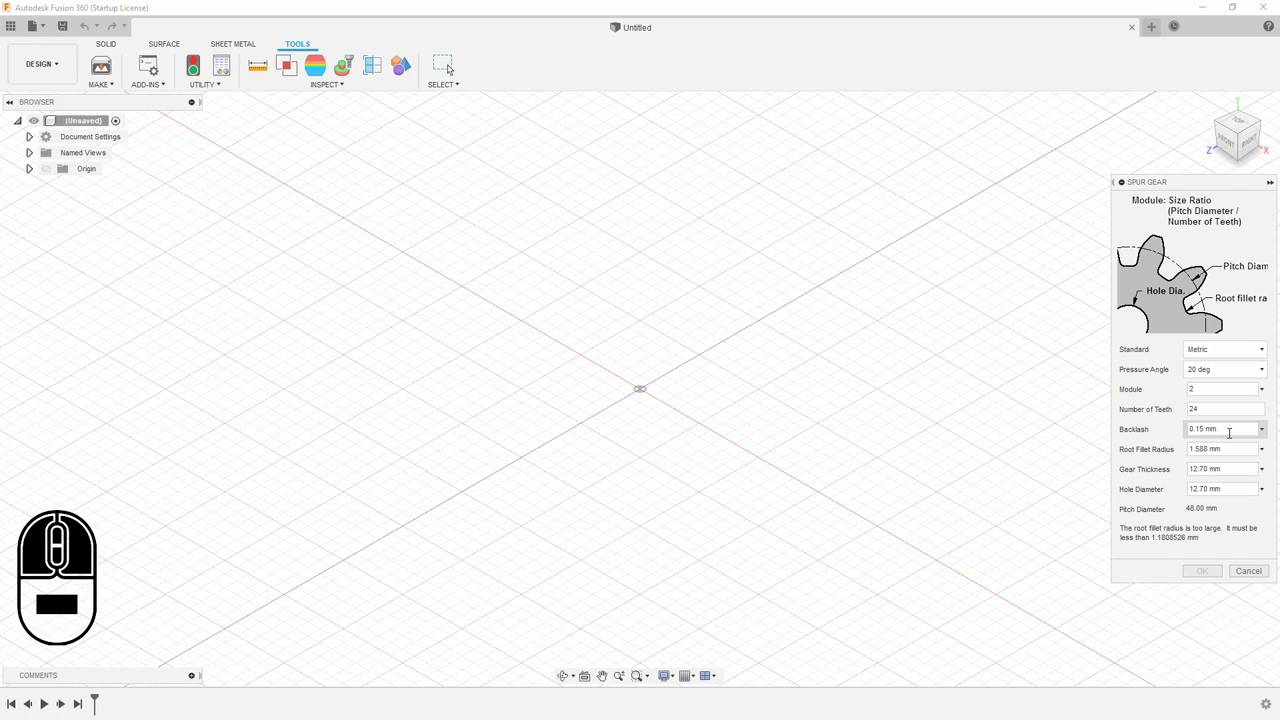
key(Tab)
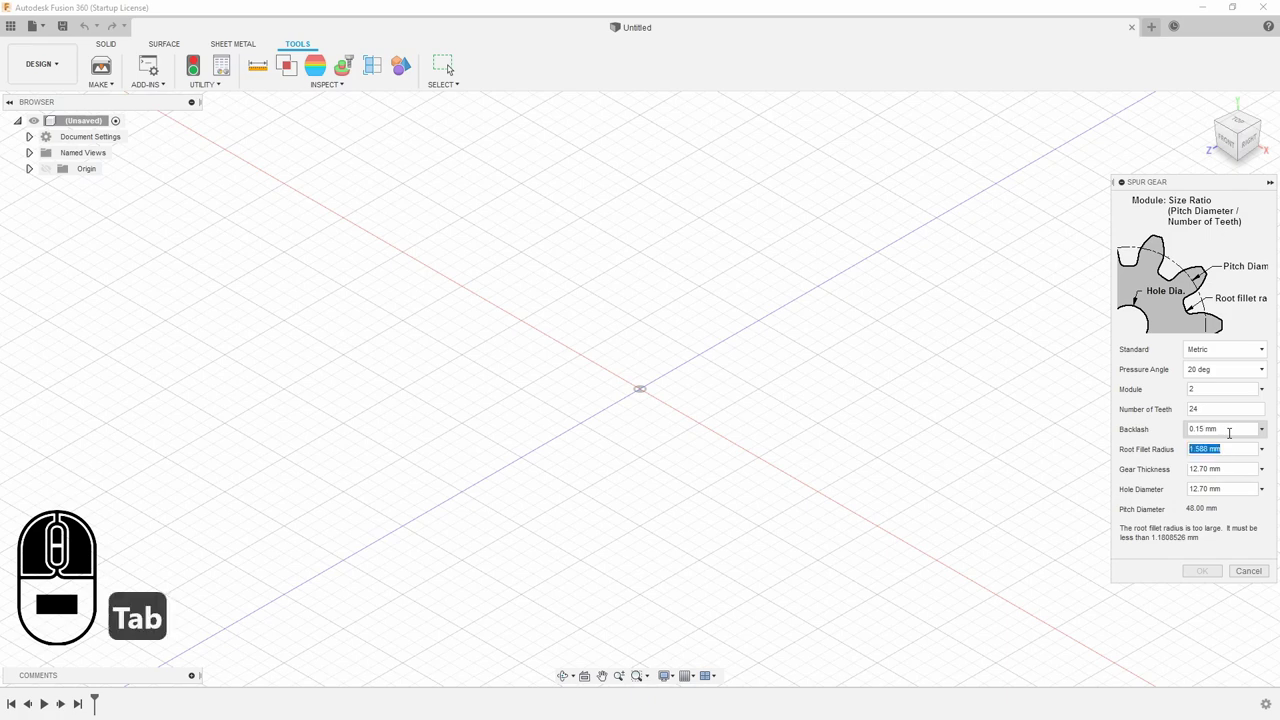
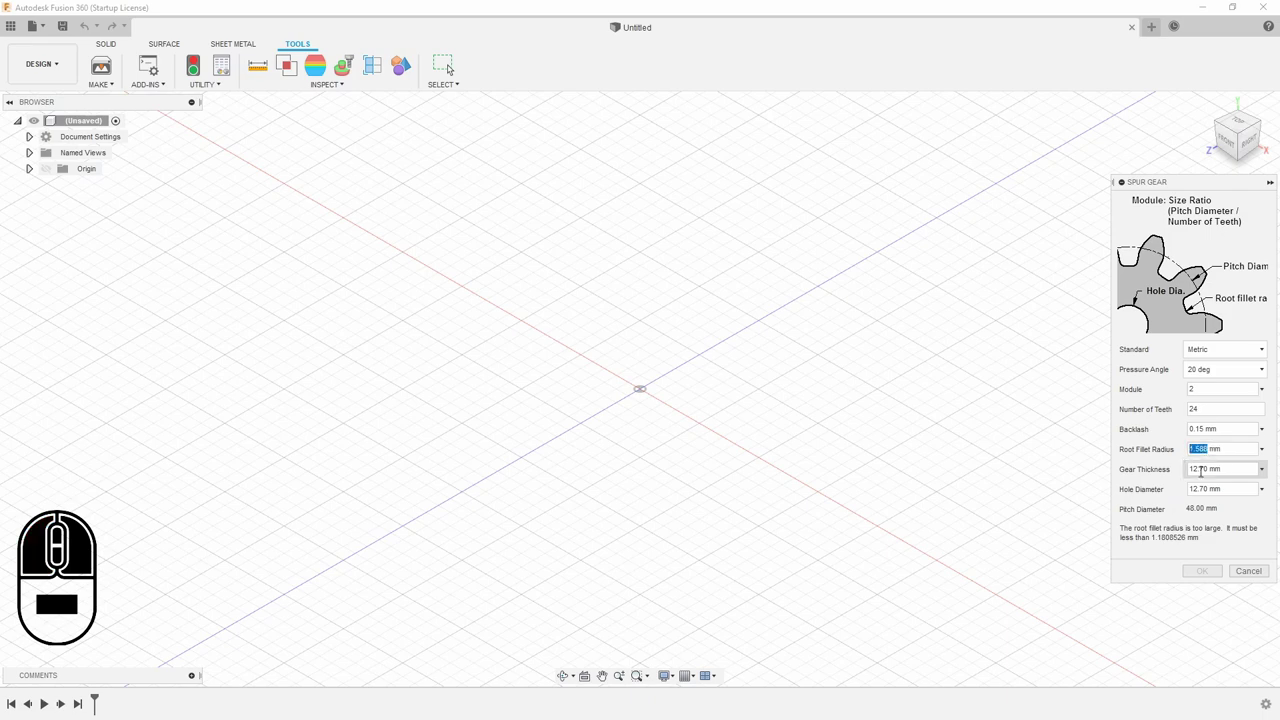
Set root fillet 1 mm, thickness 10 mm and hole diameter 5 mm
key(1)
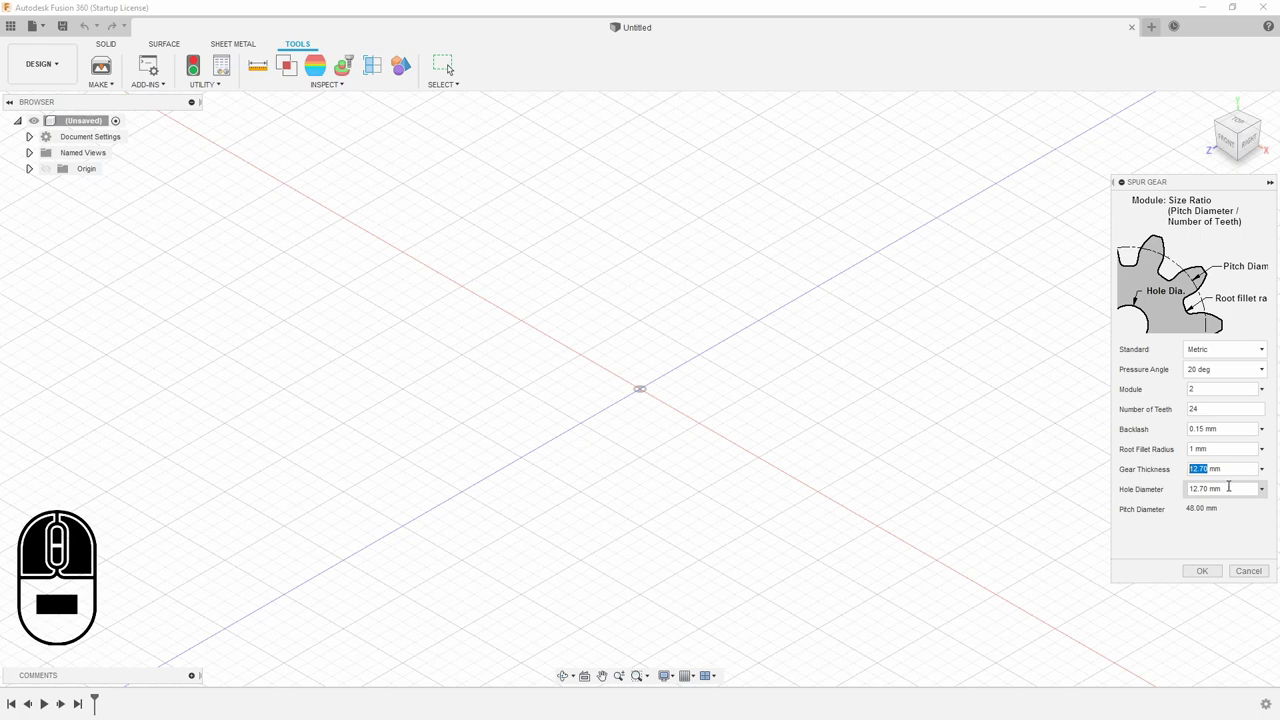
text(10)
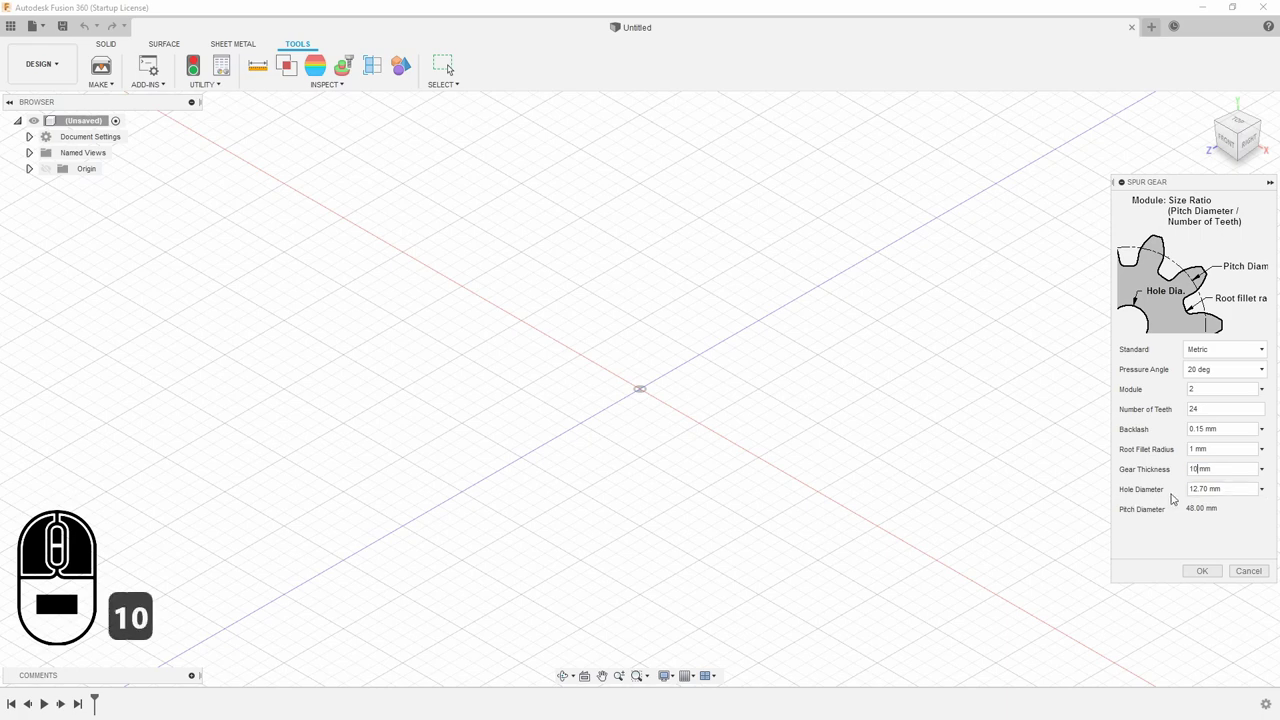
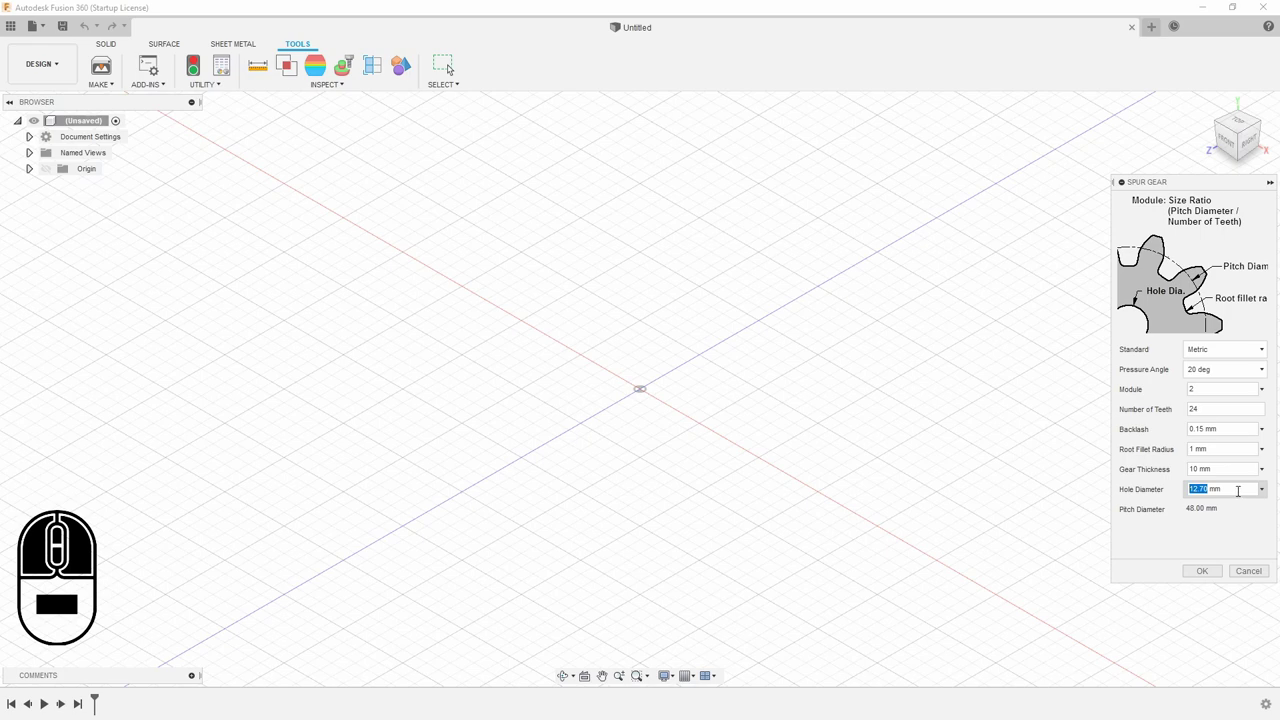
text(5)
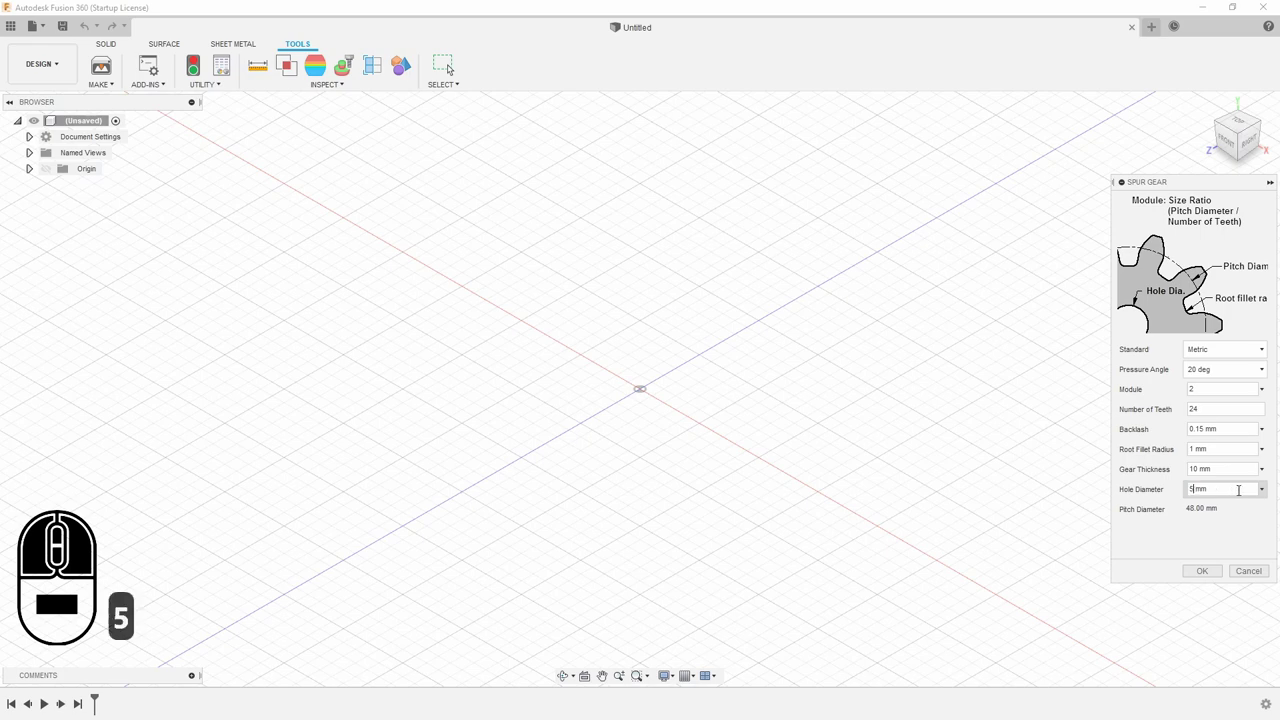
click(1196, 573)
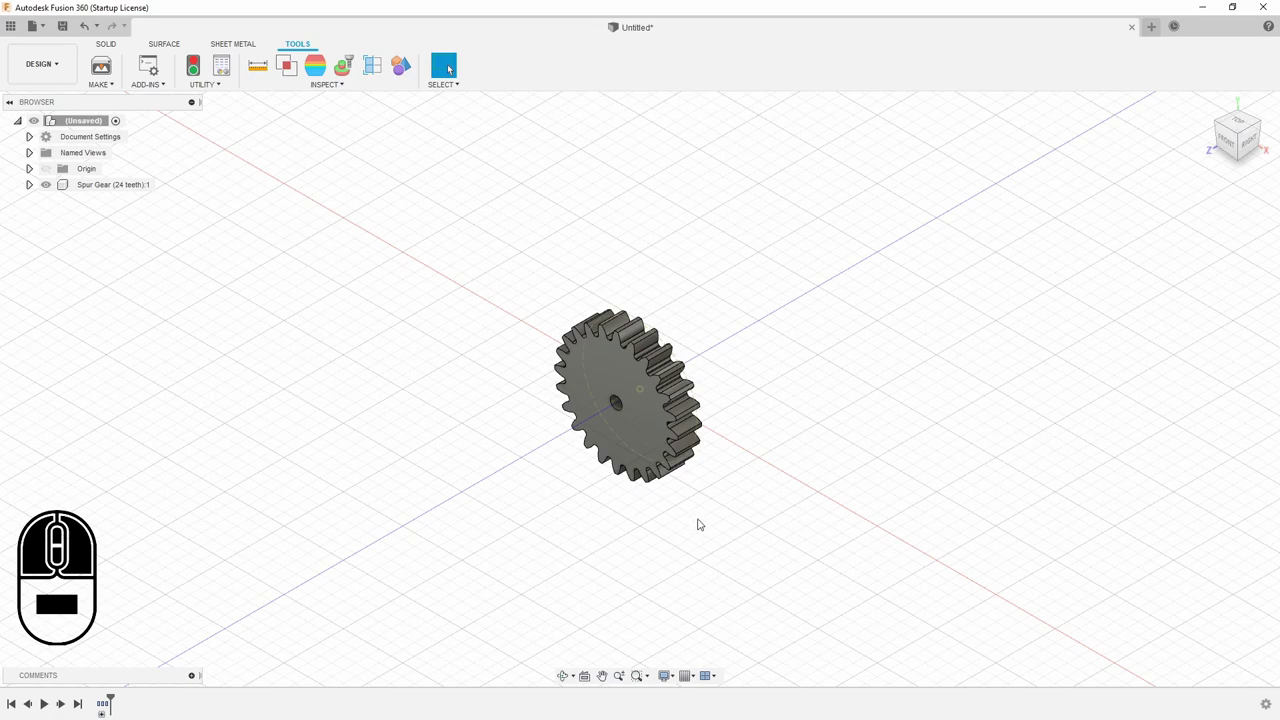
drag(697, 524, 438, 326)
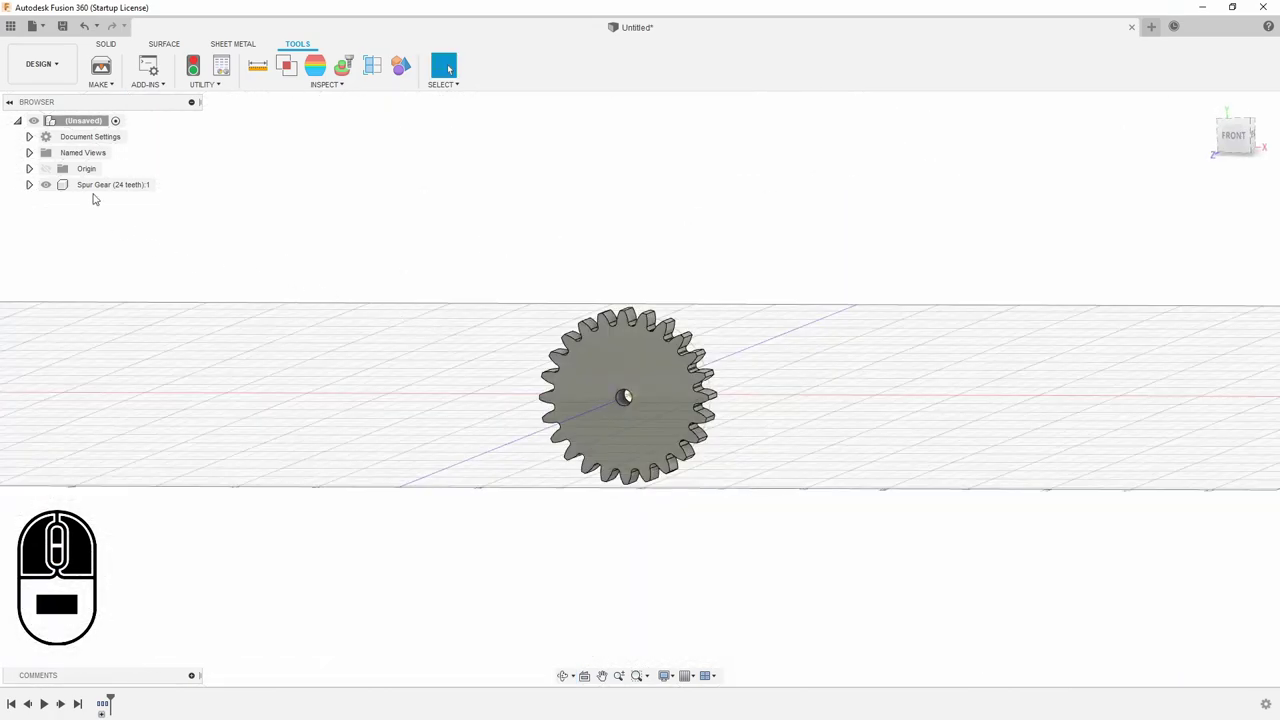
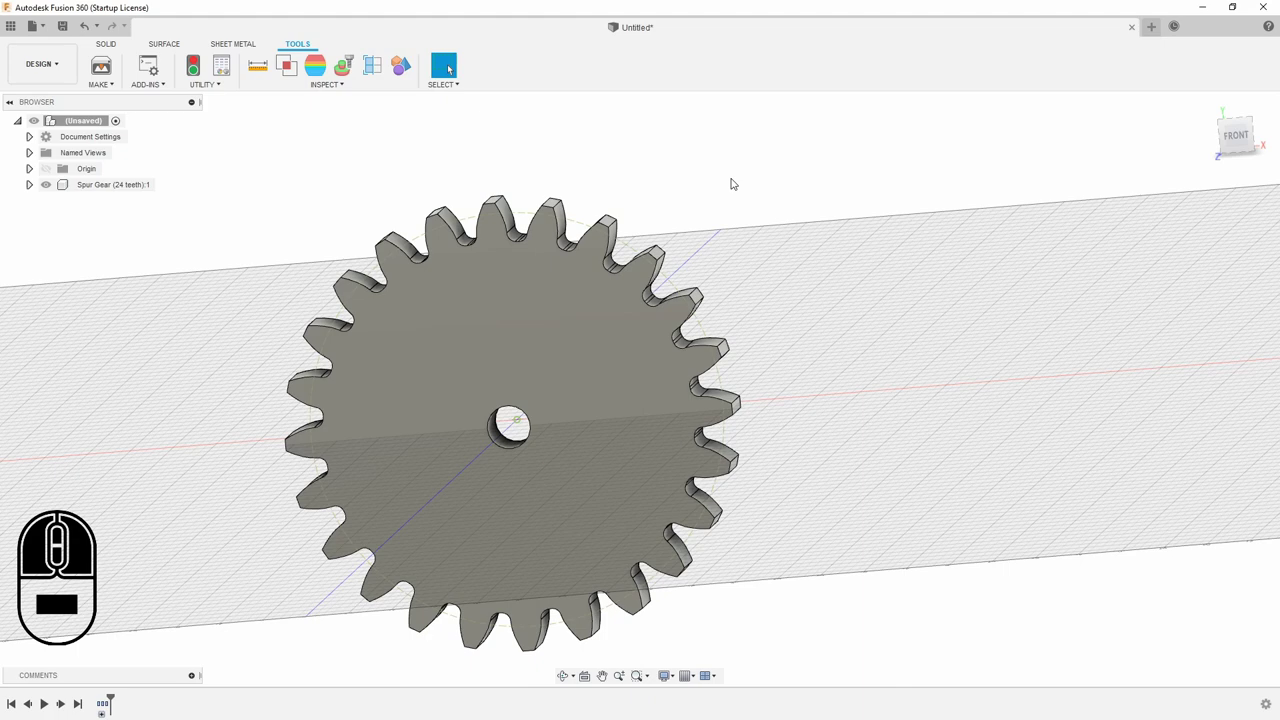
middle_click(784, 291)
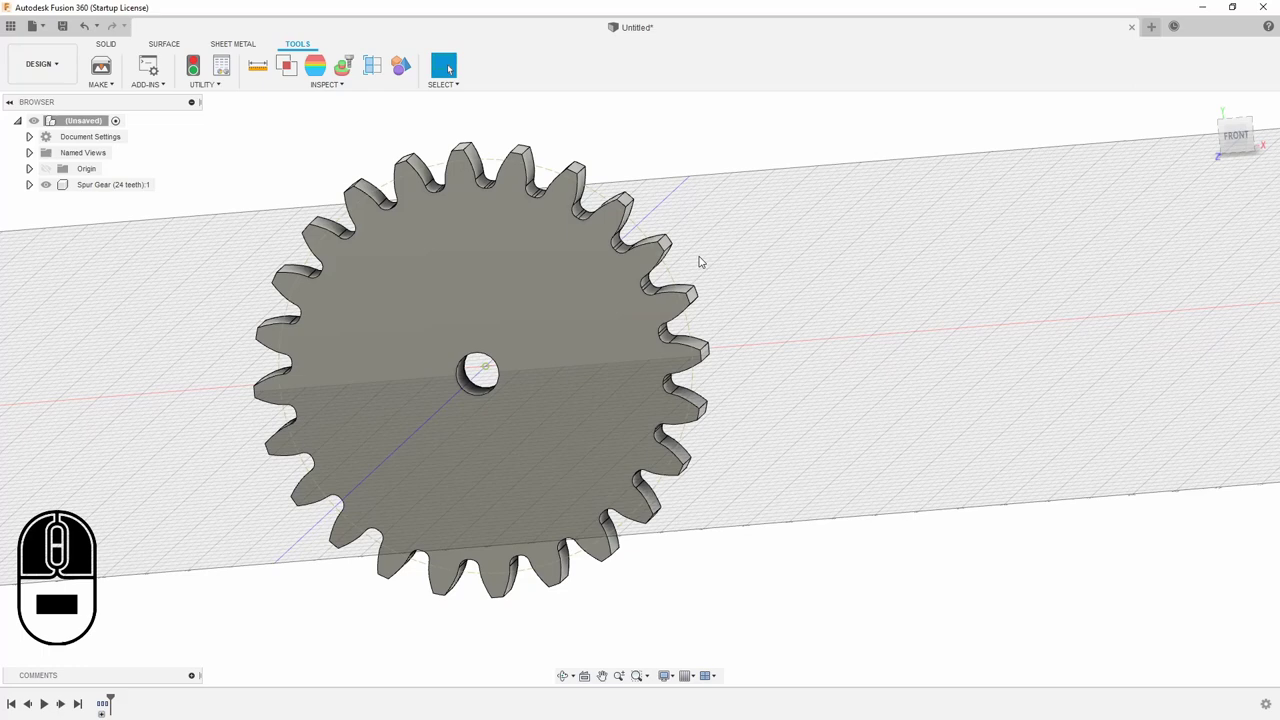
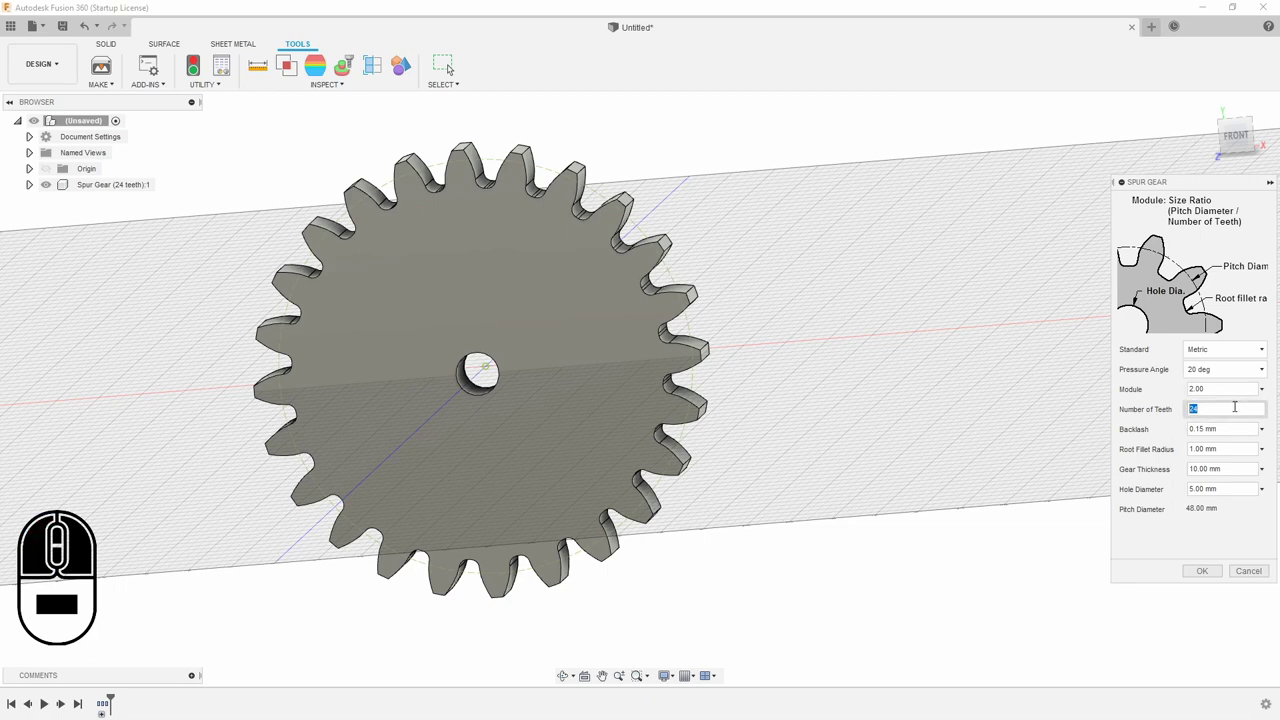
Generate a second spur gear with 12 teeth at the origin
text(12)
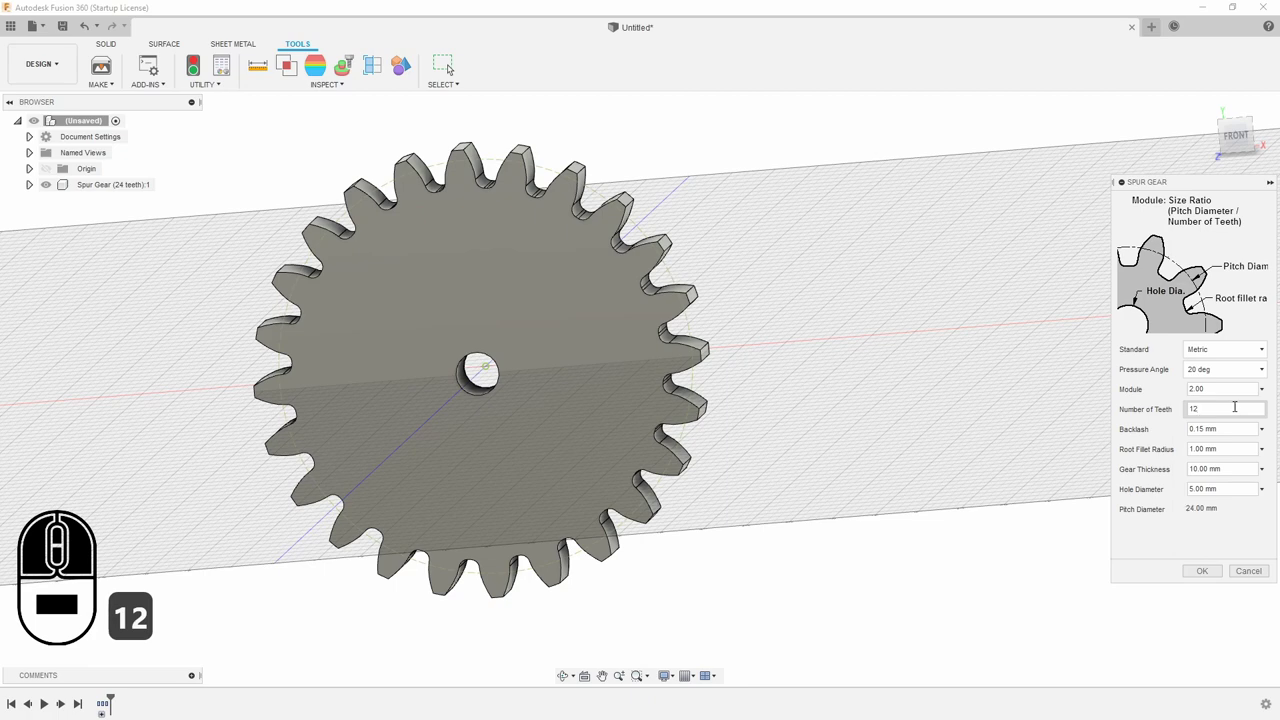
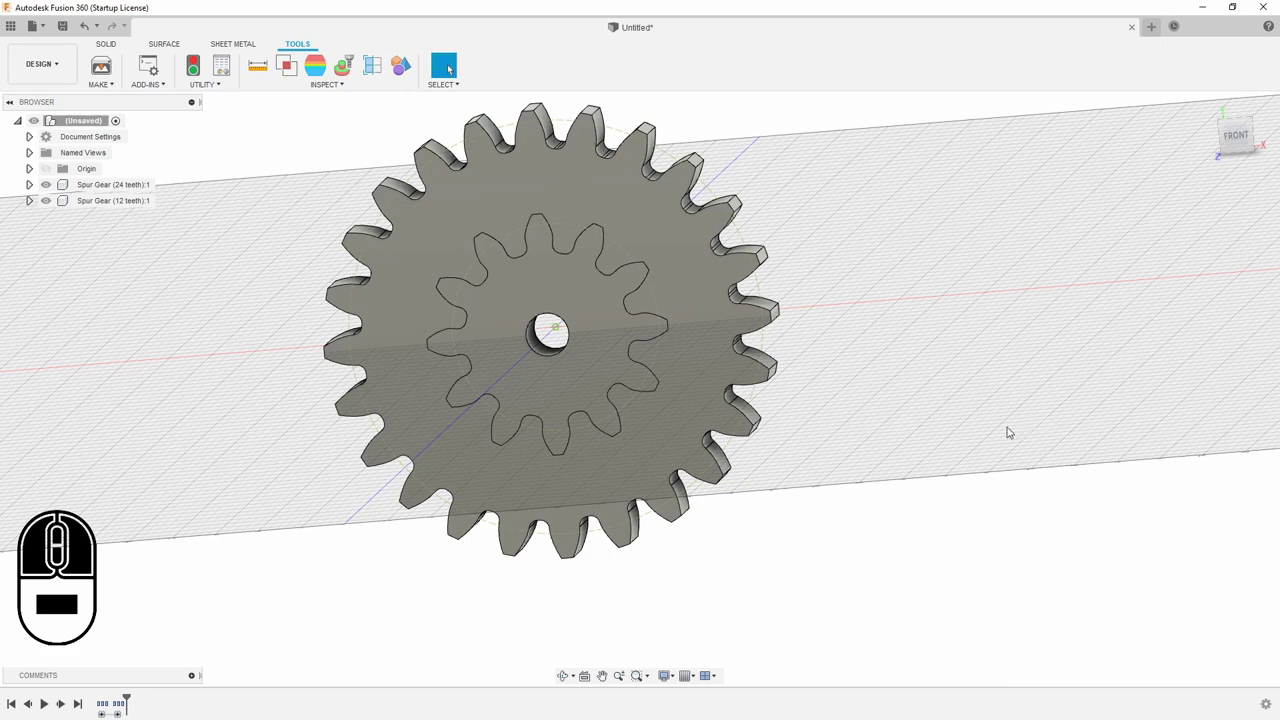
Move the 12-tooth gear along X by 48/2 + 24/2 so the gears mesh
middle_click(988, 425)
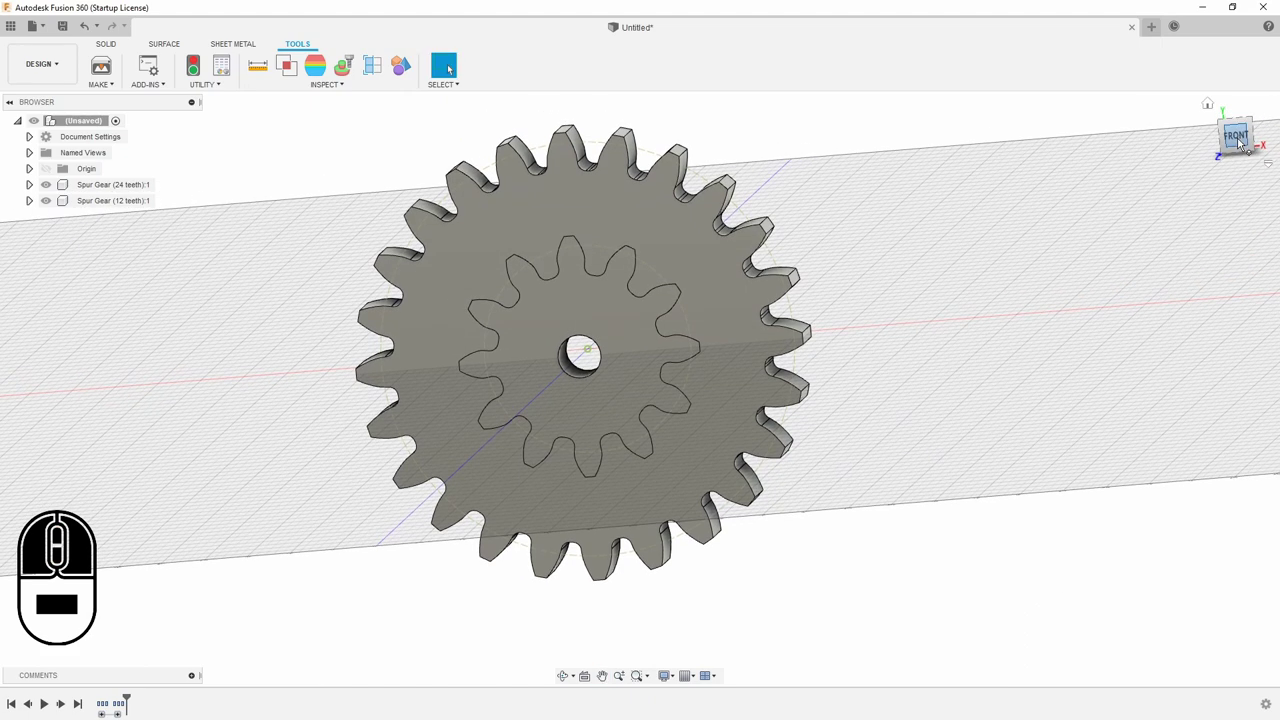
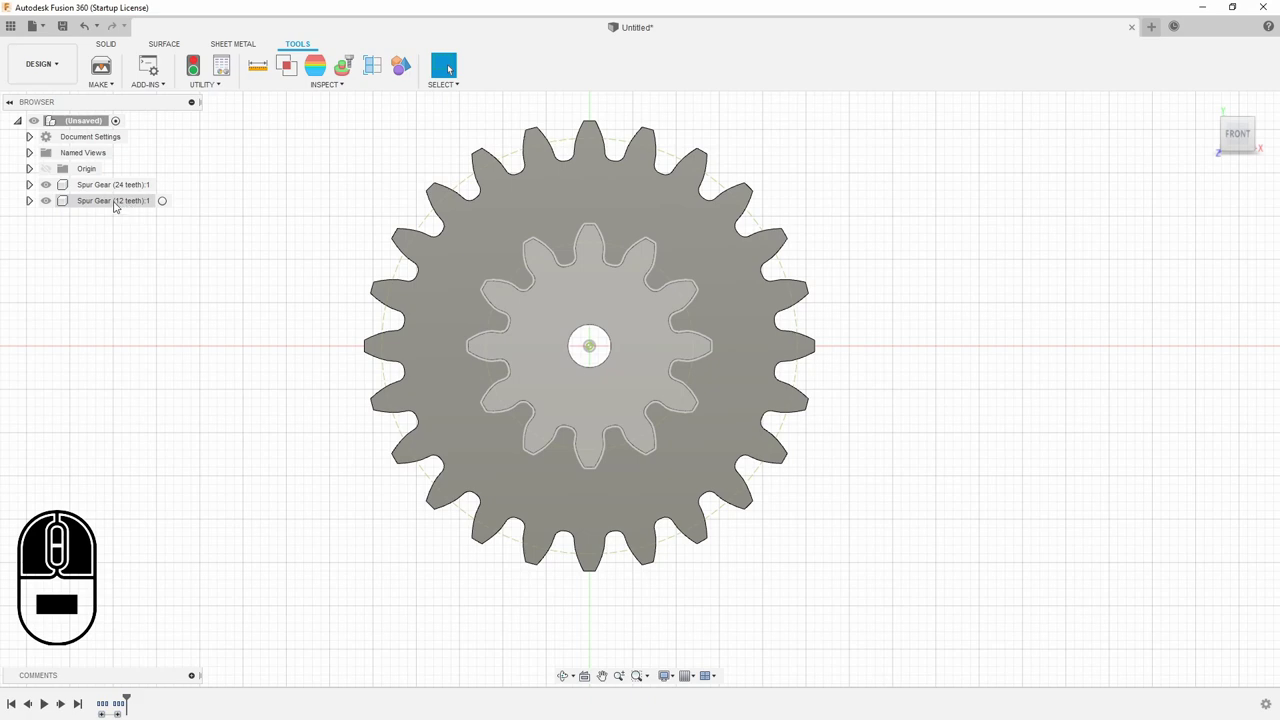
right_click(118, 202)
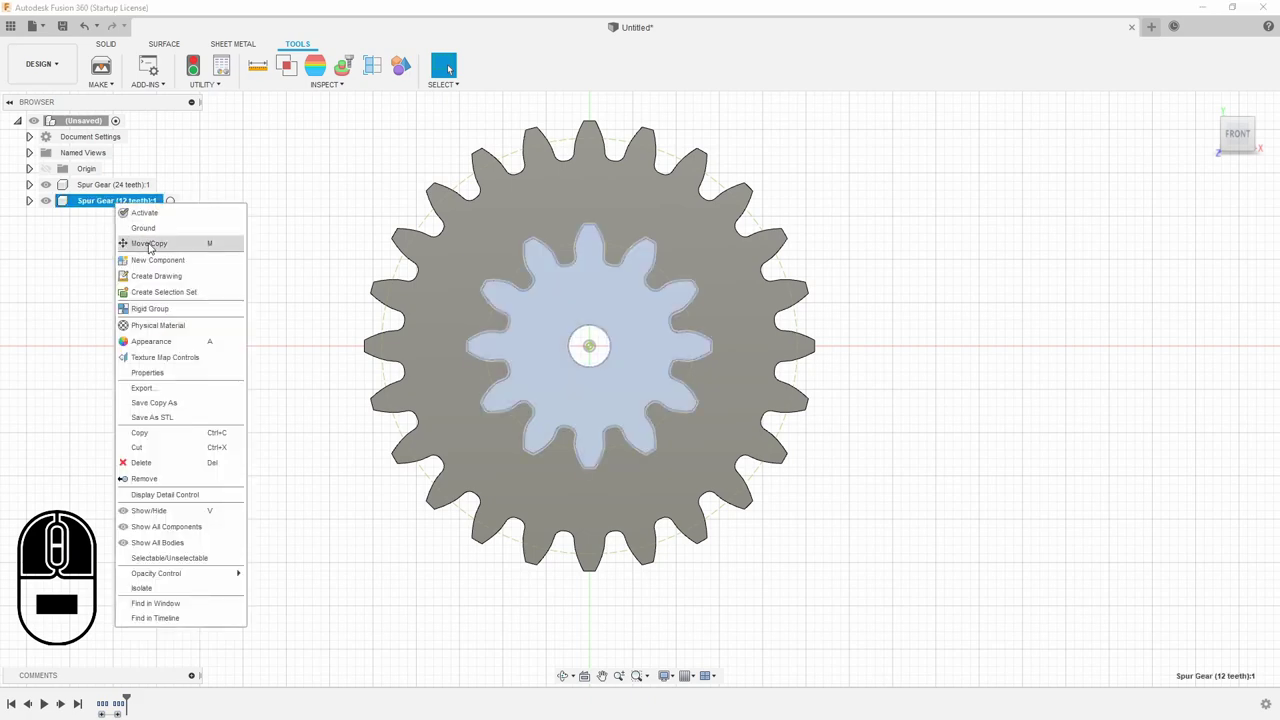
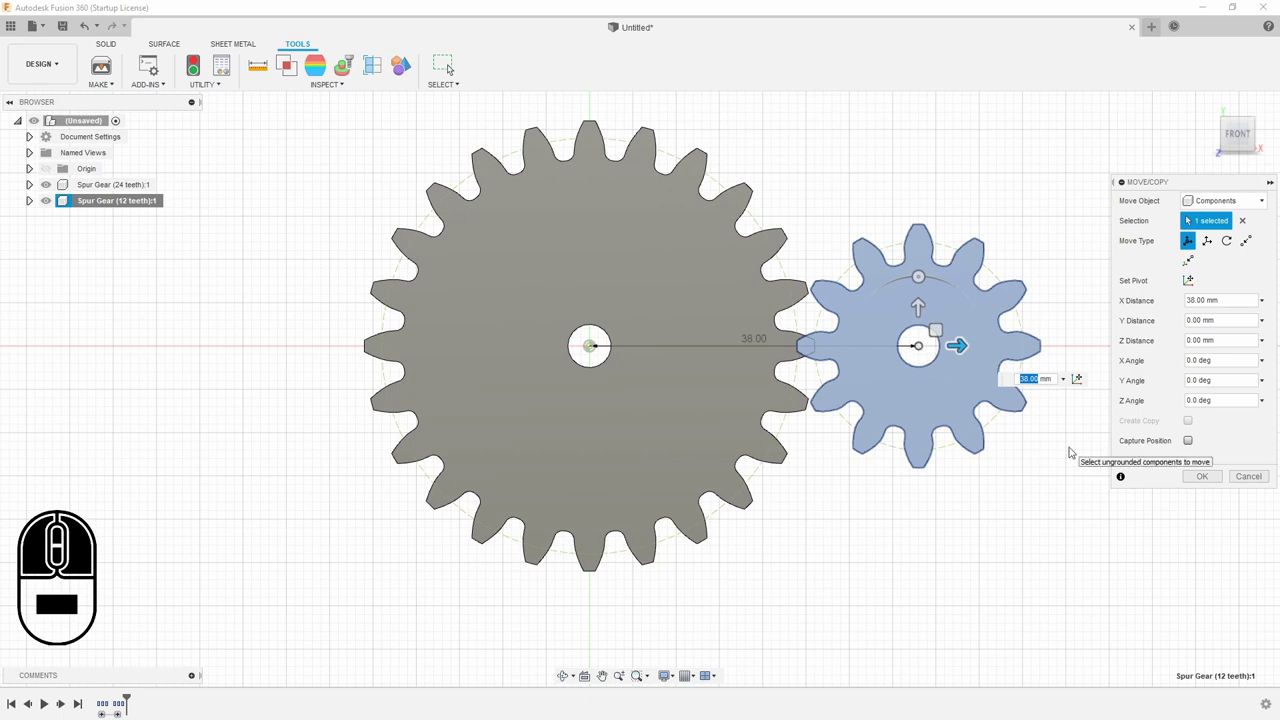
text(48 / 2 +)
text(4 / 2)
key(Delete)
key(Delete)
key(Return)
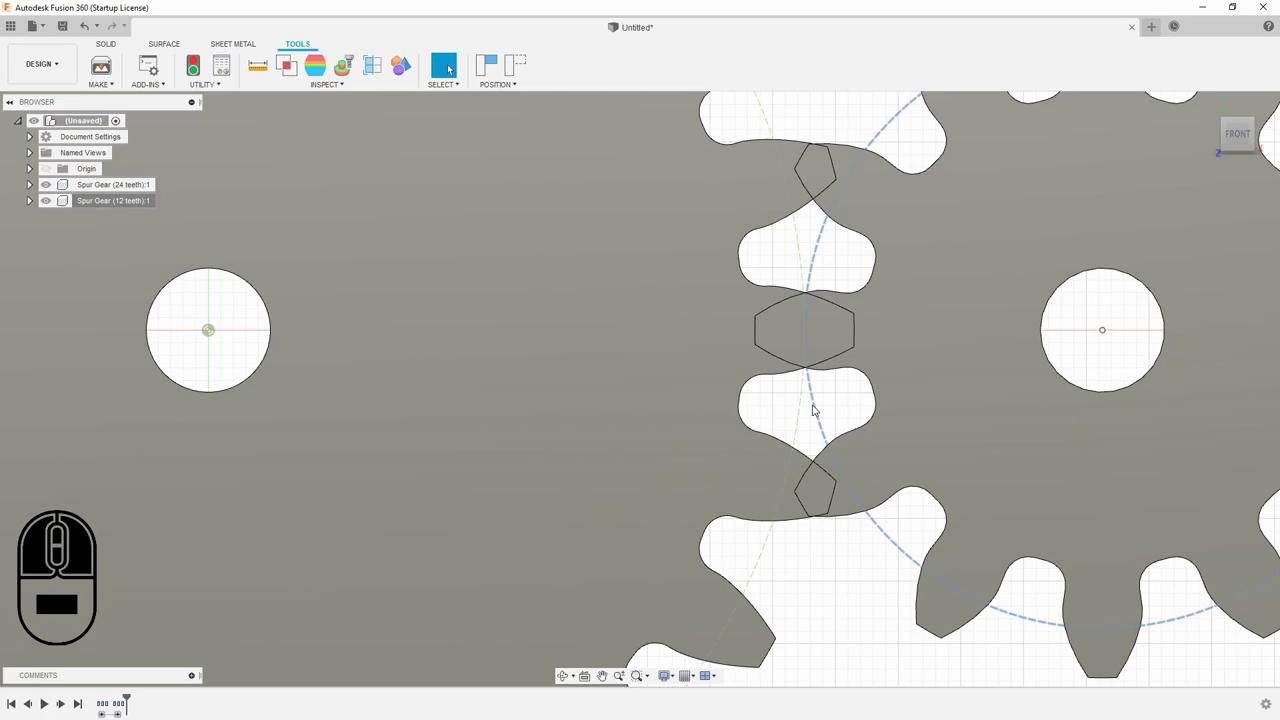
scroll(down, 3)
scroll(up, 3)
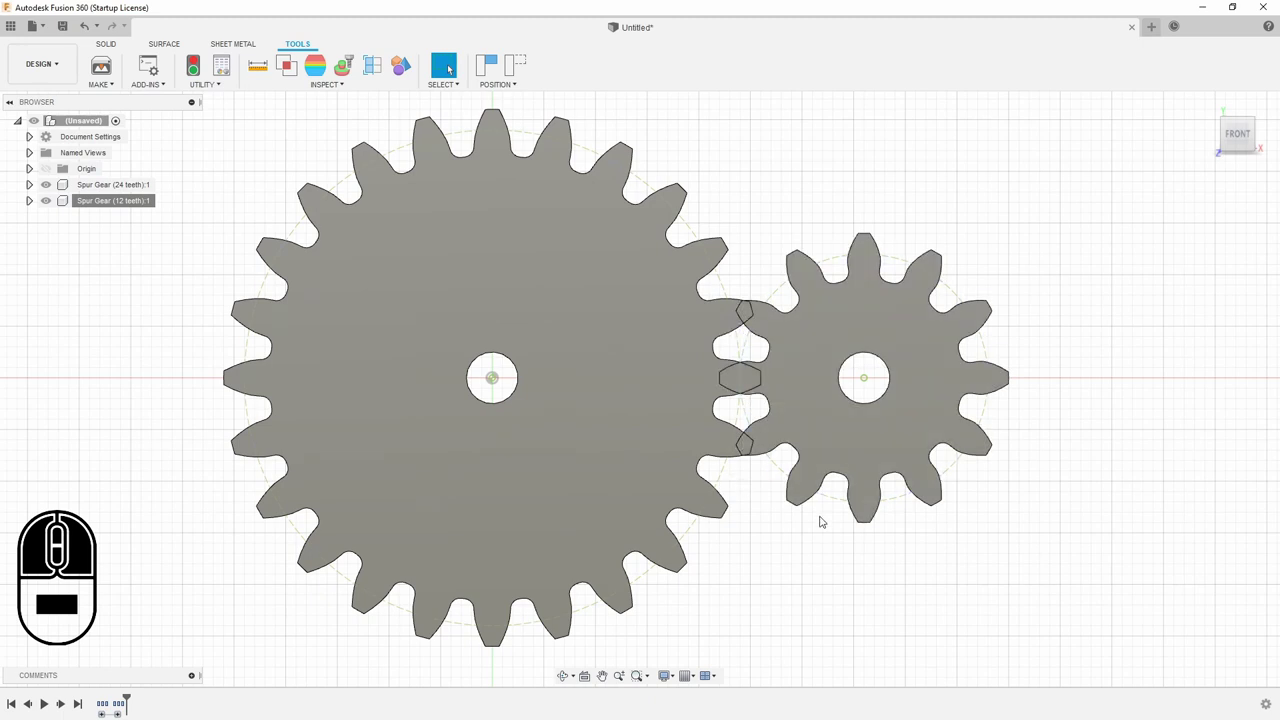
Rotate the 12-tooth gear -15° about Z so its teeth interlock
right_click(113, 202)
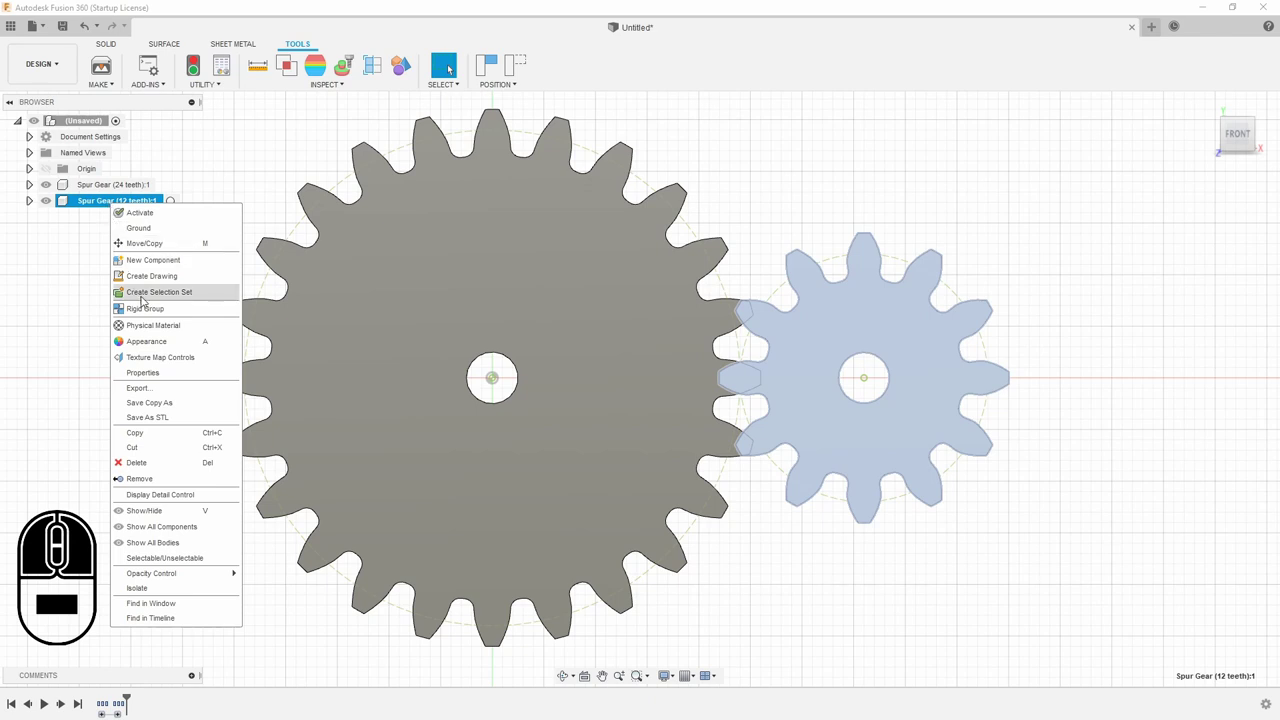
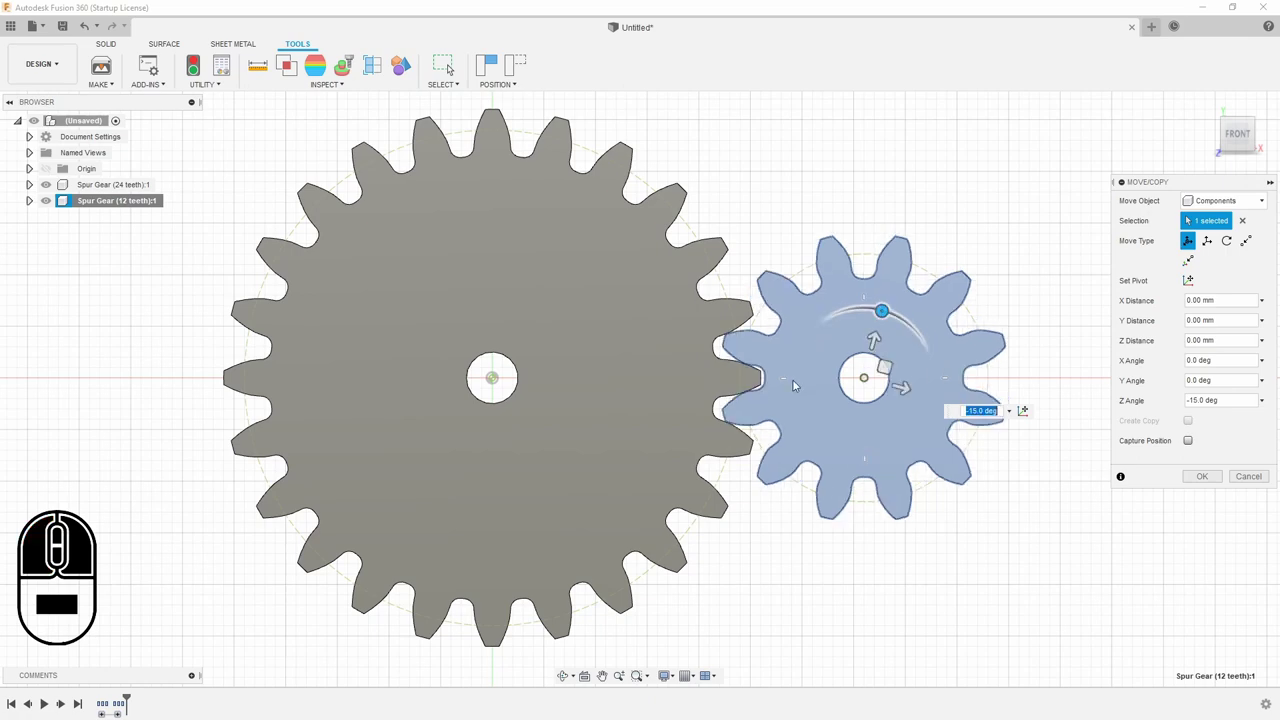
scroll(down, 3)
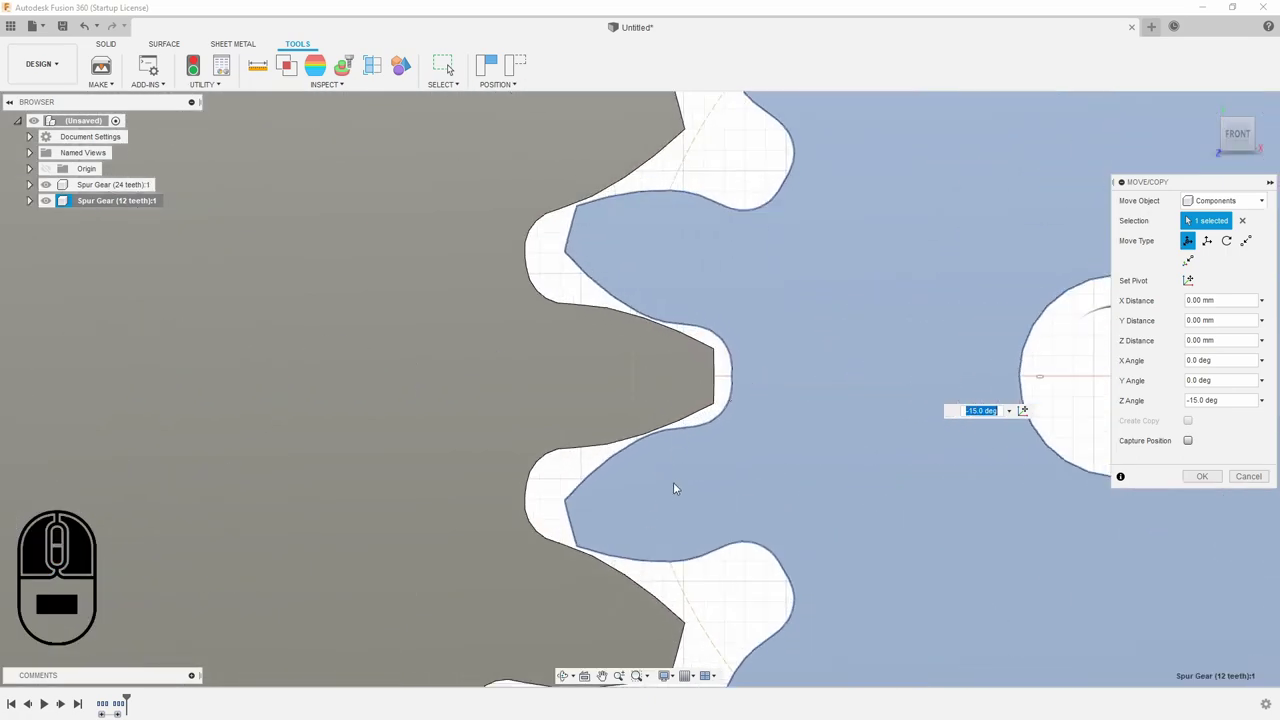
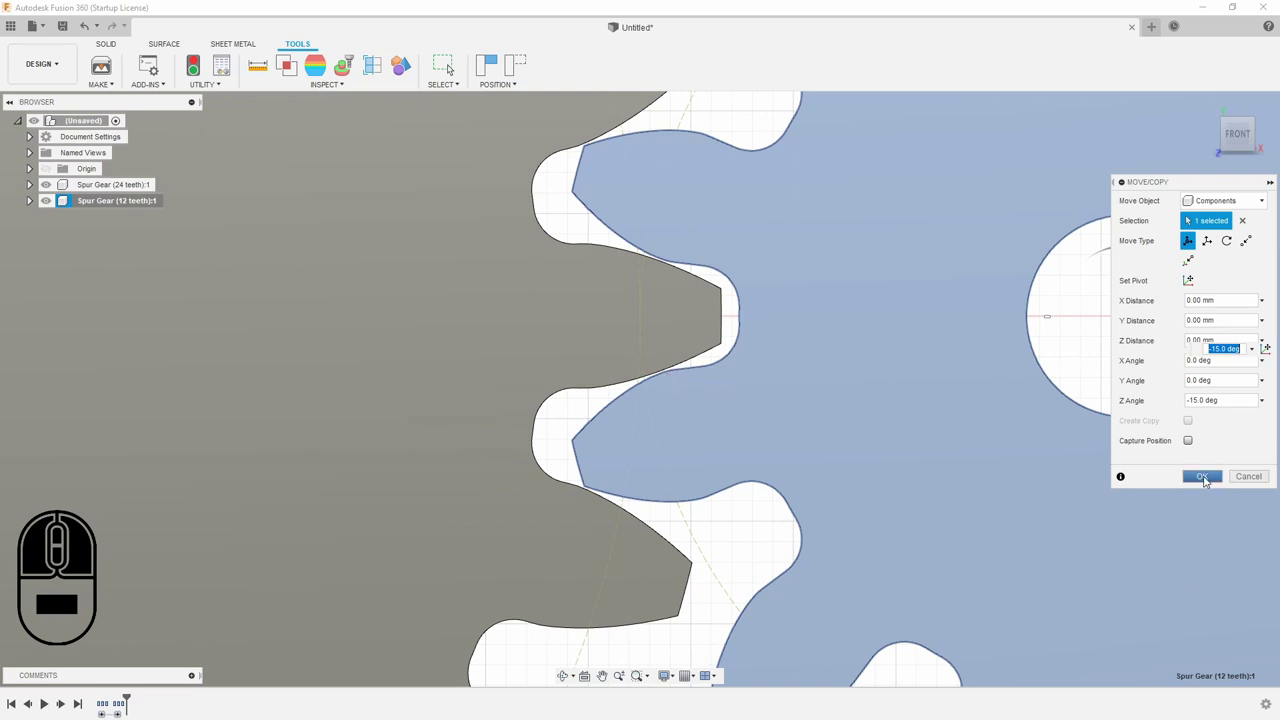
click(1213, 478)
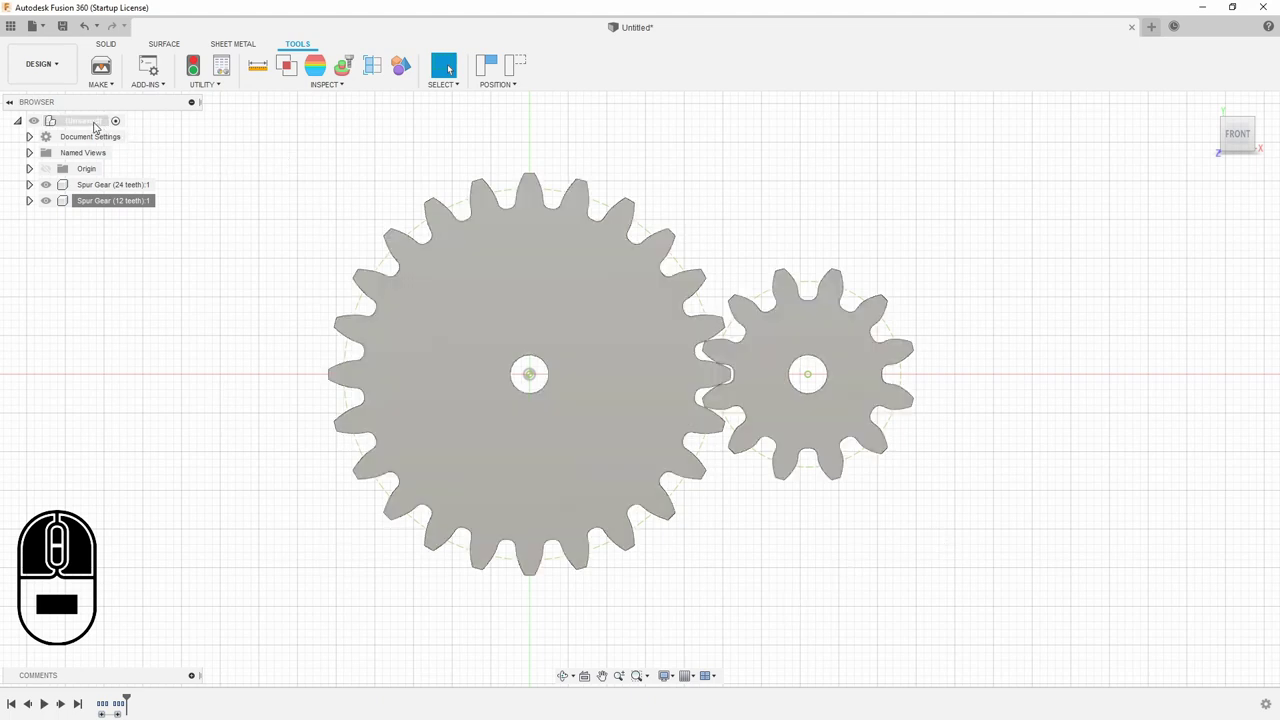
Add an empty component and sketch on its XY plane, capturing gear positions
right_click(95, 116)
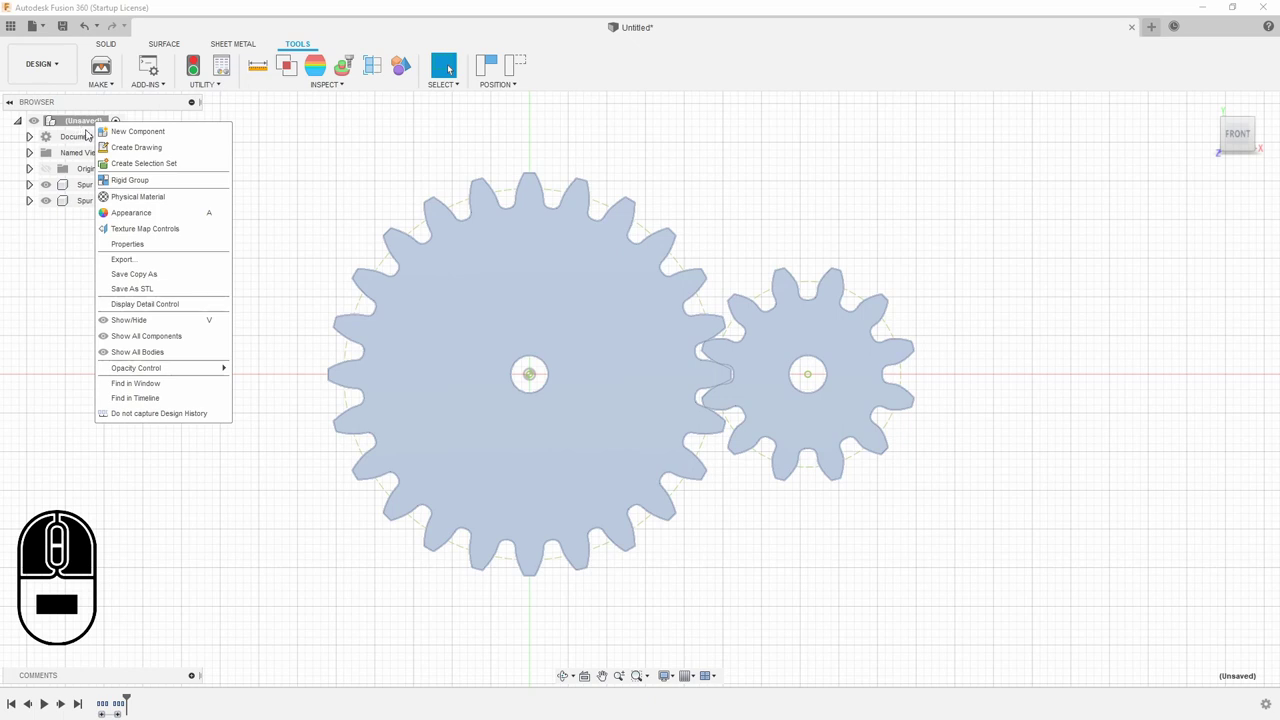
click(174, 131)
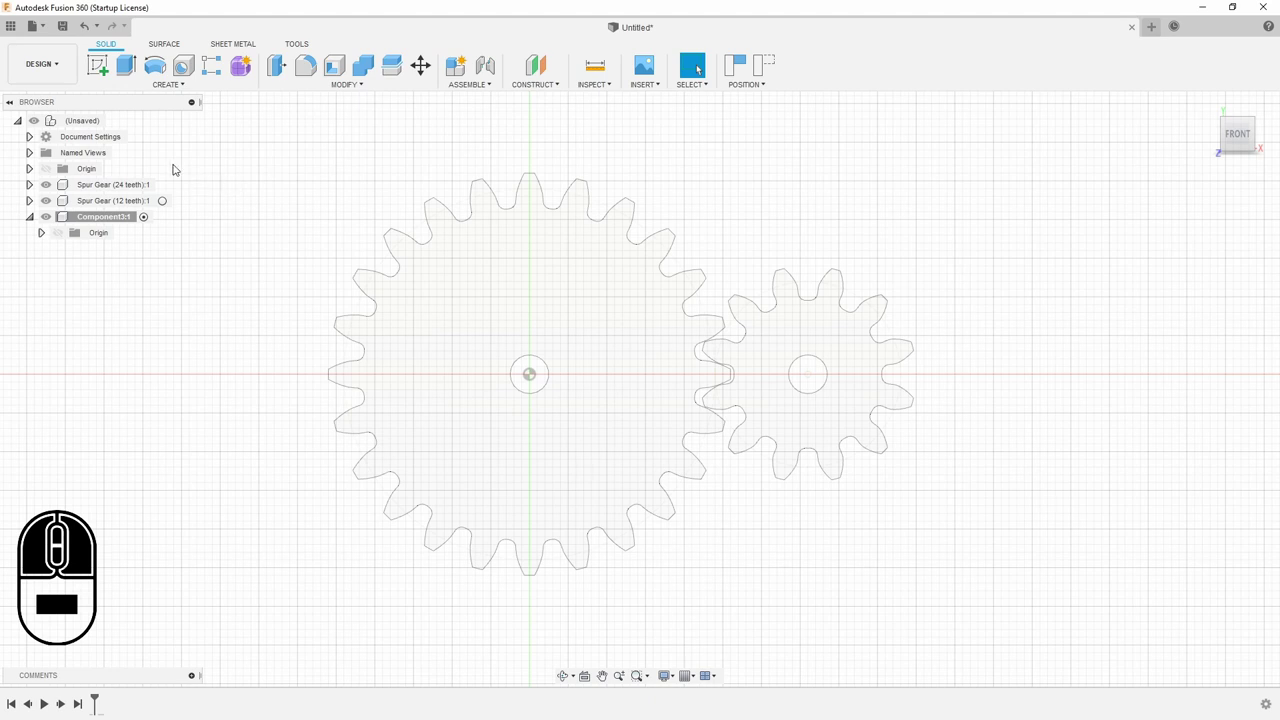
click(95, 69)
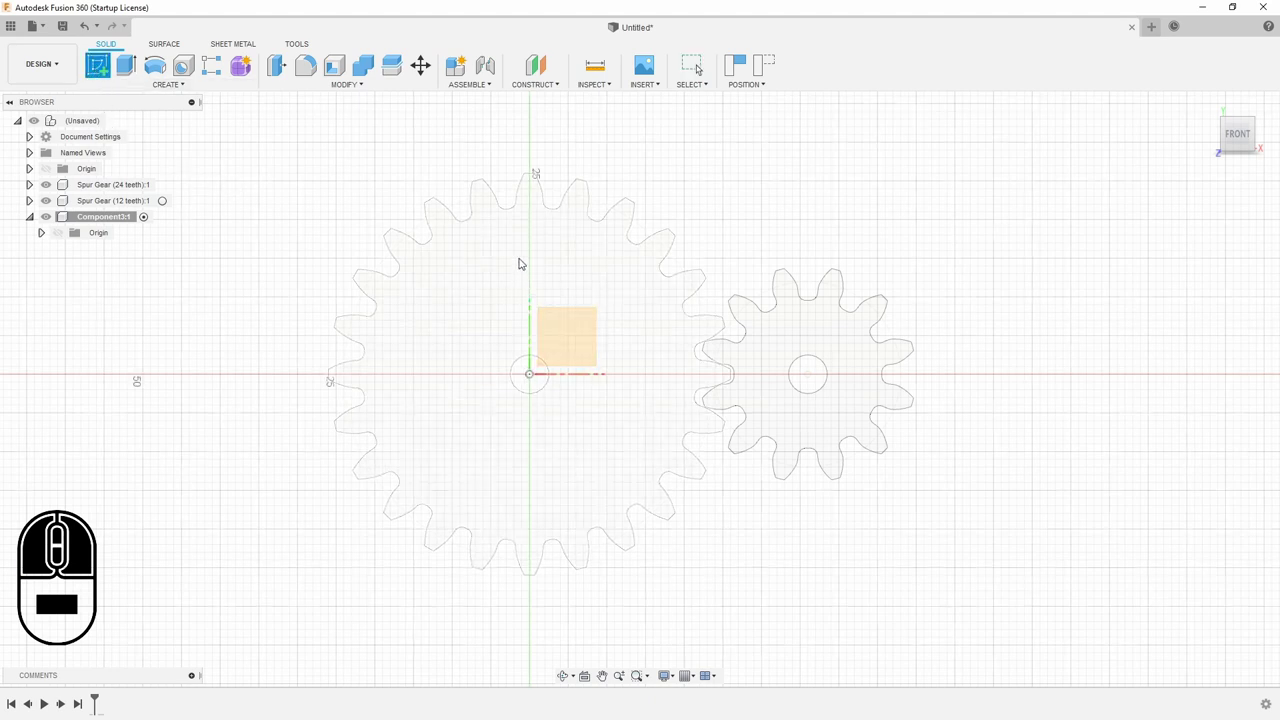
drag(581, 345, 580, 323)
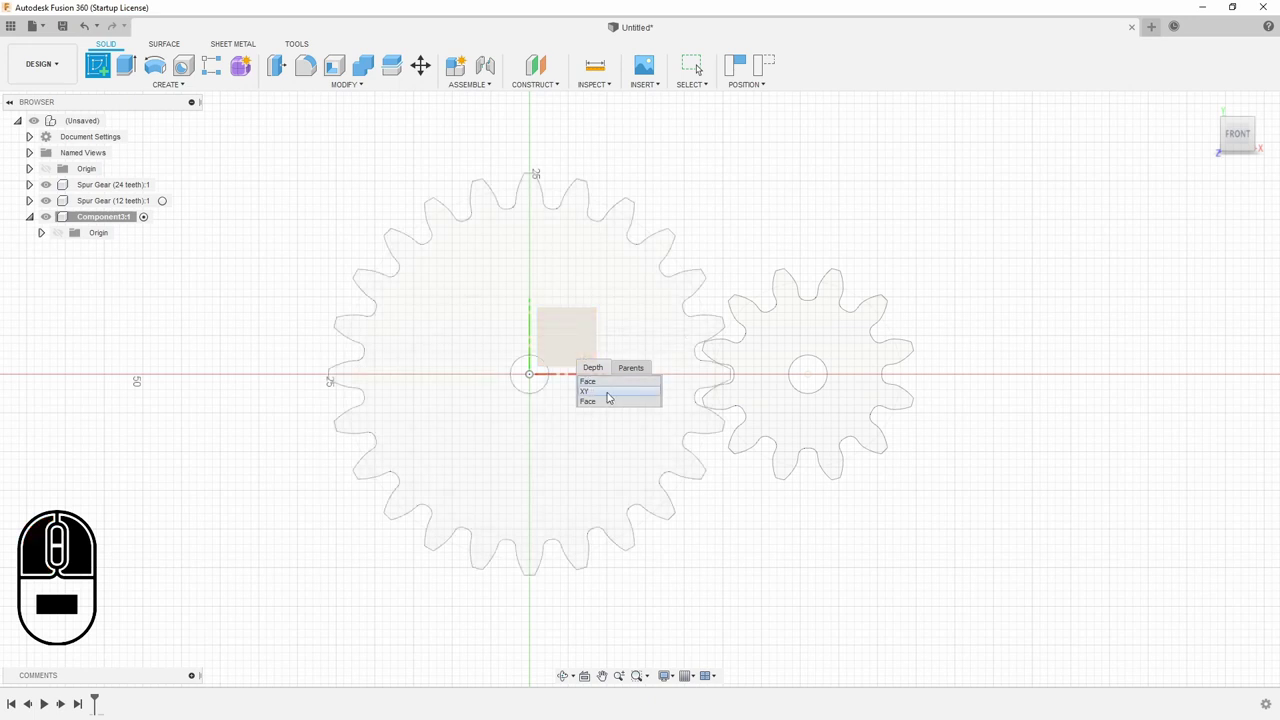
click(618, 392)
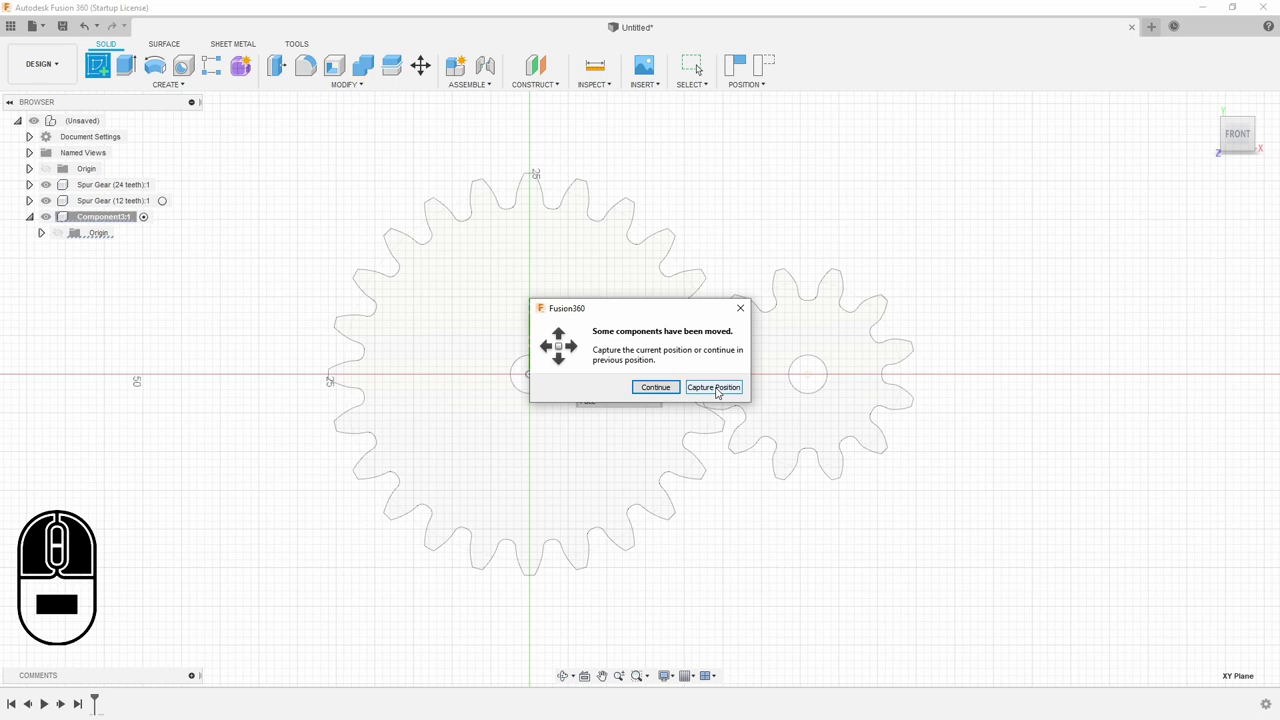
click(729, 388)
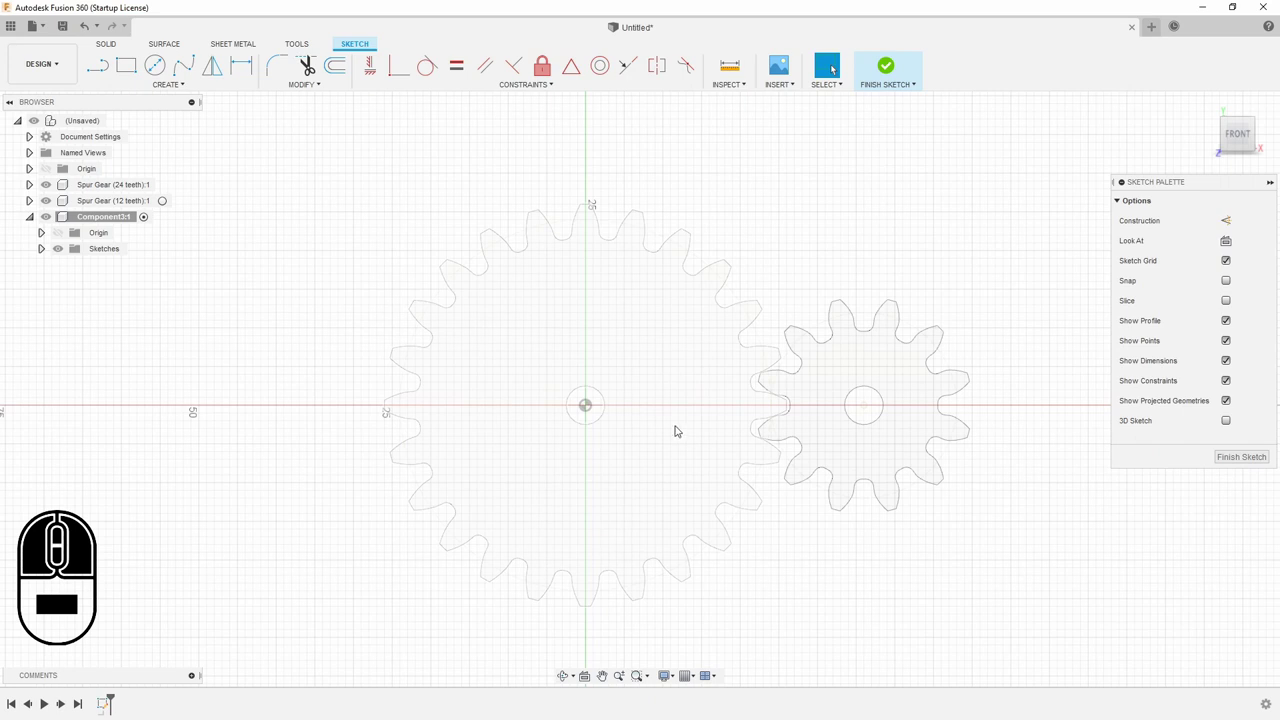
Project both gear bodies into the sketch with the Bodies filter
middle_click(996, 551)
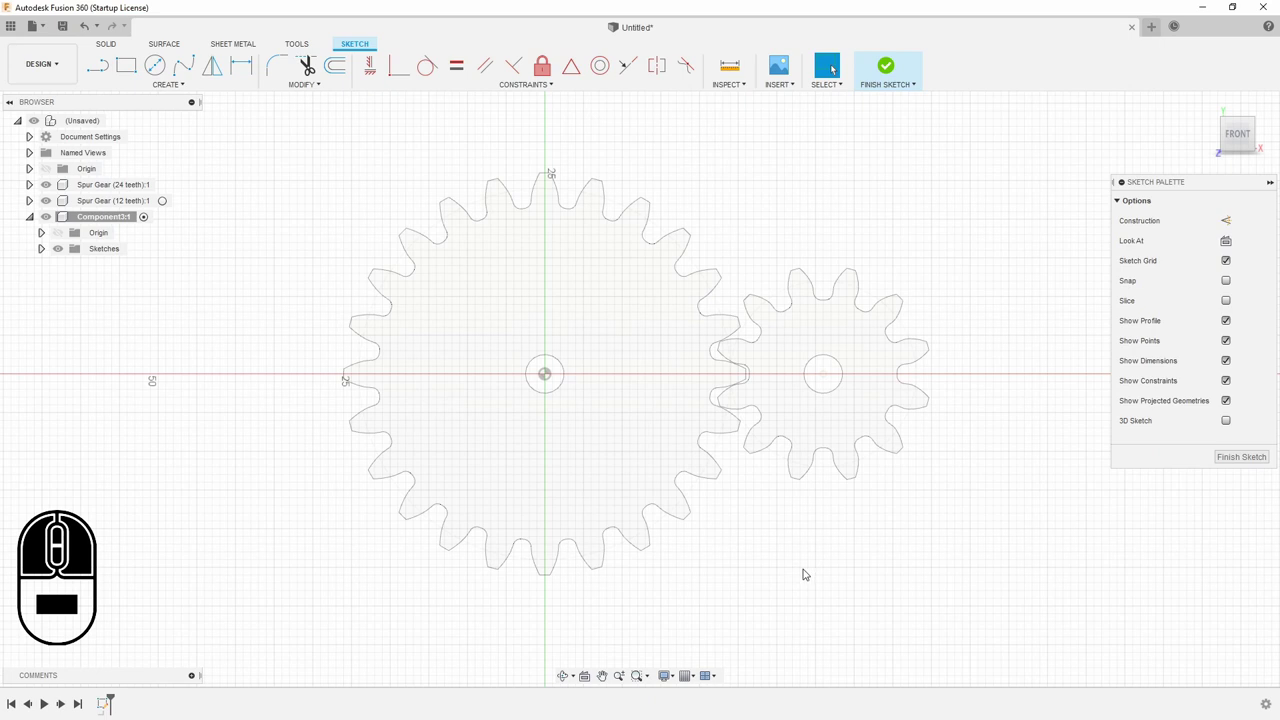
key(p)
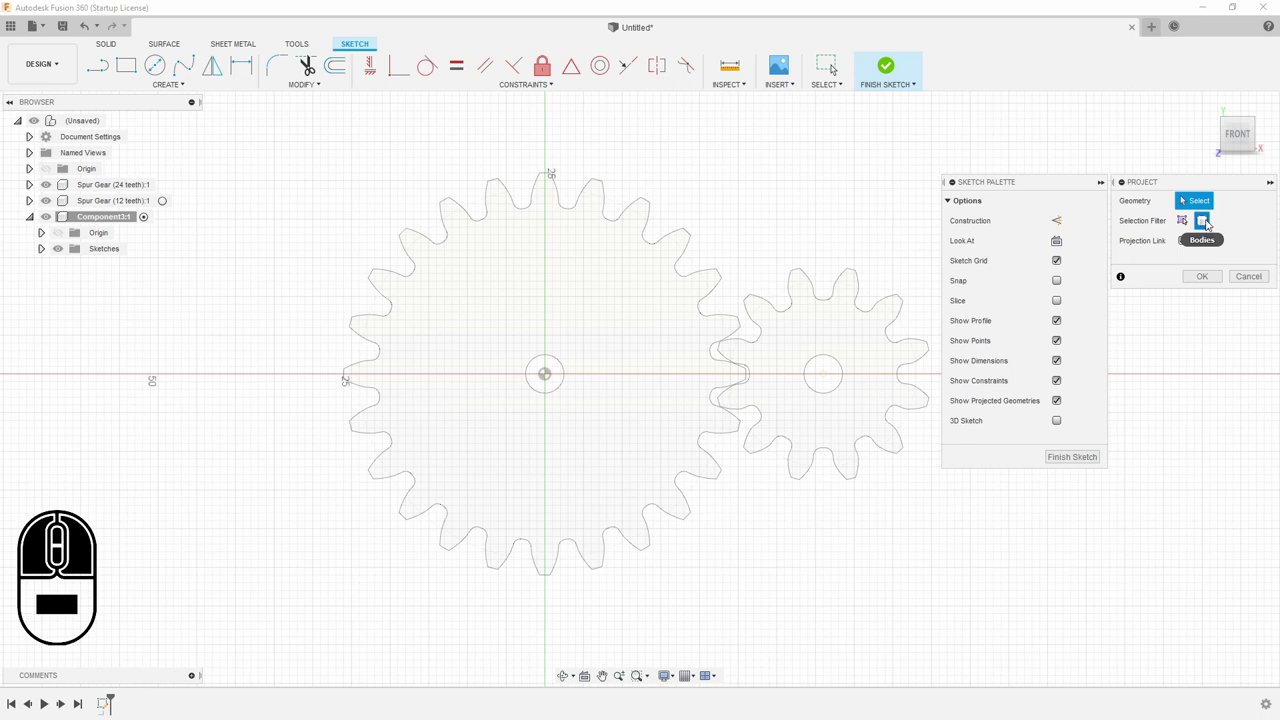
click(792, 406)
click(675, 403)
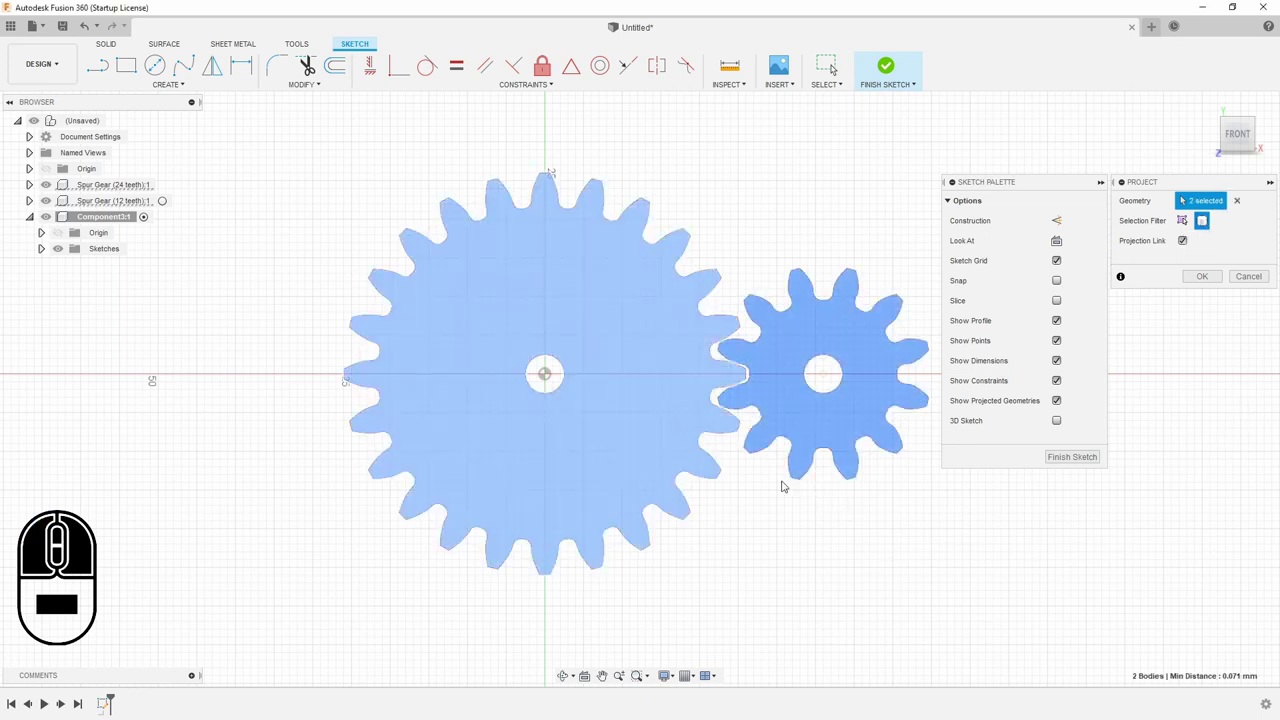
click(1219, 277)
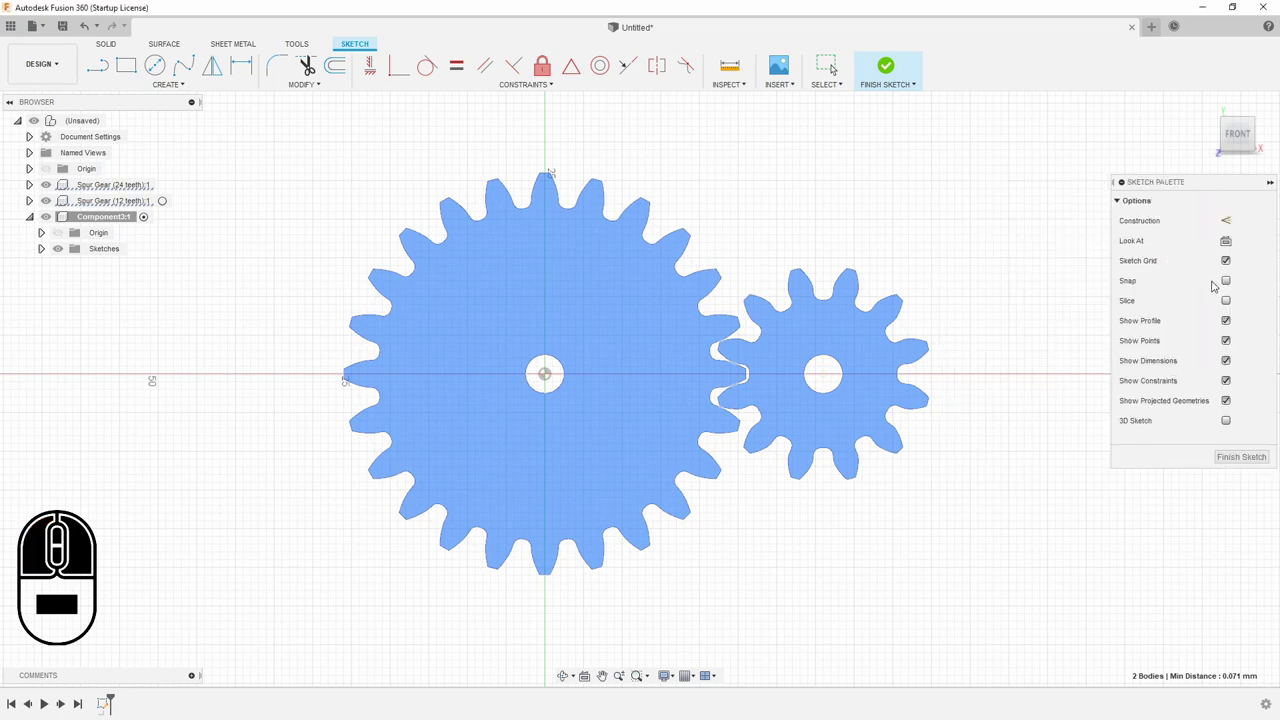
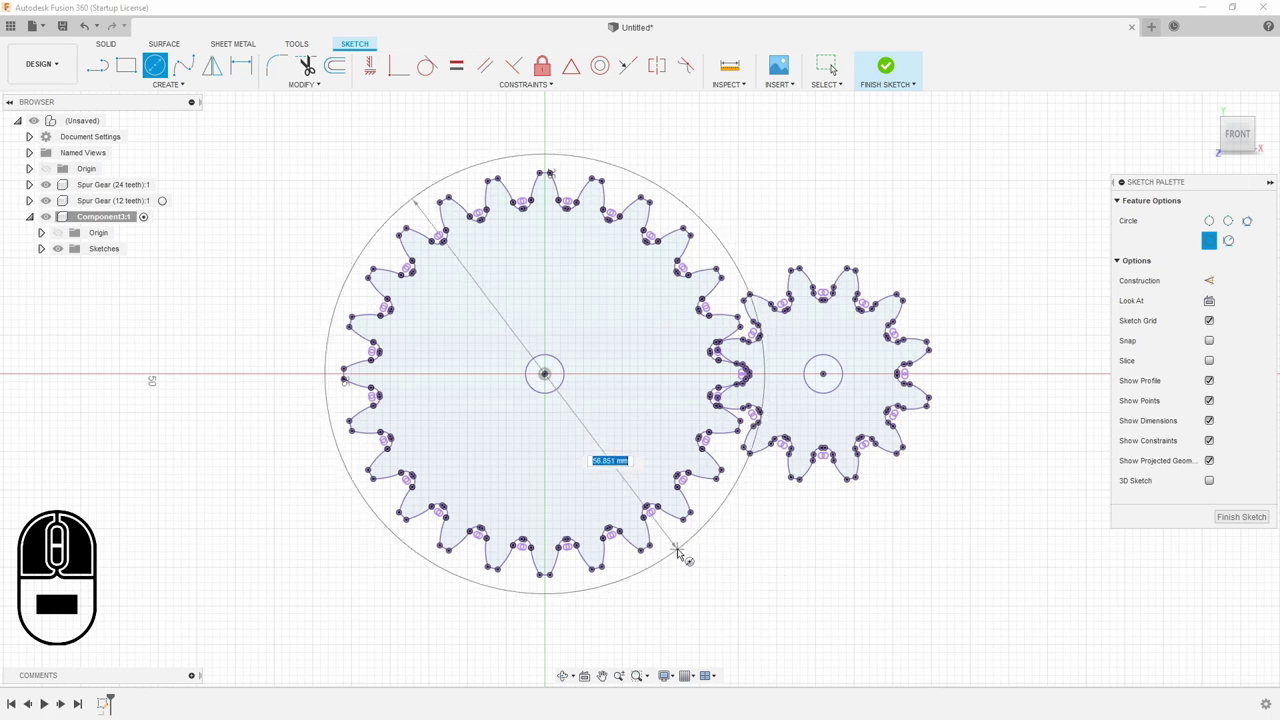
Draw a 60 mm circle round the large gear and 35 mm round the small
text(60)
key(Return)
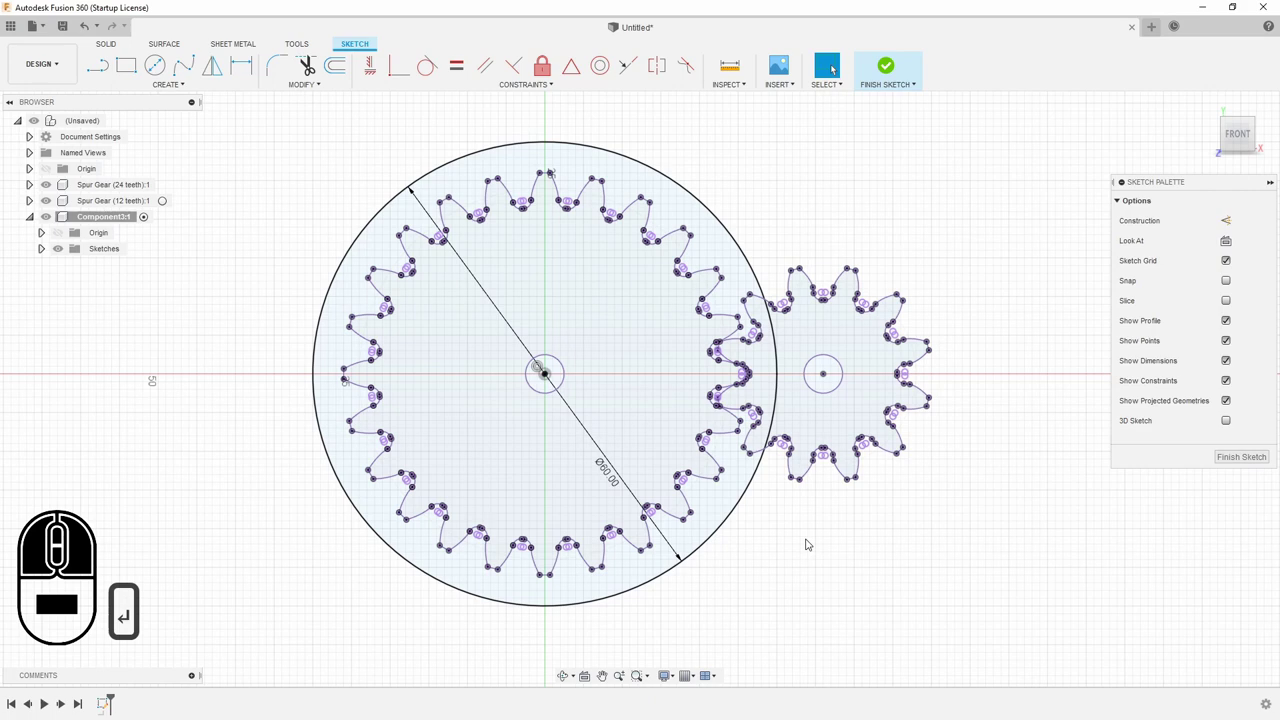
key(c)
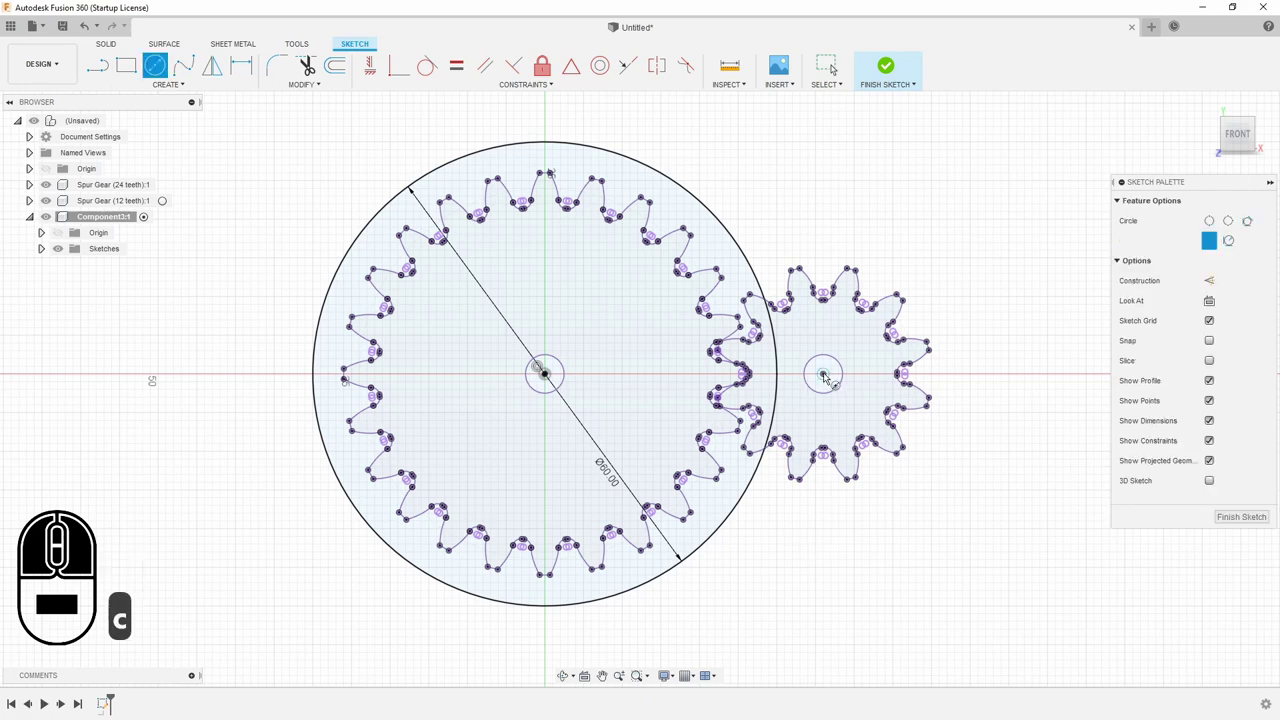
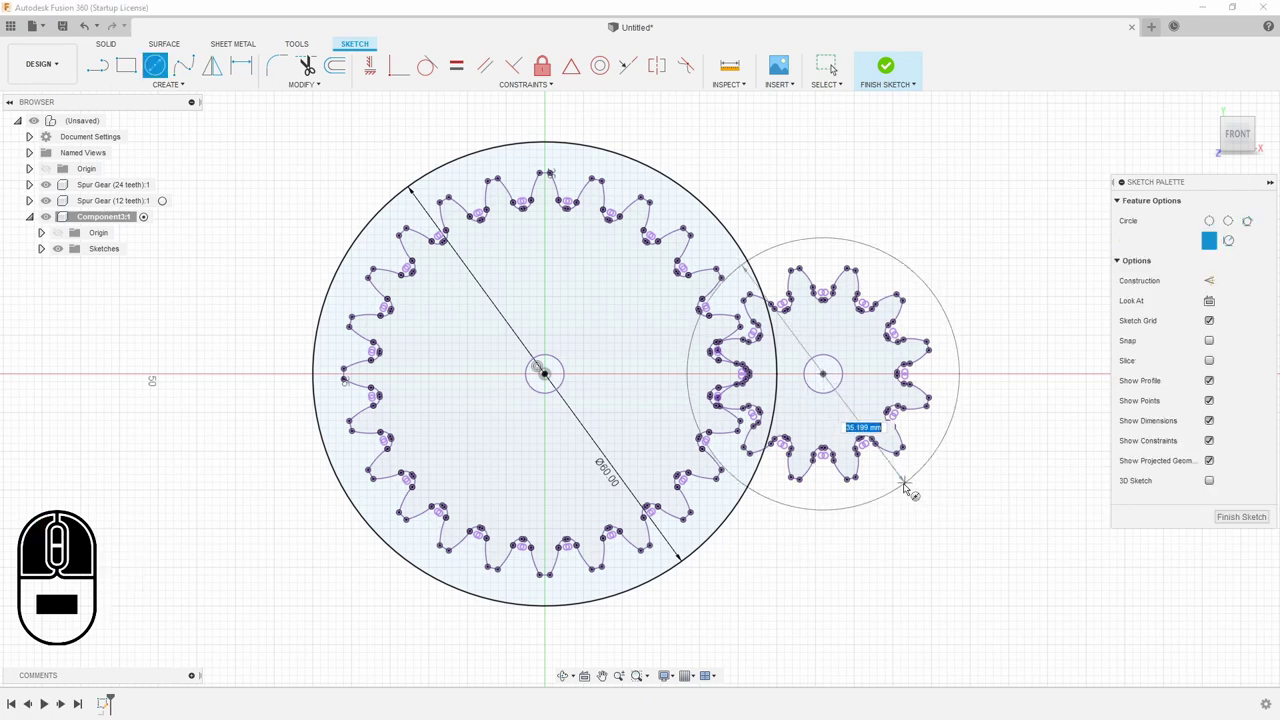
text(35)
key(Return)
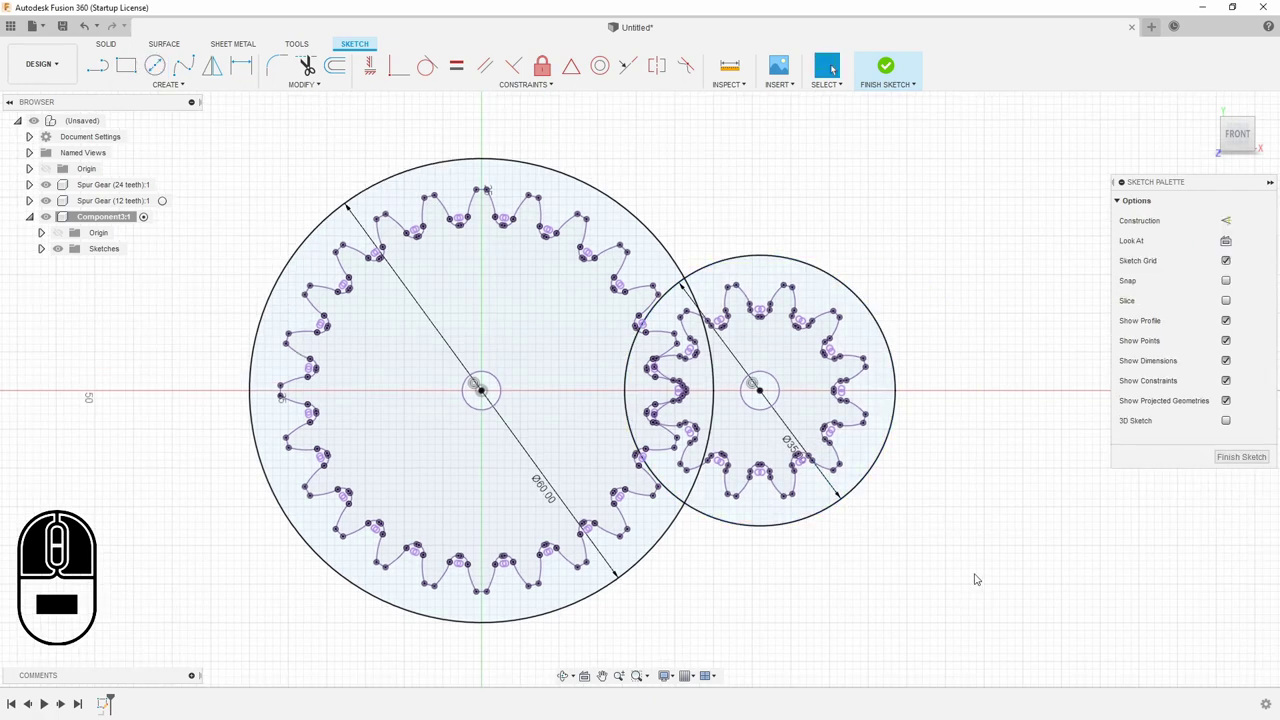
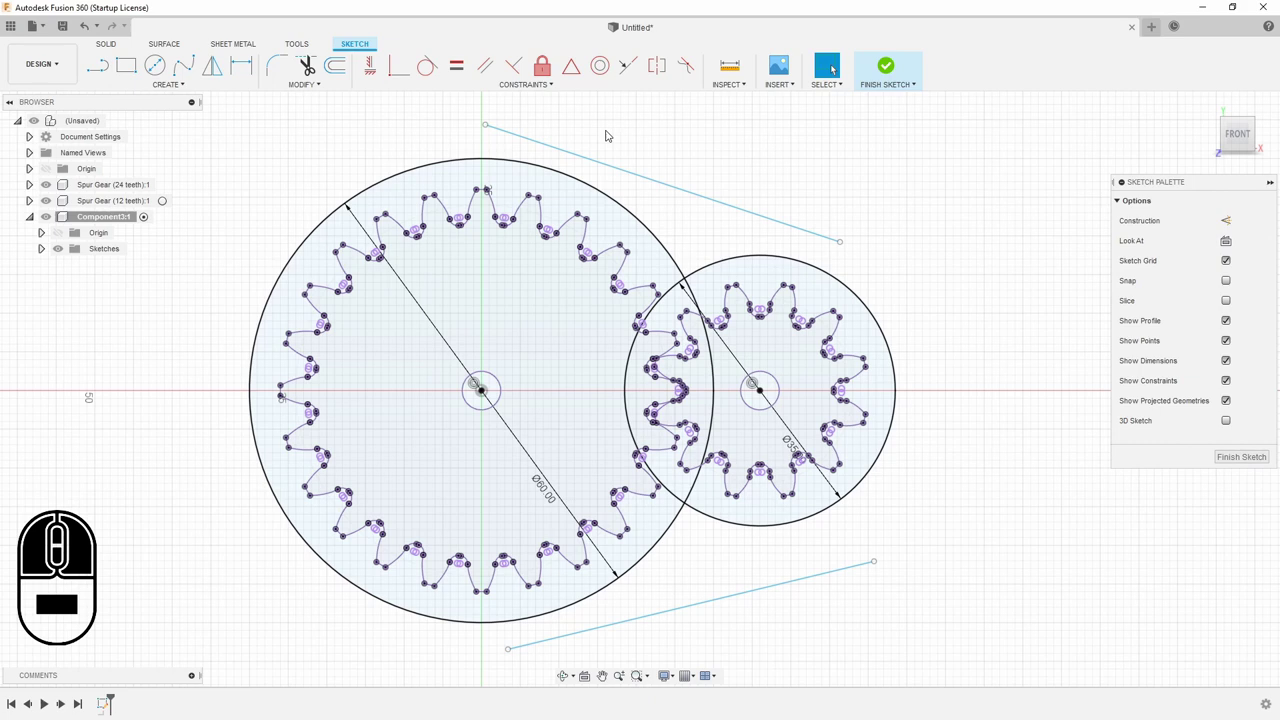
Constrain the top line tangent to both the large and small enclosing circles
click(592, 159)
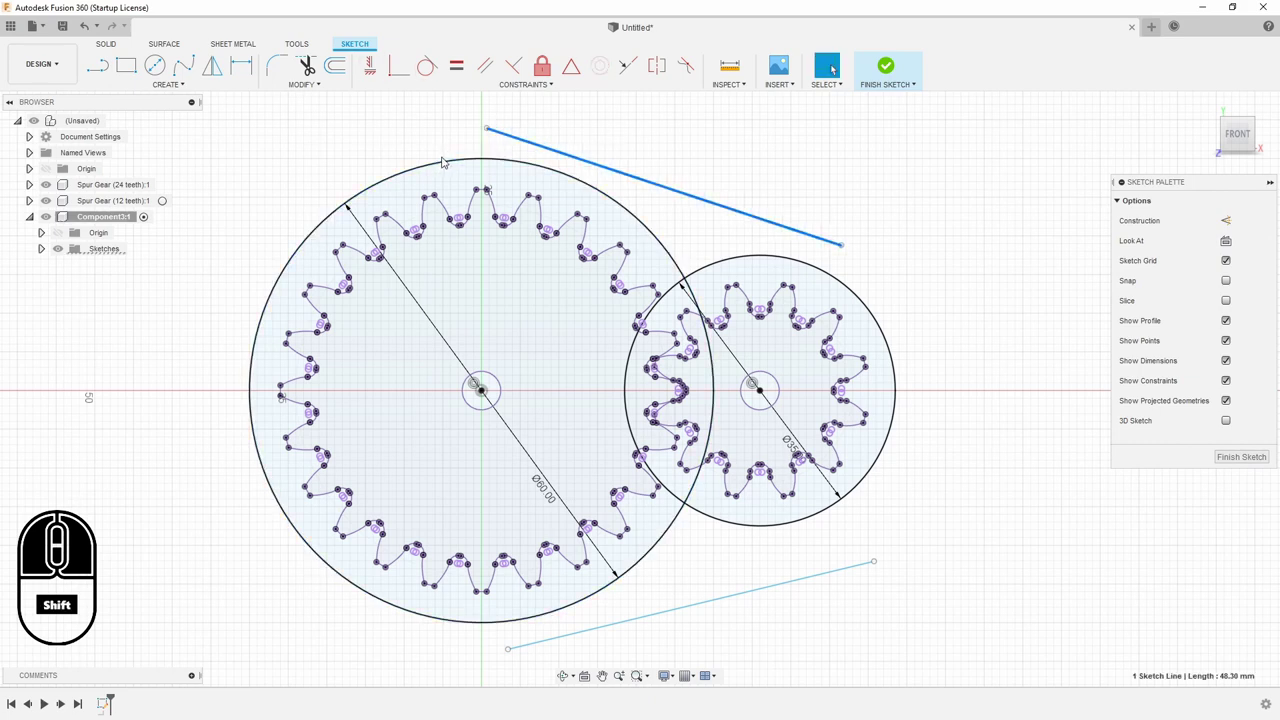
click(449, 163)
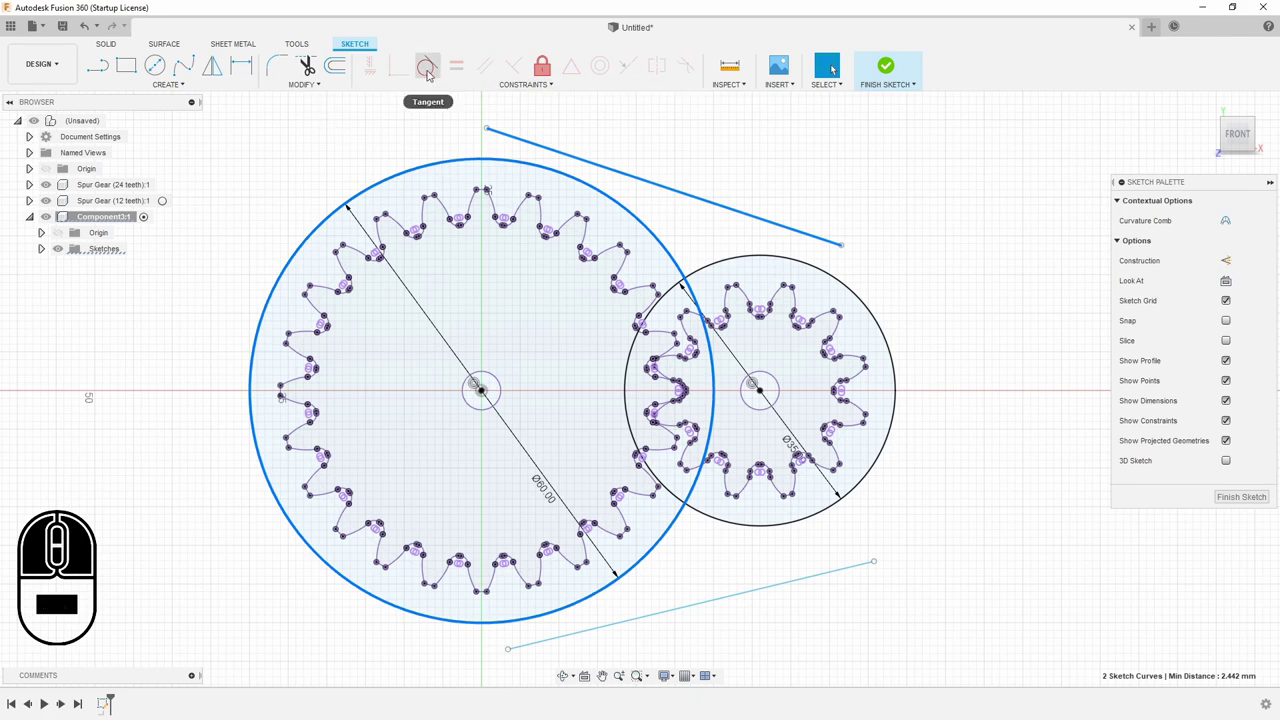
click(430, 68)
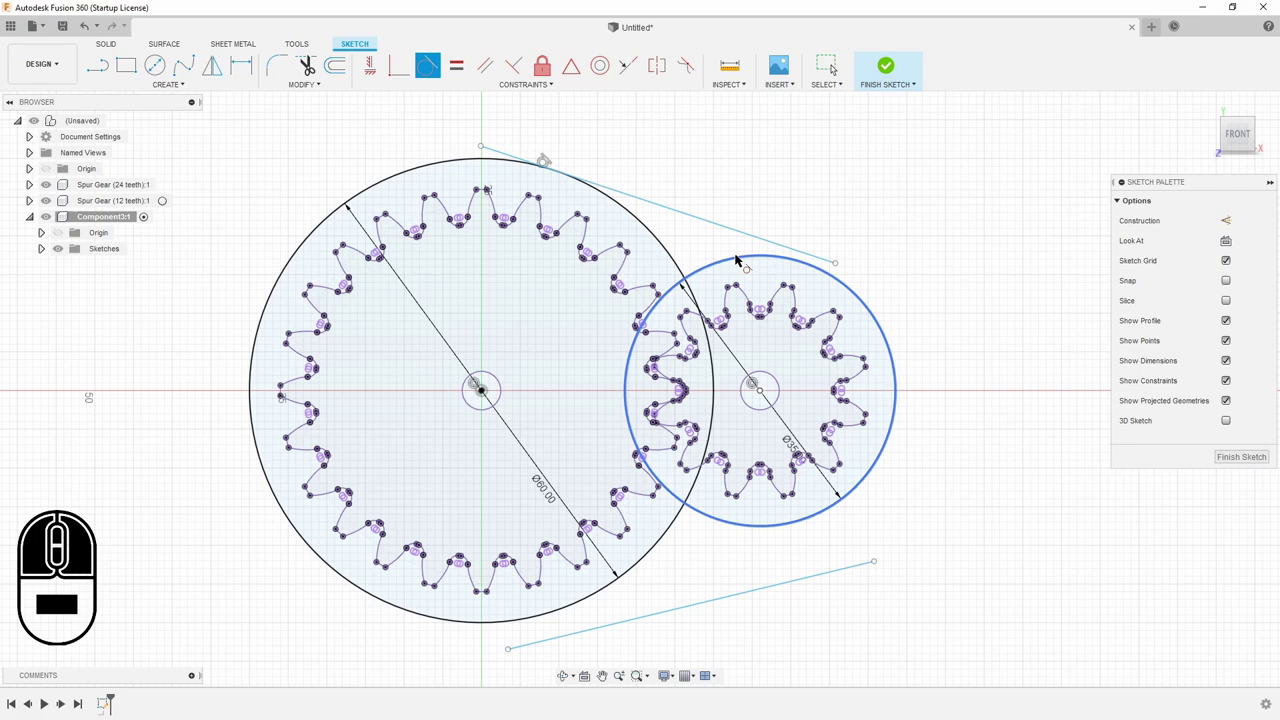
click(738, 255)
click(754, 235)
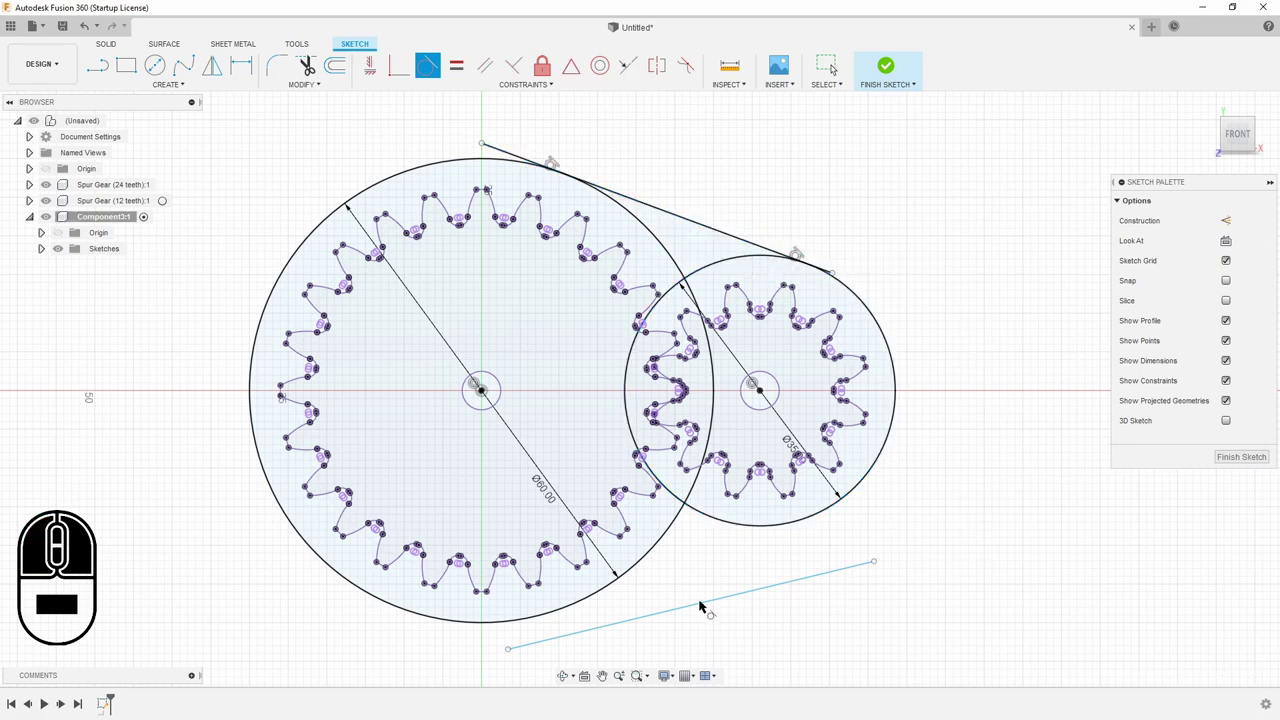
Constrain the bottom line tangent to both circles, completing the teardrop outline
click(597, 627)
click(573, 603)
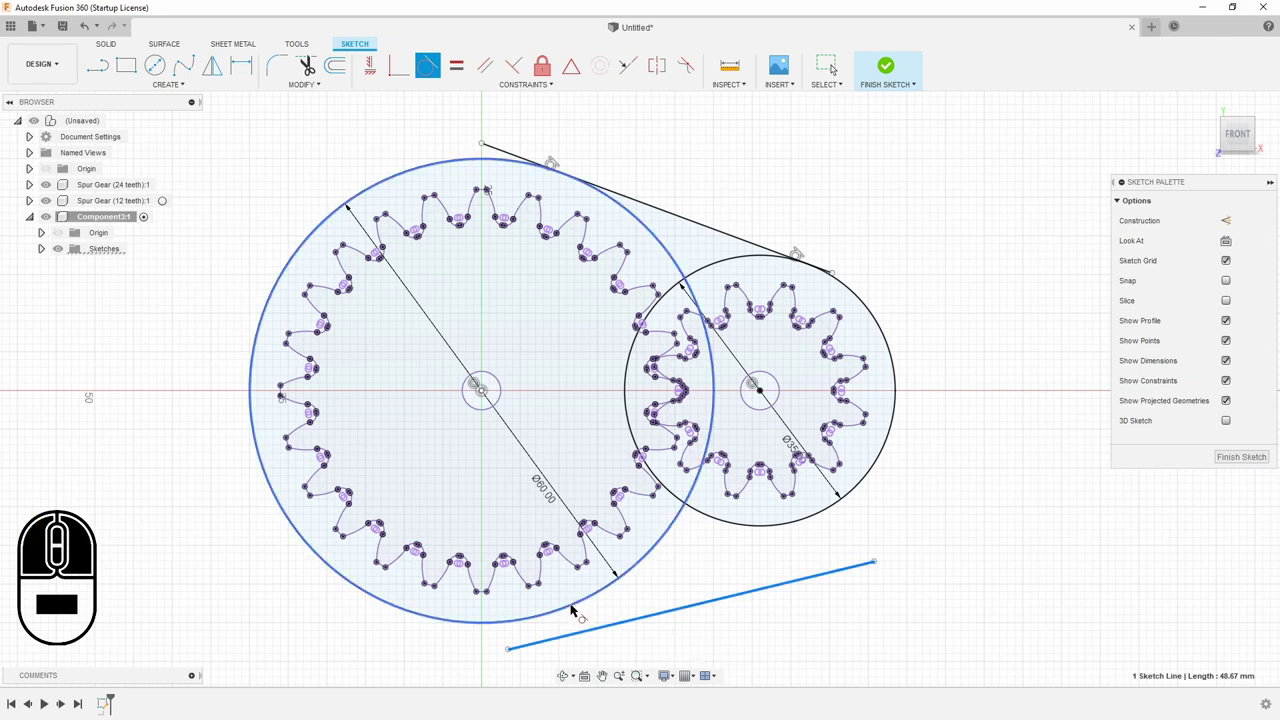
click(806, 564)
click(835, 503)
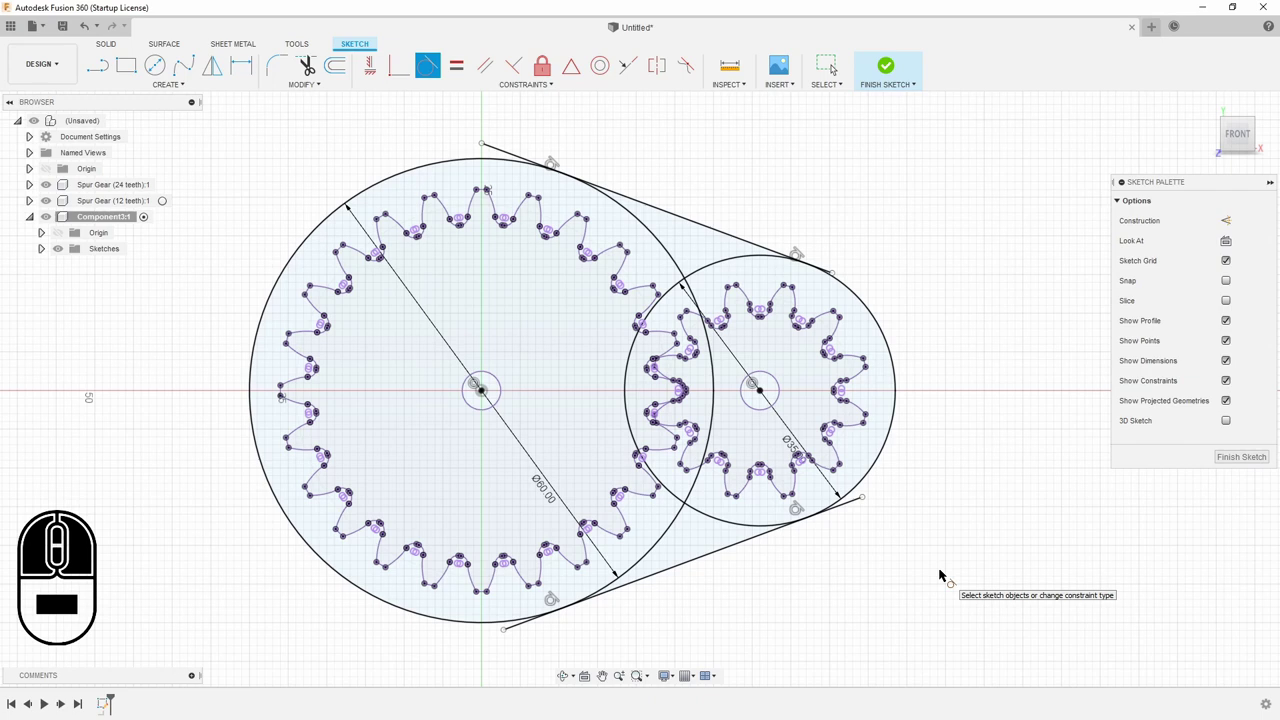
key(Escape)
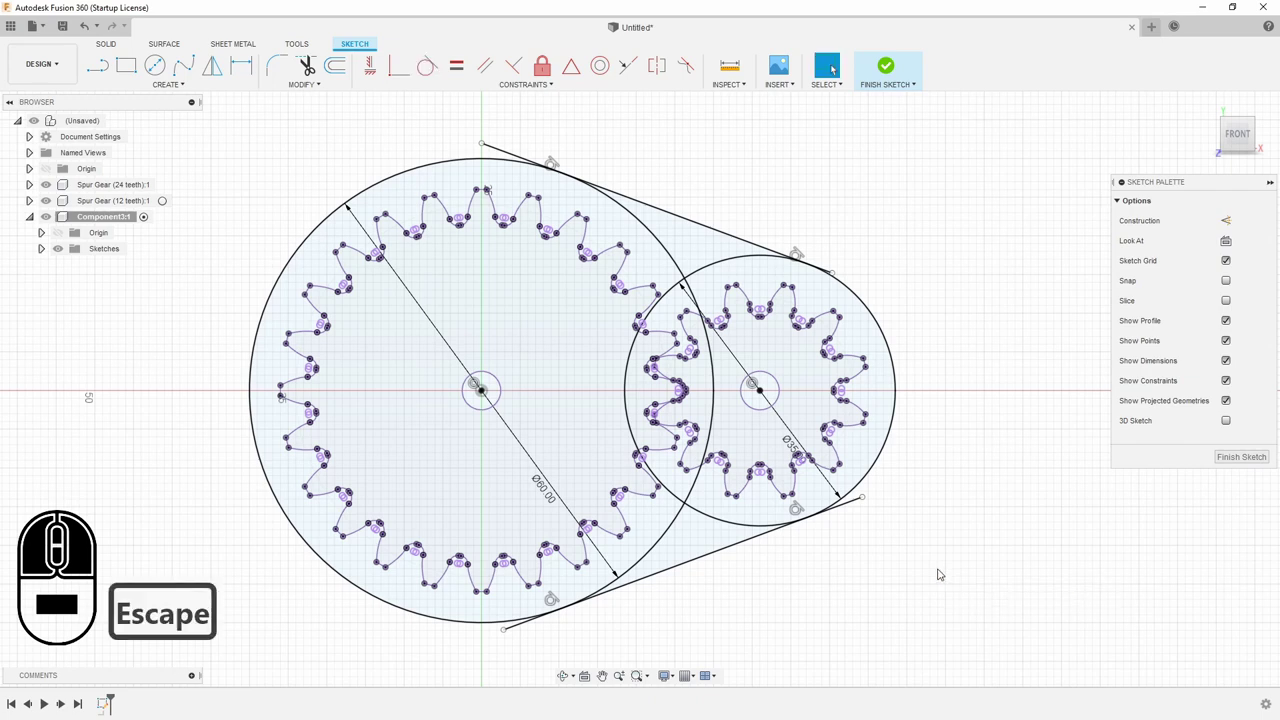
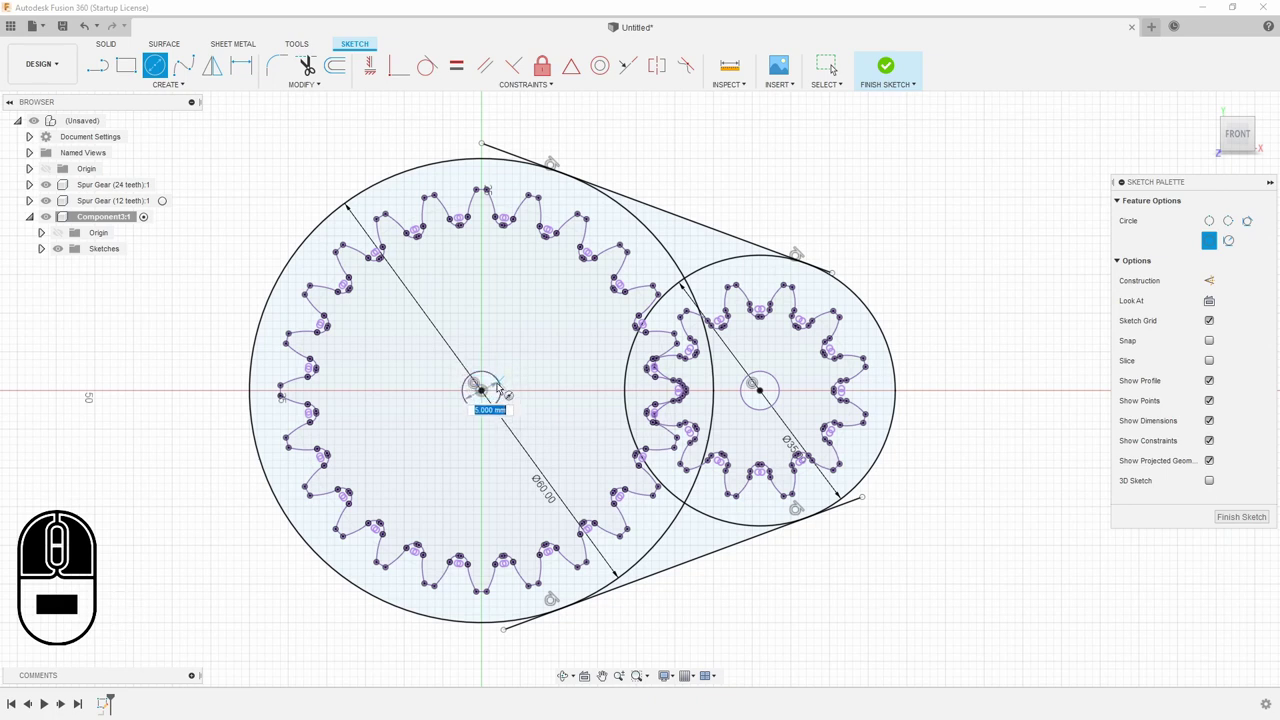
Size the large gear's axle circle to 4.5 mm and begin a second one at the small gear
text(4.5)
key(Return)
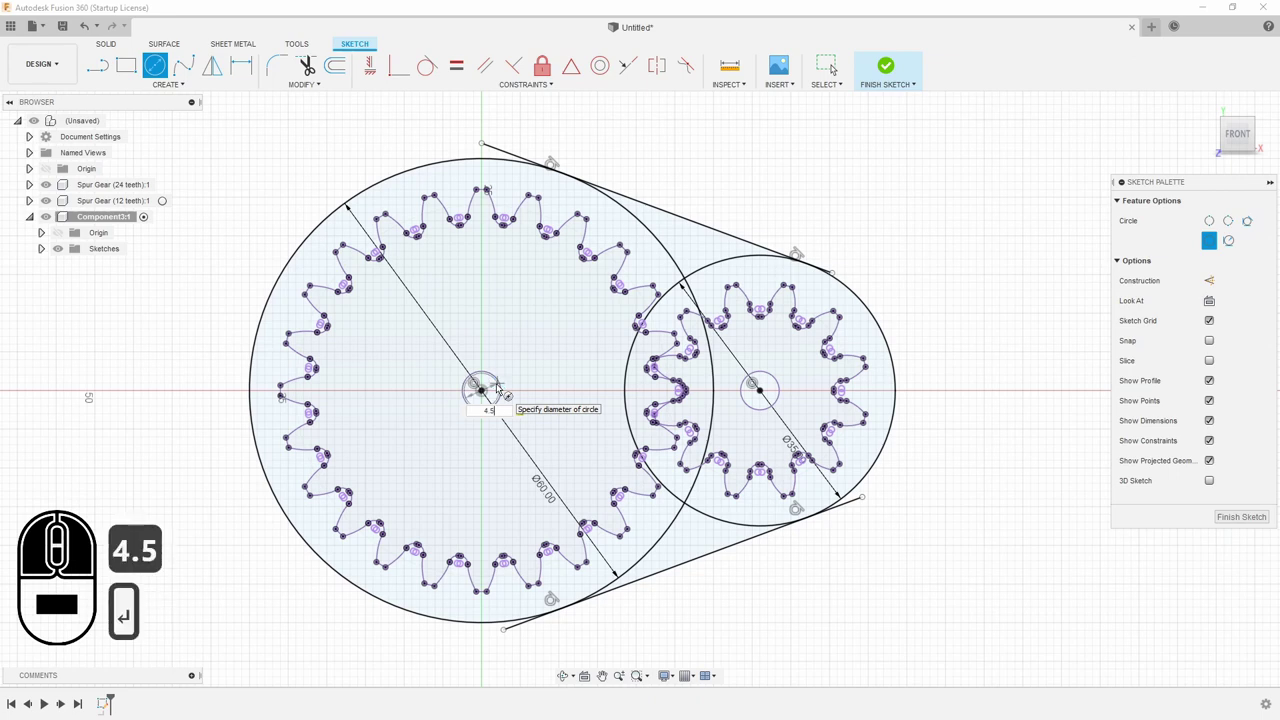
key(c)
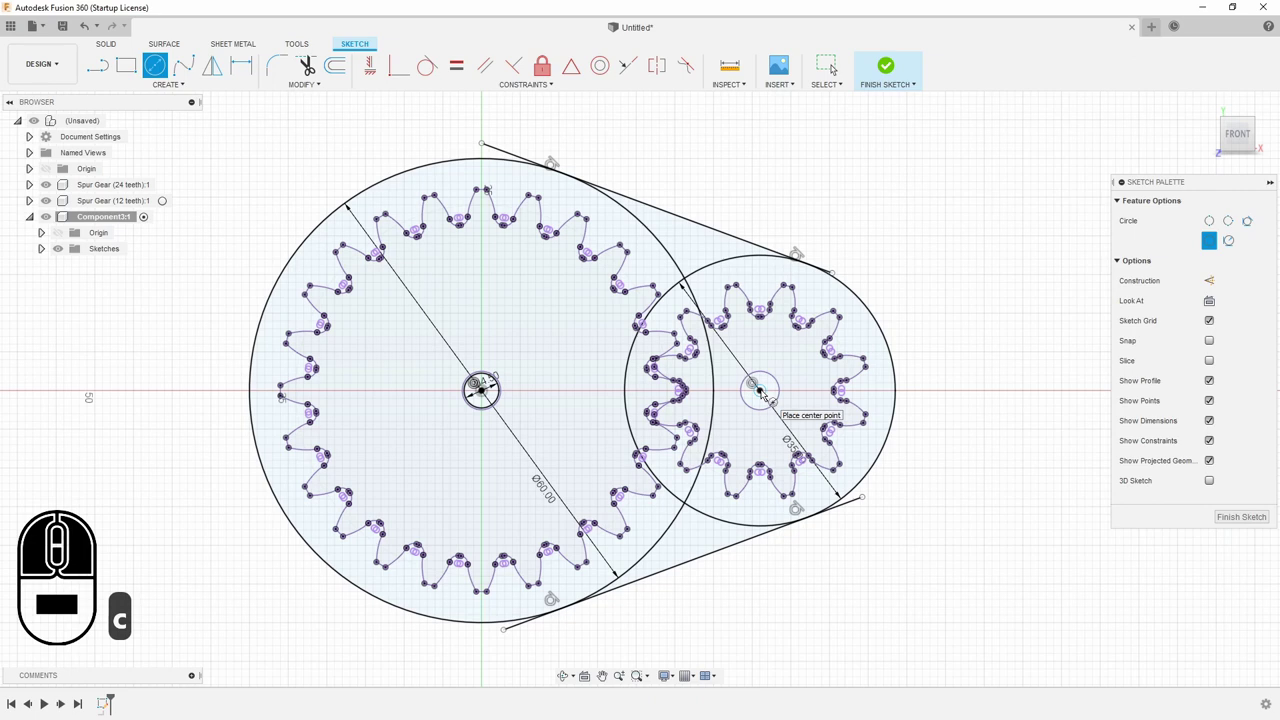
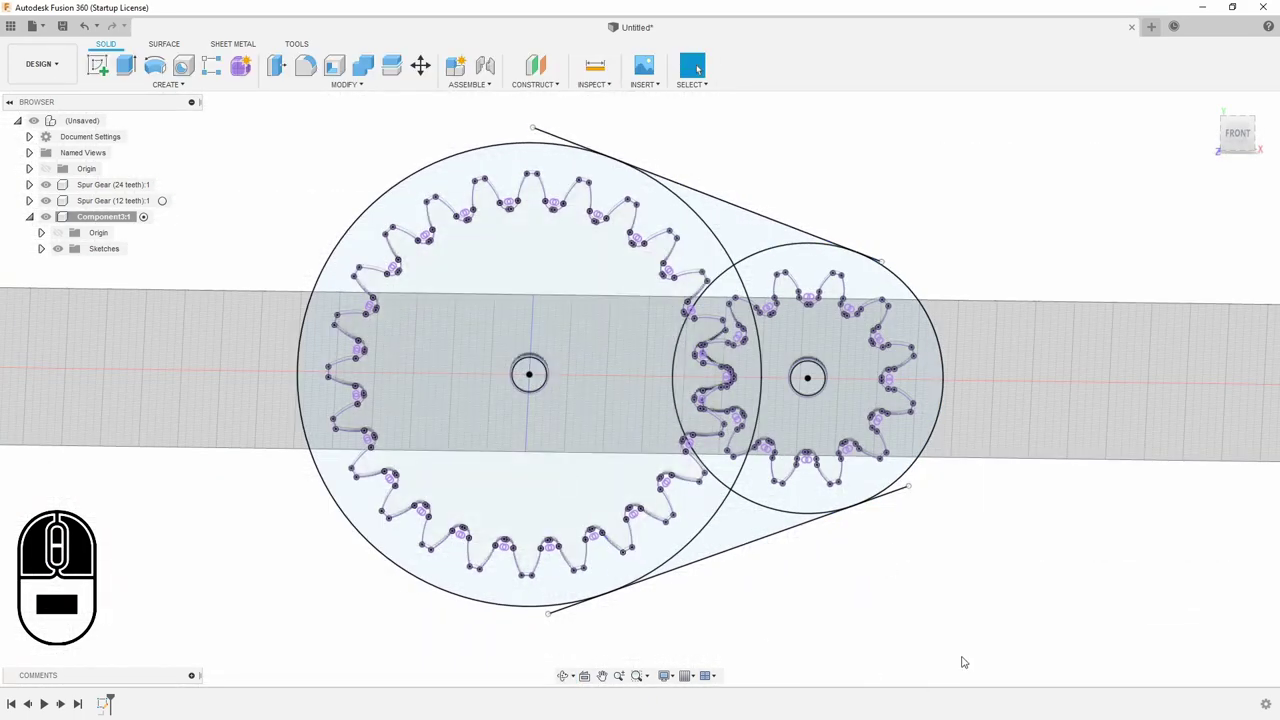
Start an extrusion and window-select all 13 profiles inside the teardrop outline
key(e)
drag(282, 110, 971, 623)
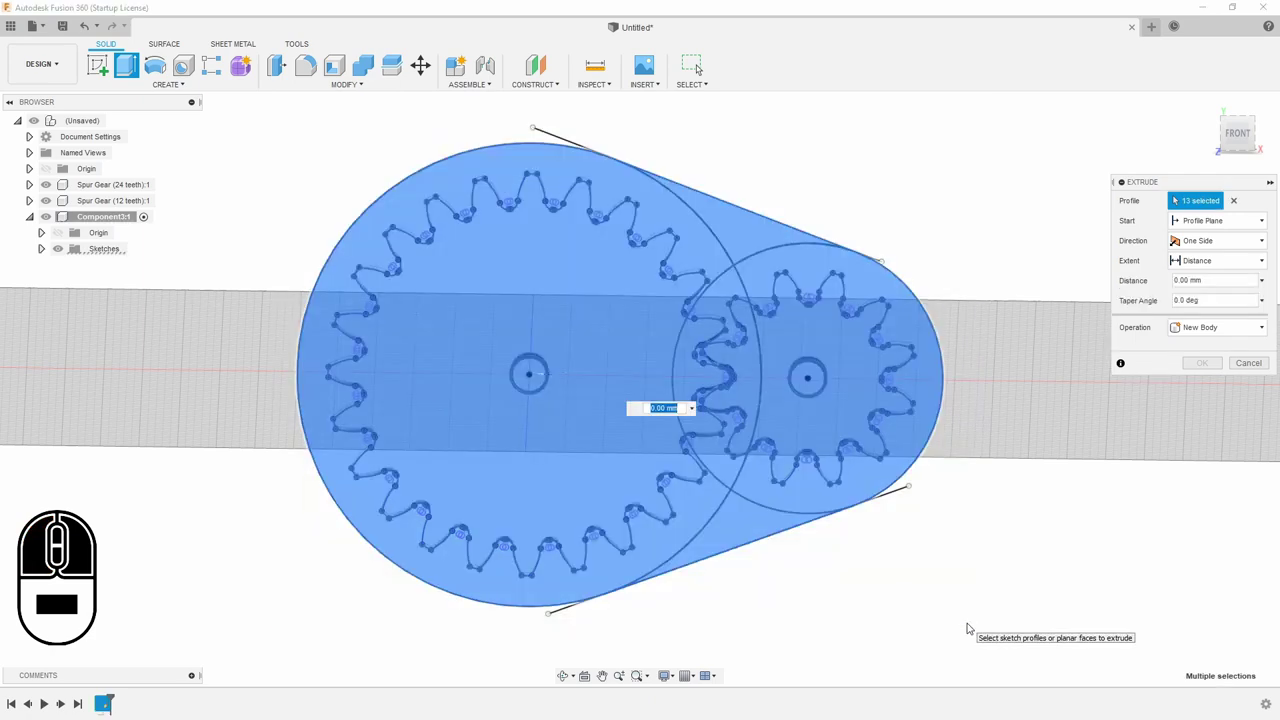
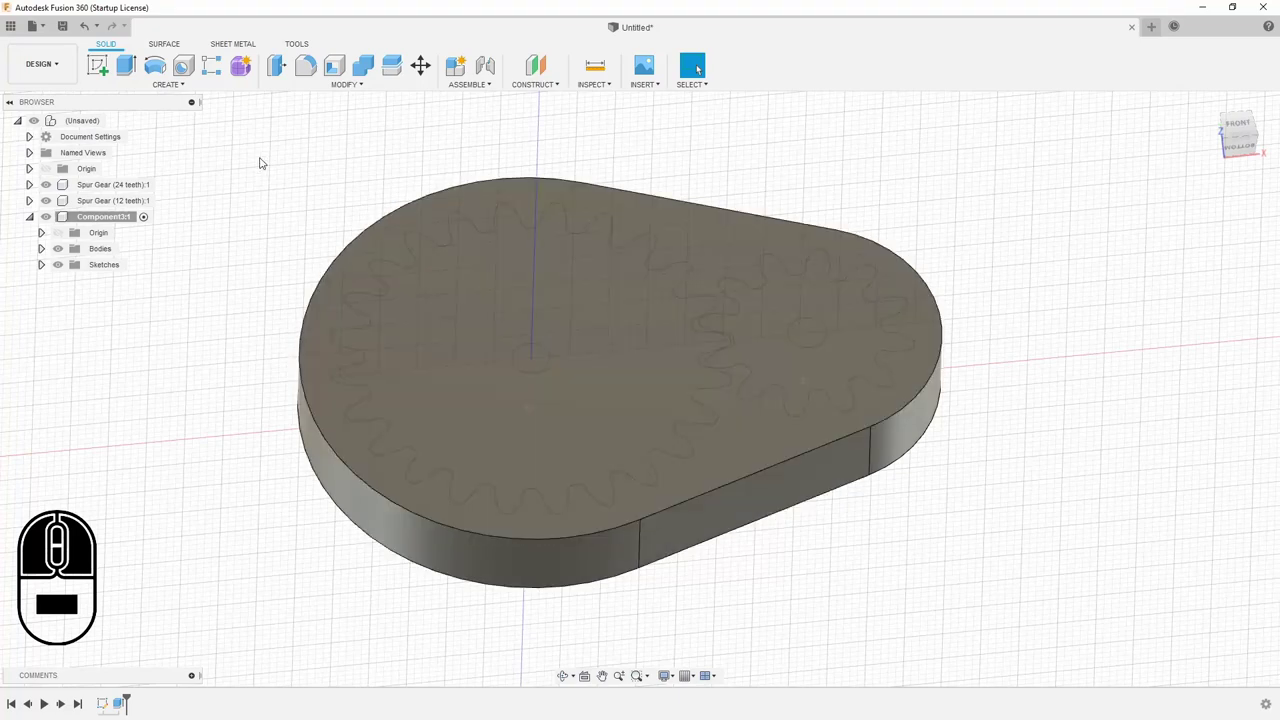
Shell the plate through its top face with 3 mm walls growing outward
click(368, 87)
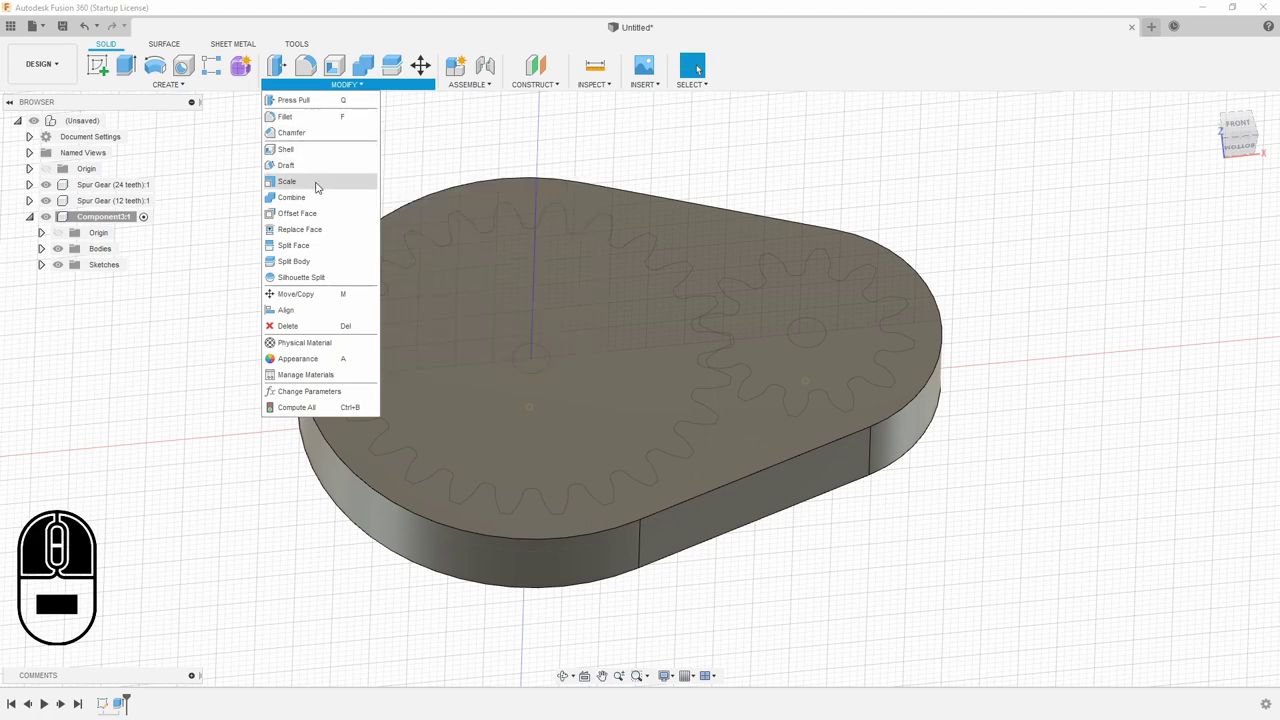
click(298, 148)
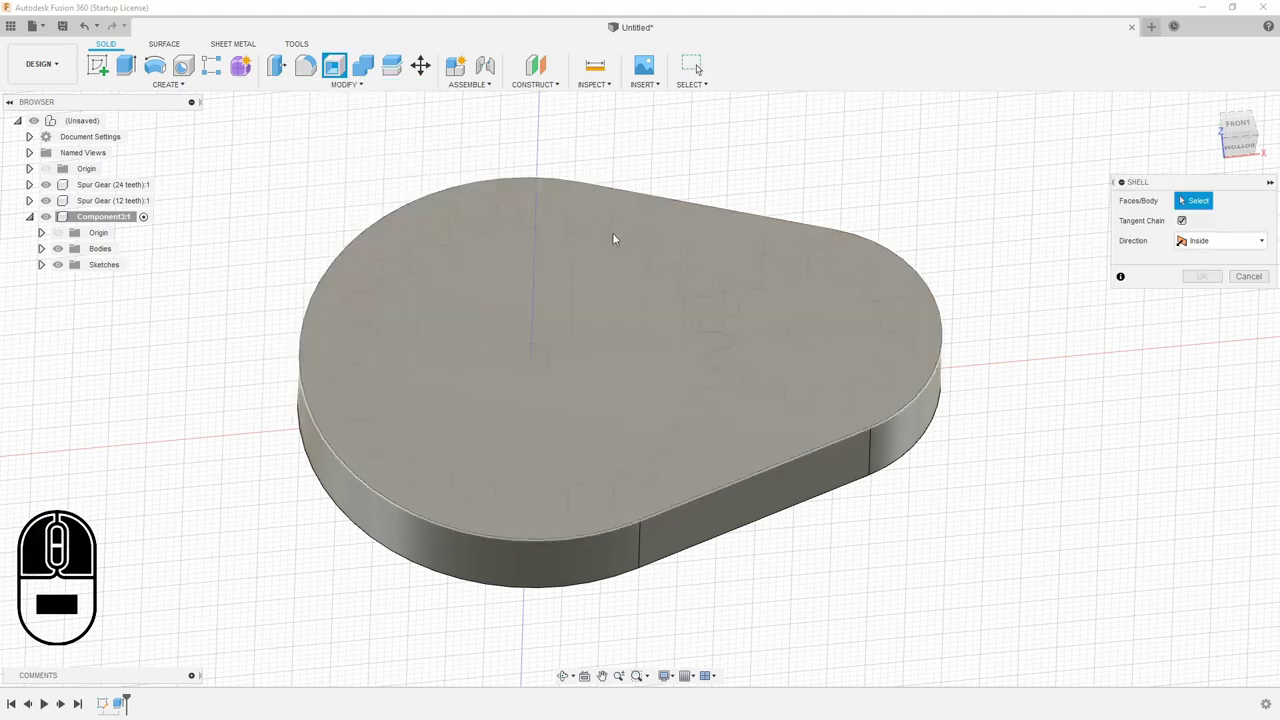
click(716, 226)
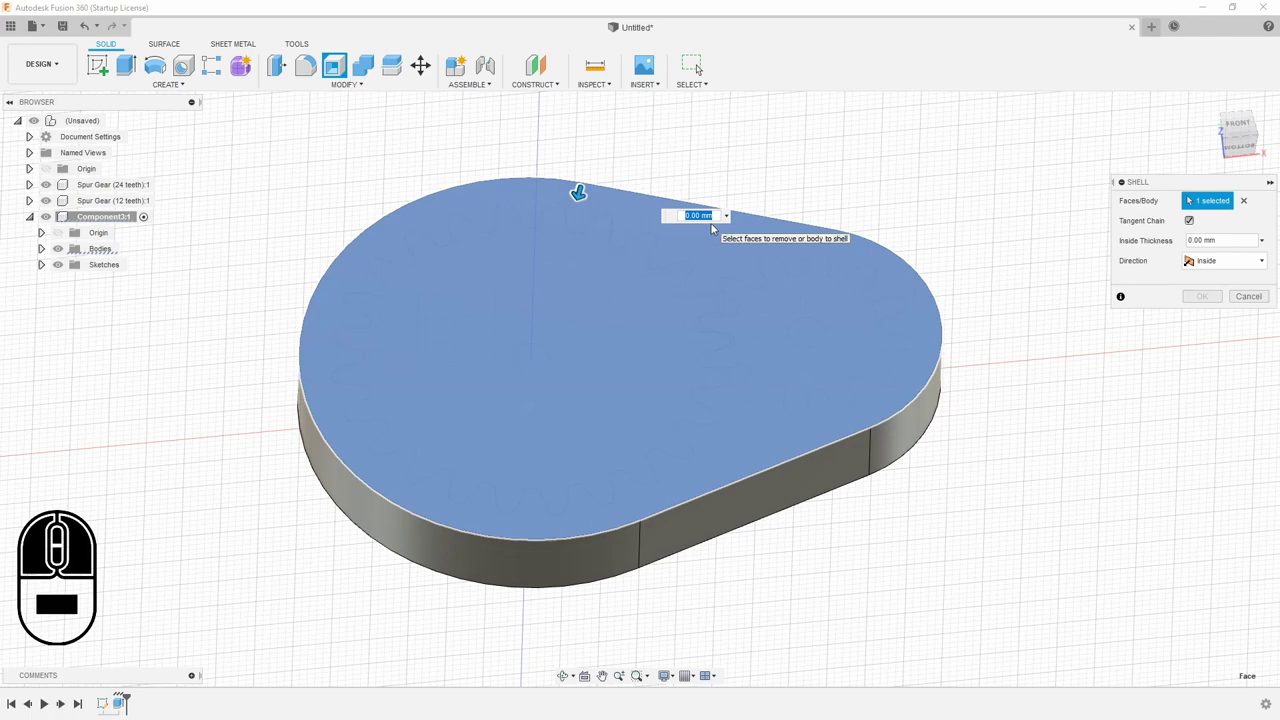
key(3)
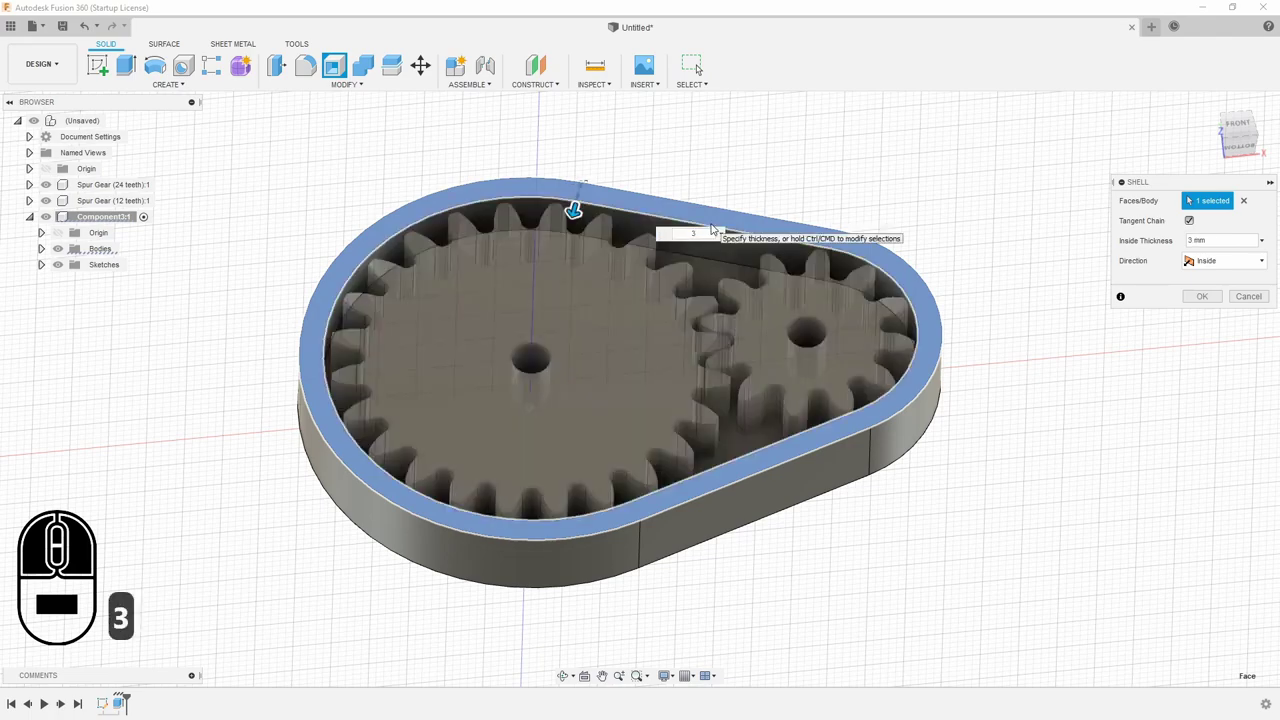
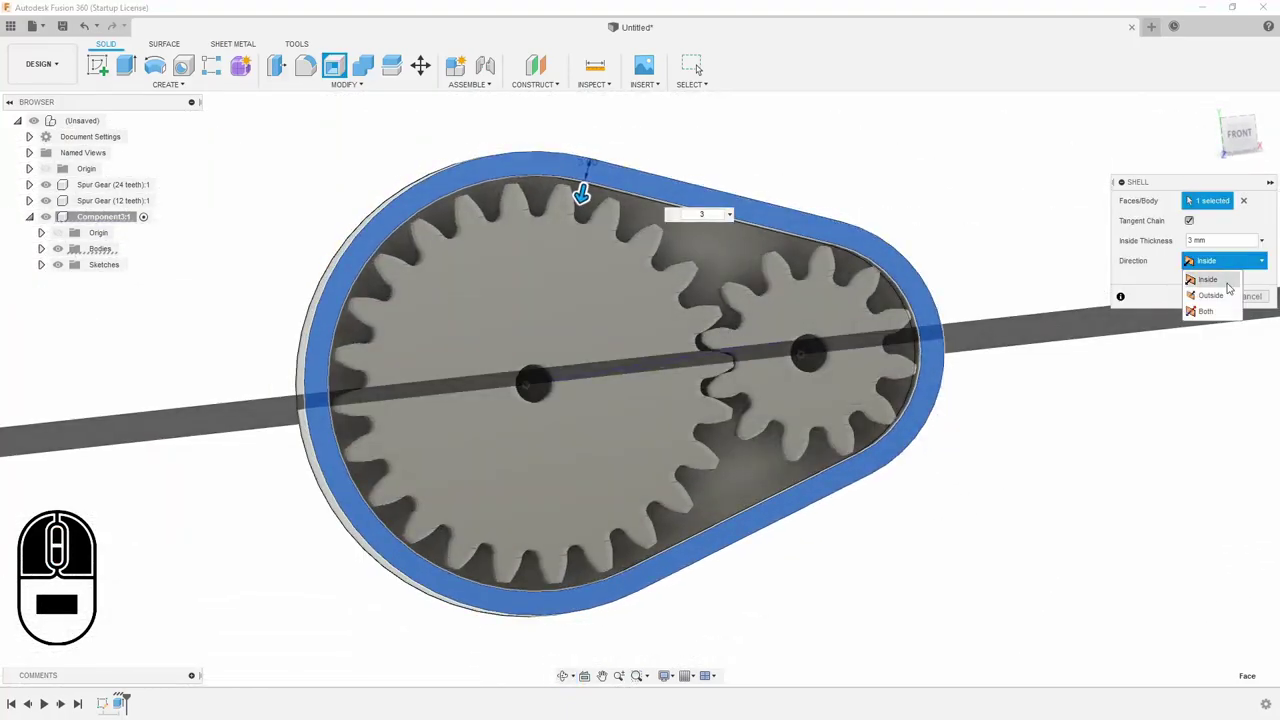
click(1223, 295)
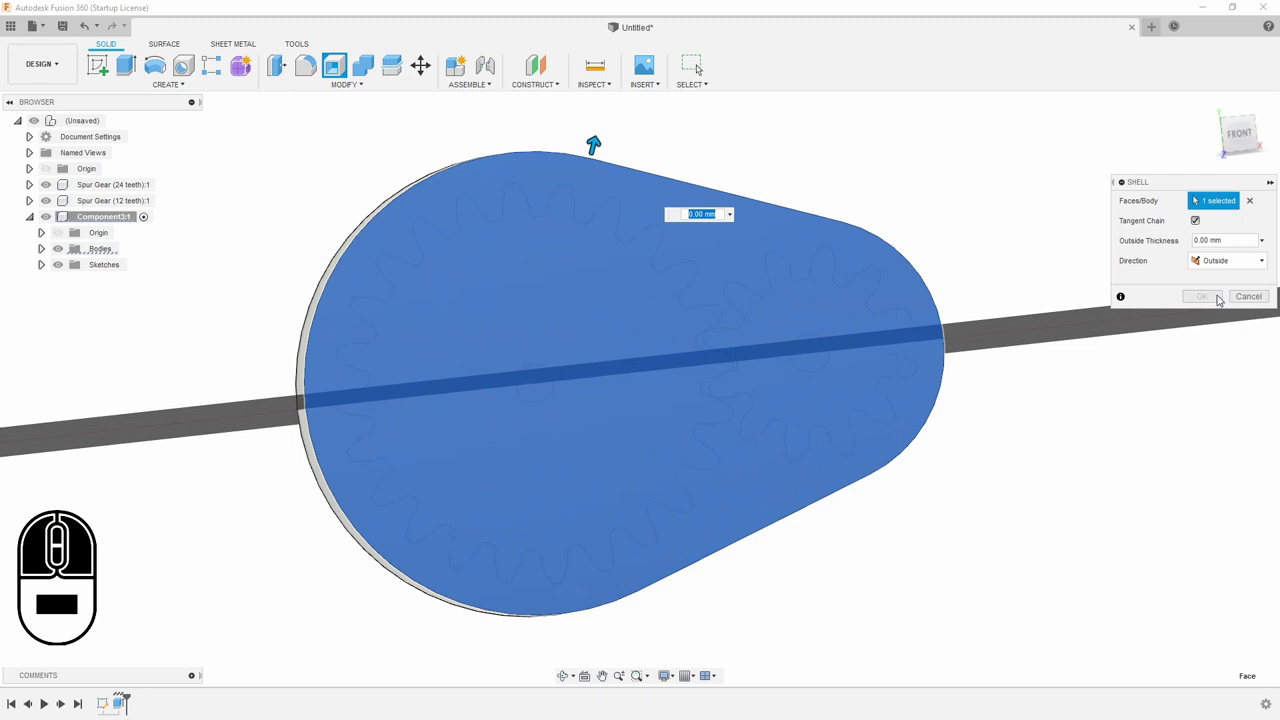
click(1199, 236)
text(3.)
middle_click(1070, 454)
middle_click(1040, 453)
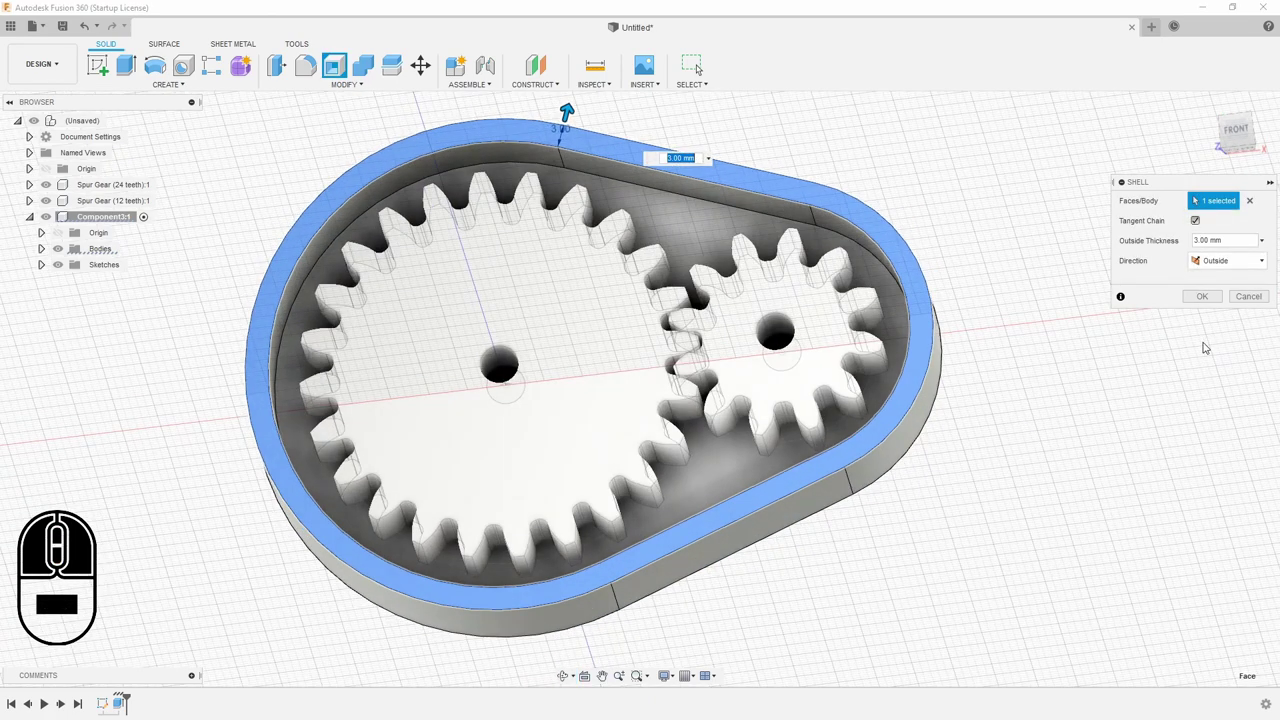
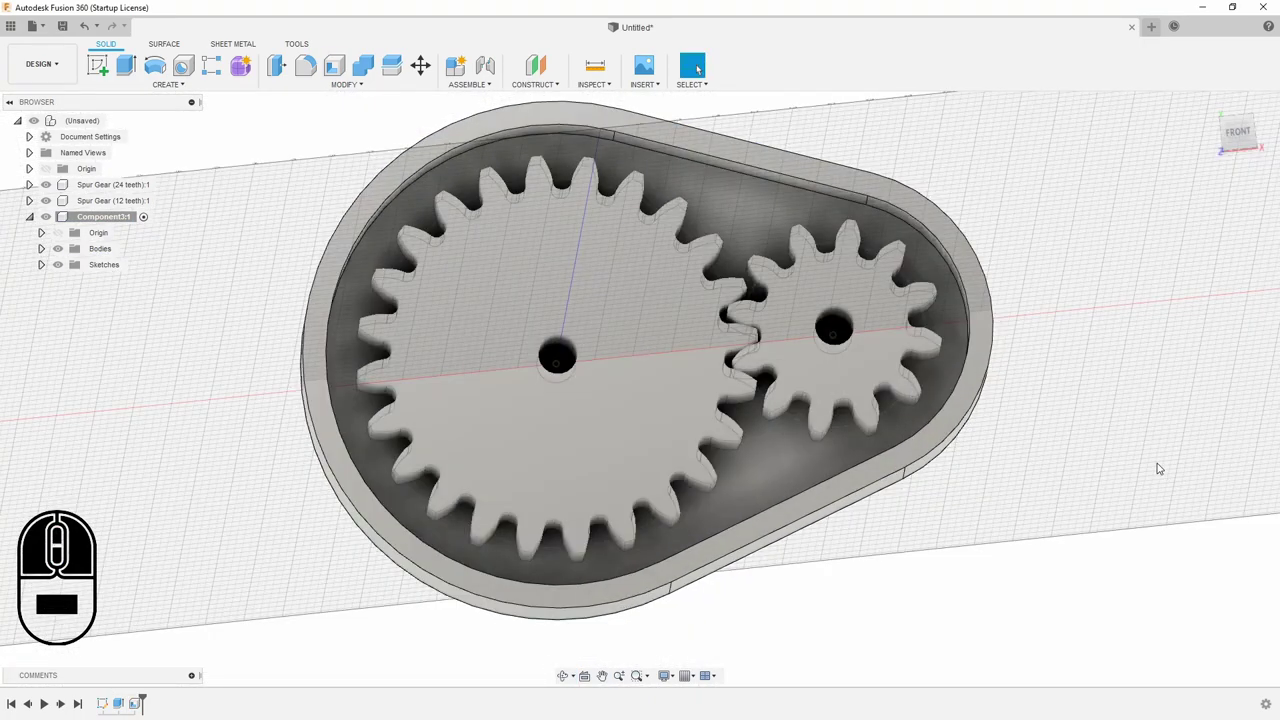
Hide both gears, extrude the two centre circles 15 mm as joined axle pins, then hide the sketch
key(e)
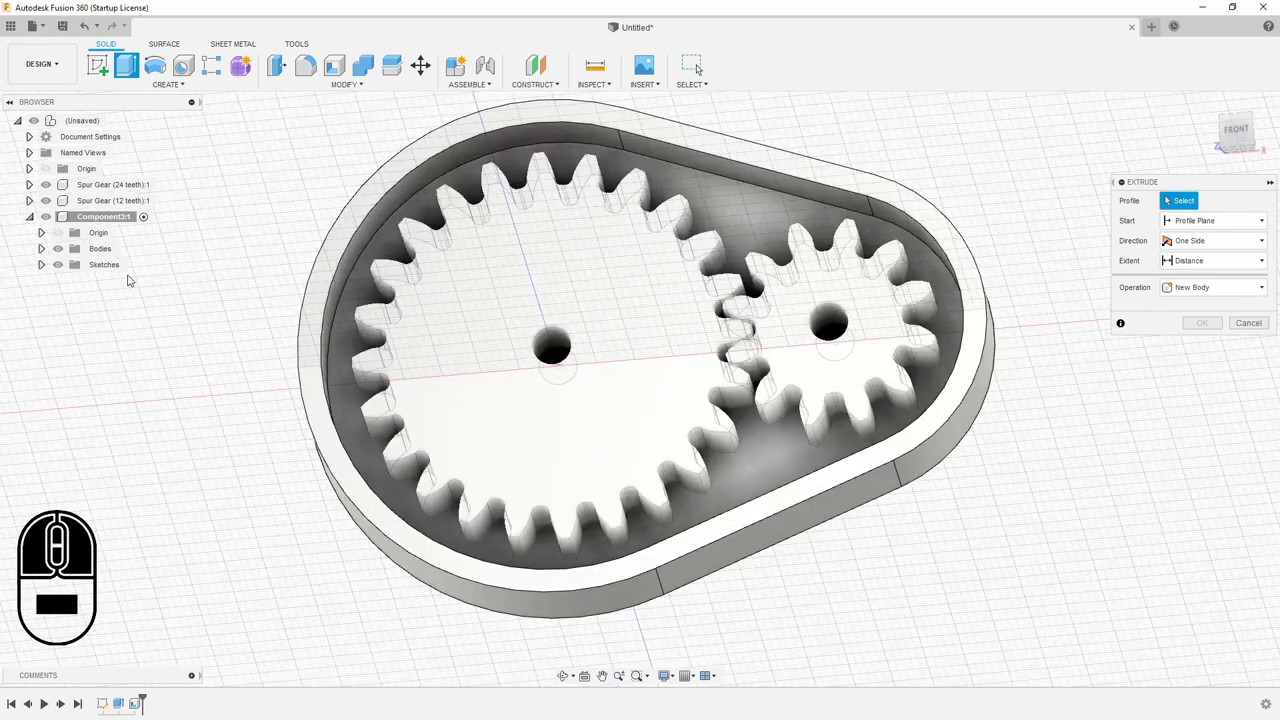
click(51, 187)
click(50, 200)
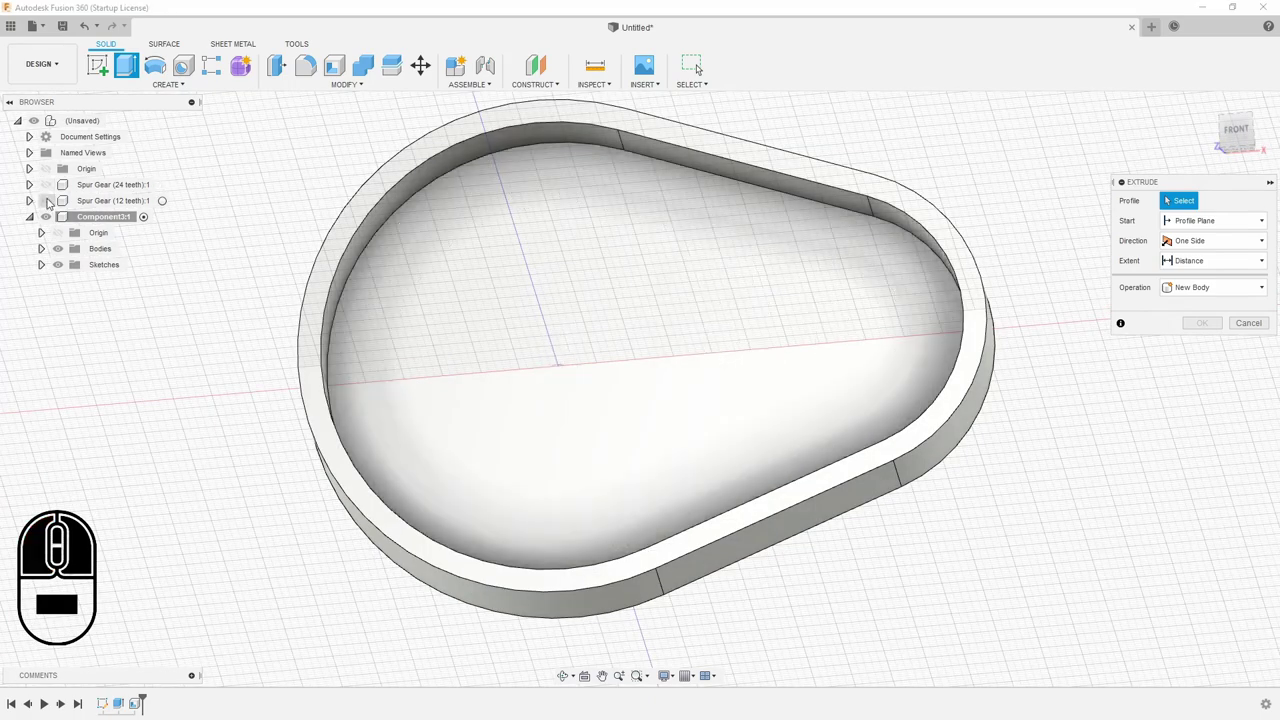
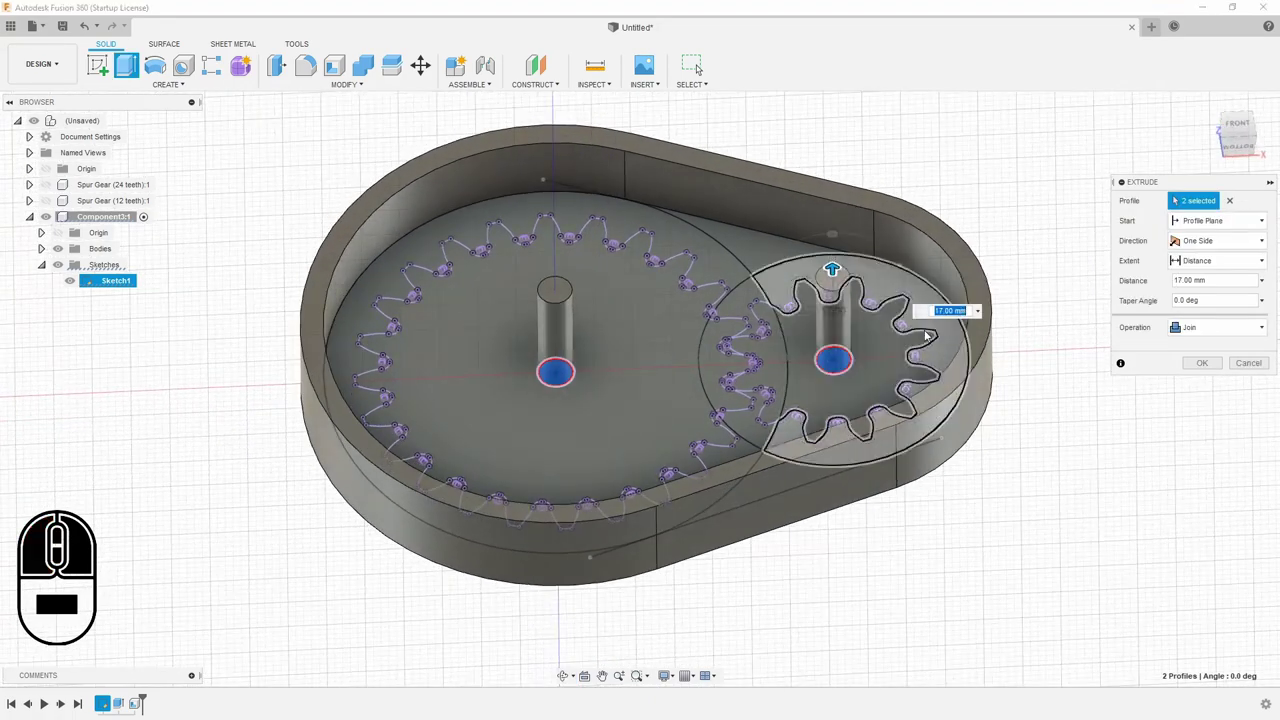
text(15)
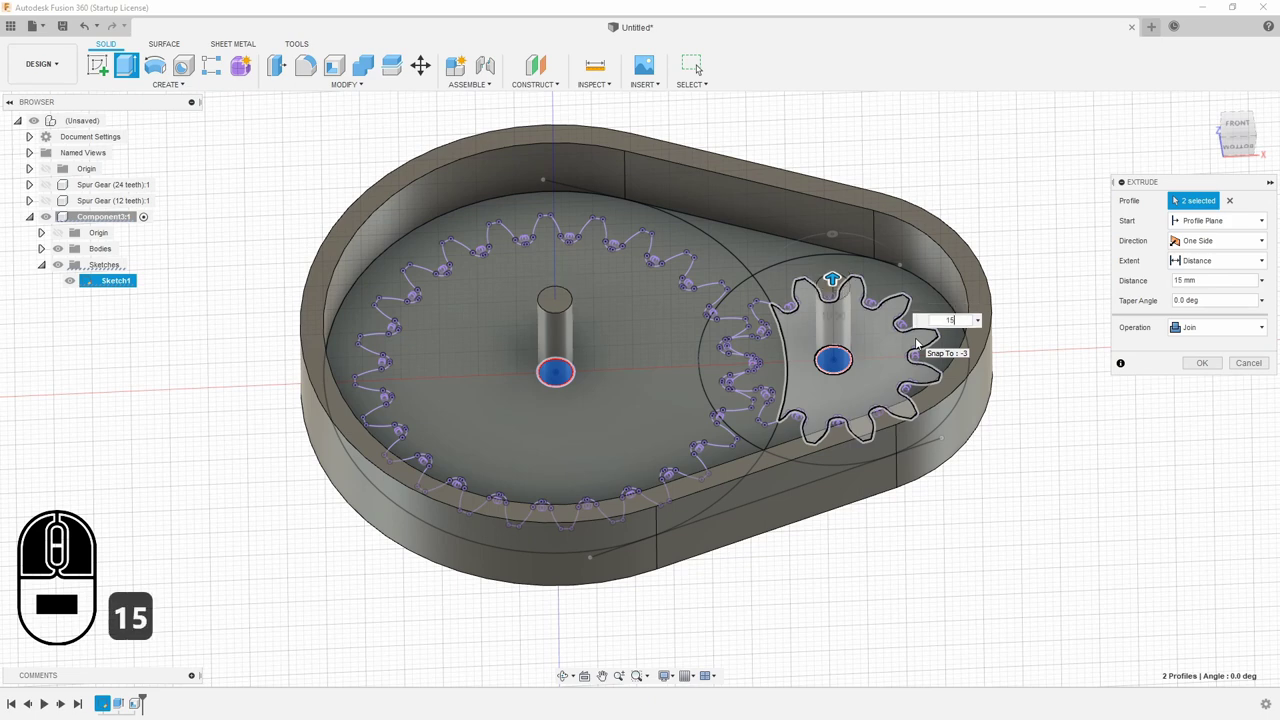
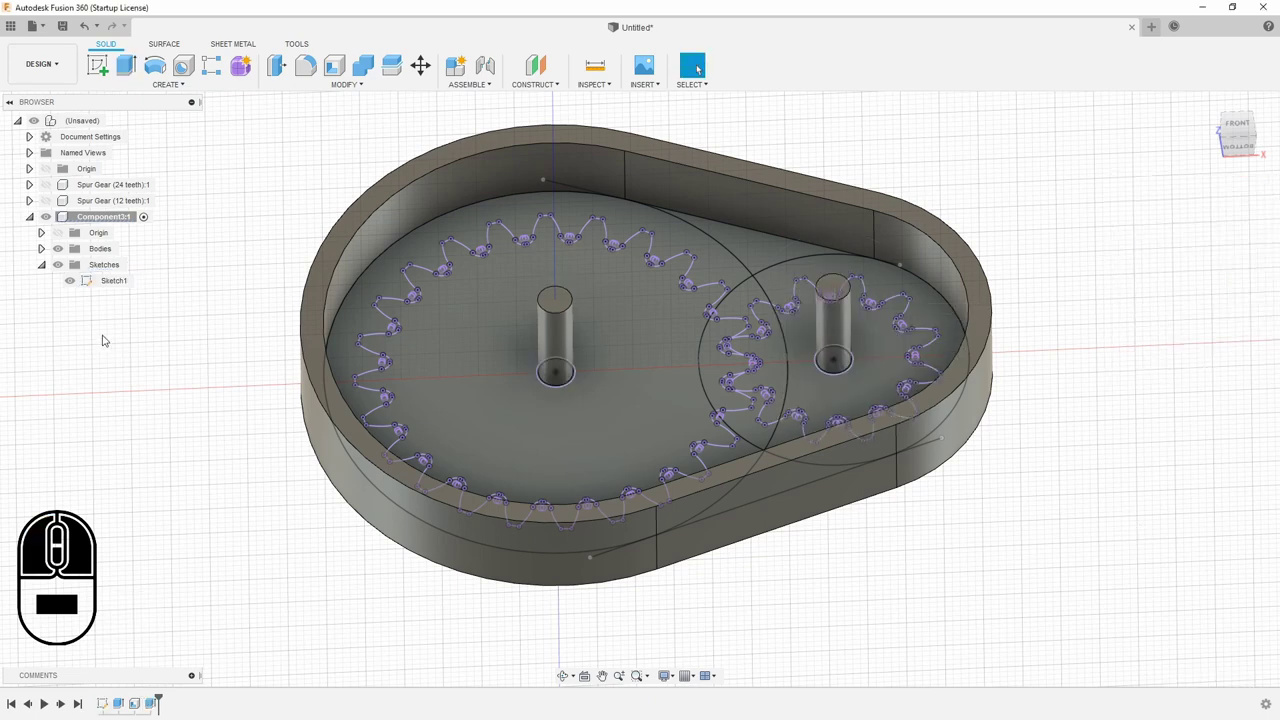
click(74, 282)
click(47, 264)
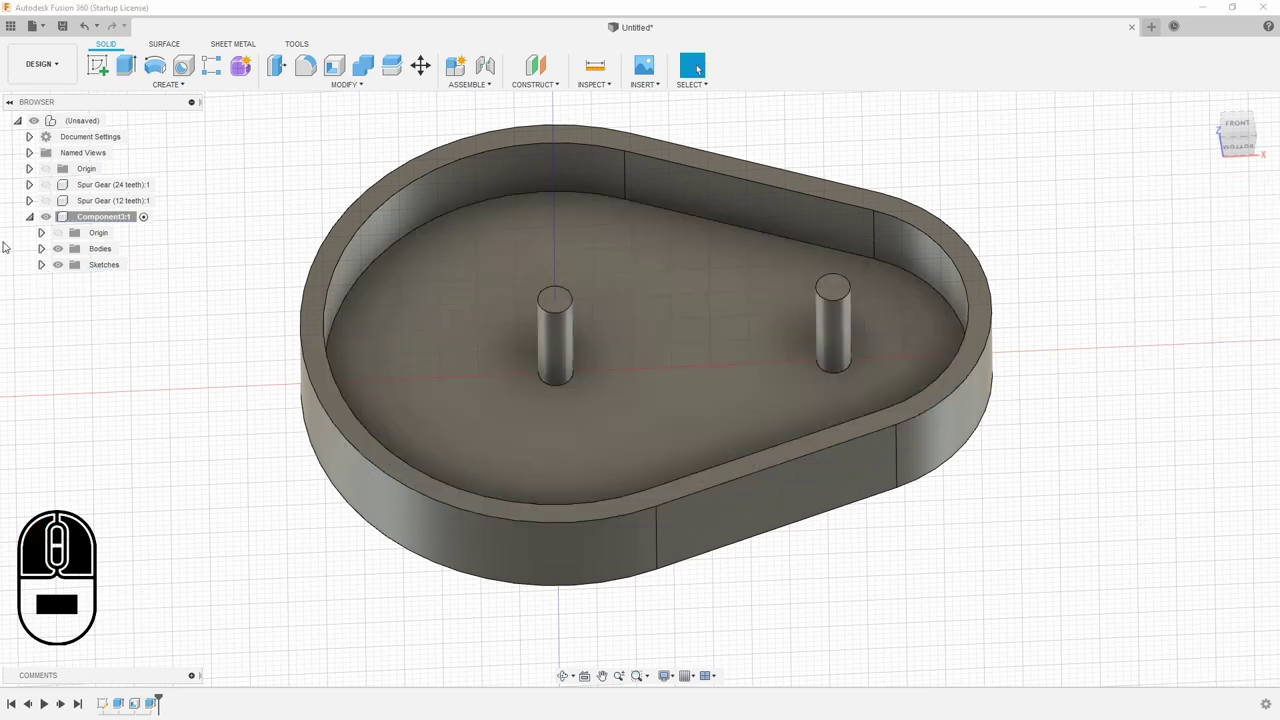
key(Escape)
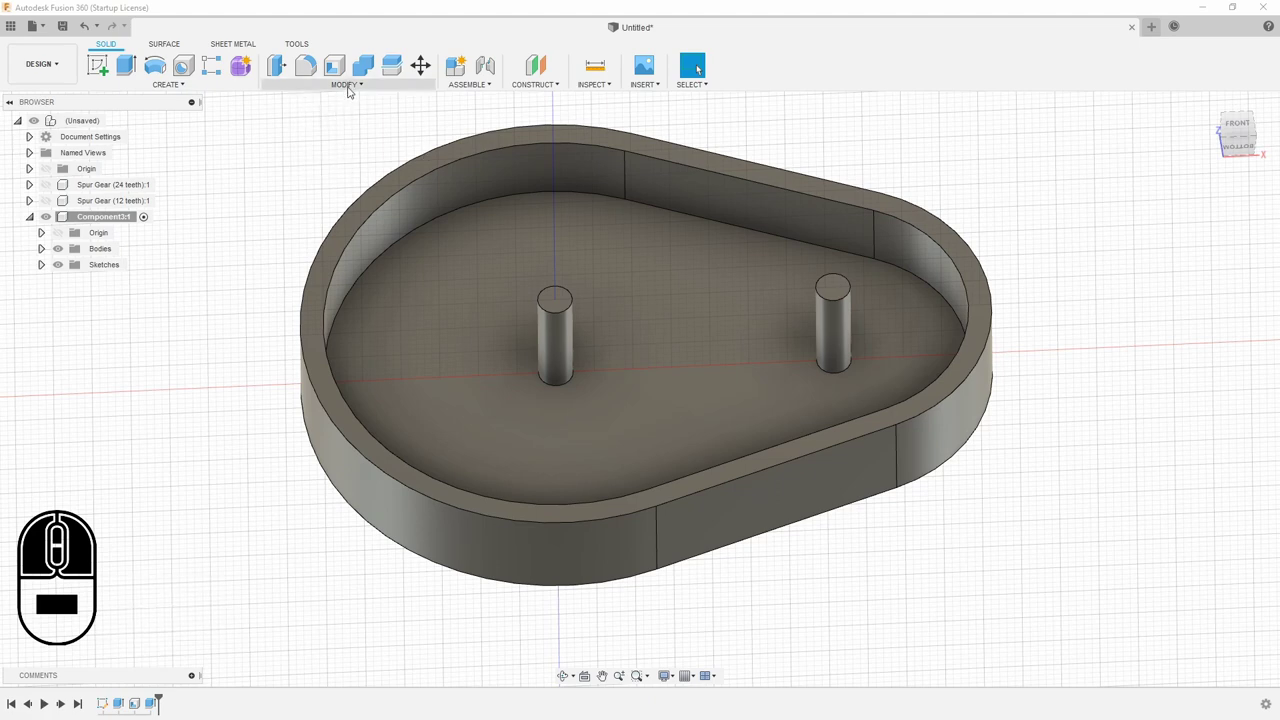
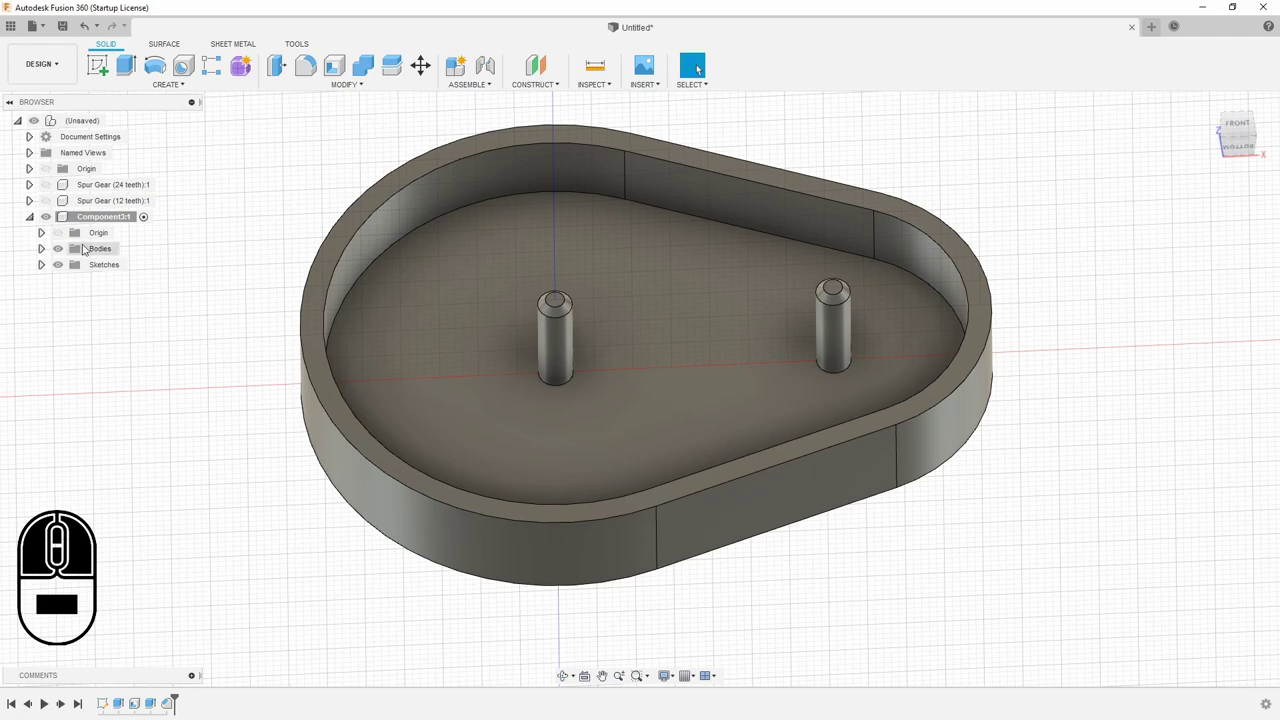
Show the gears meshed on their pins and activate the top-level assembly
click(49, 194)
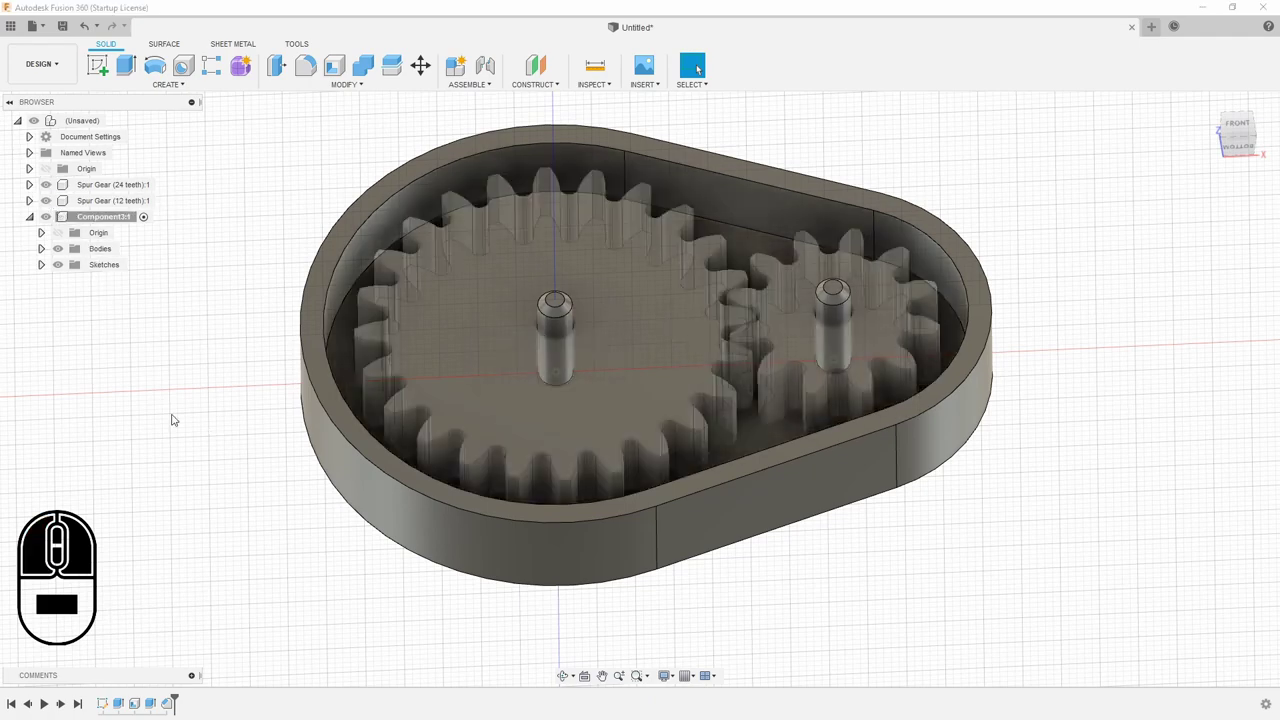
middle_click(180, 404)
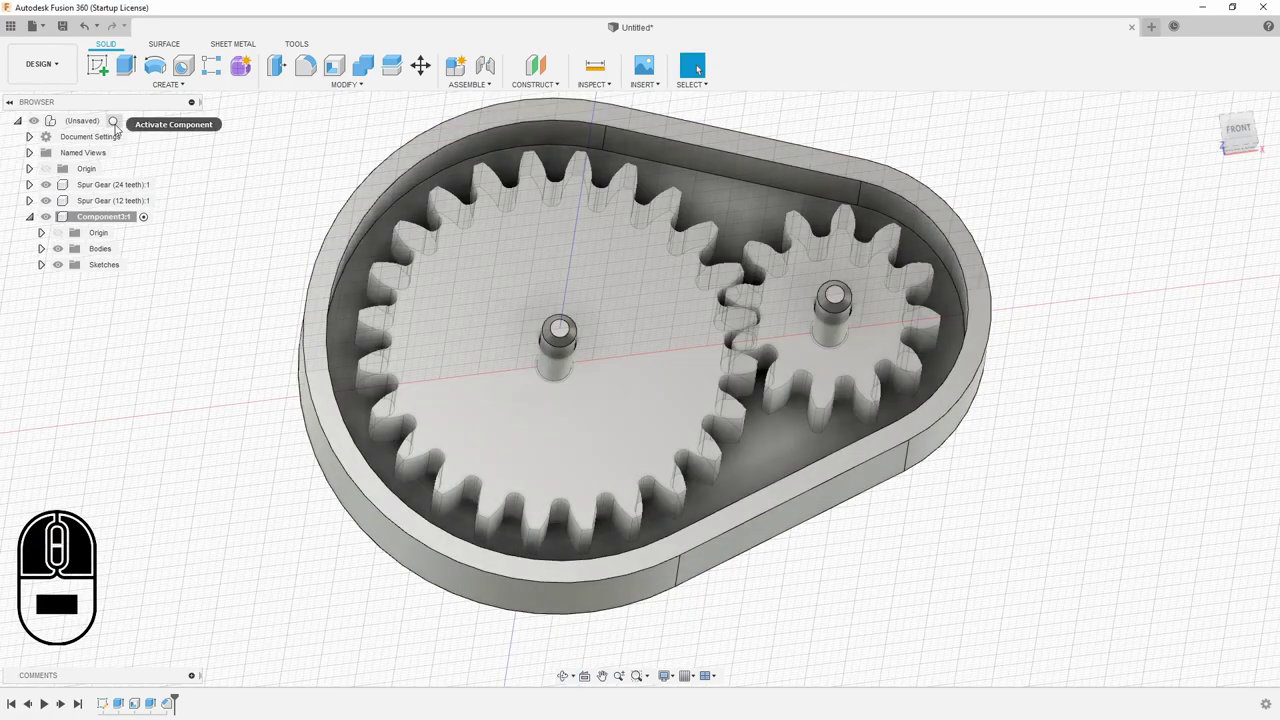
click(120, 120)
drag(862, 609, 856, 609)
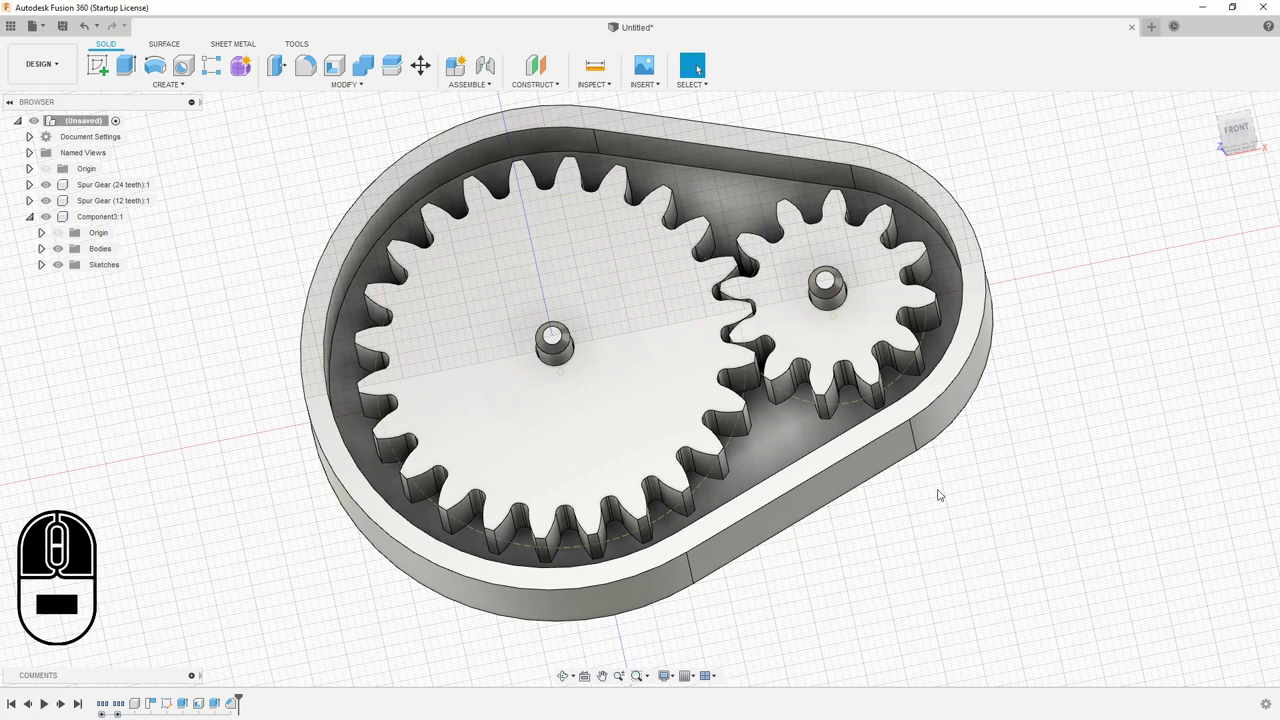
middle_click(970, 525)
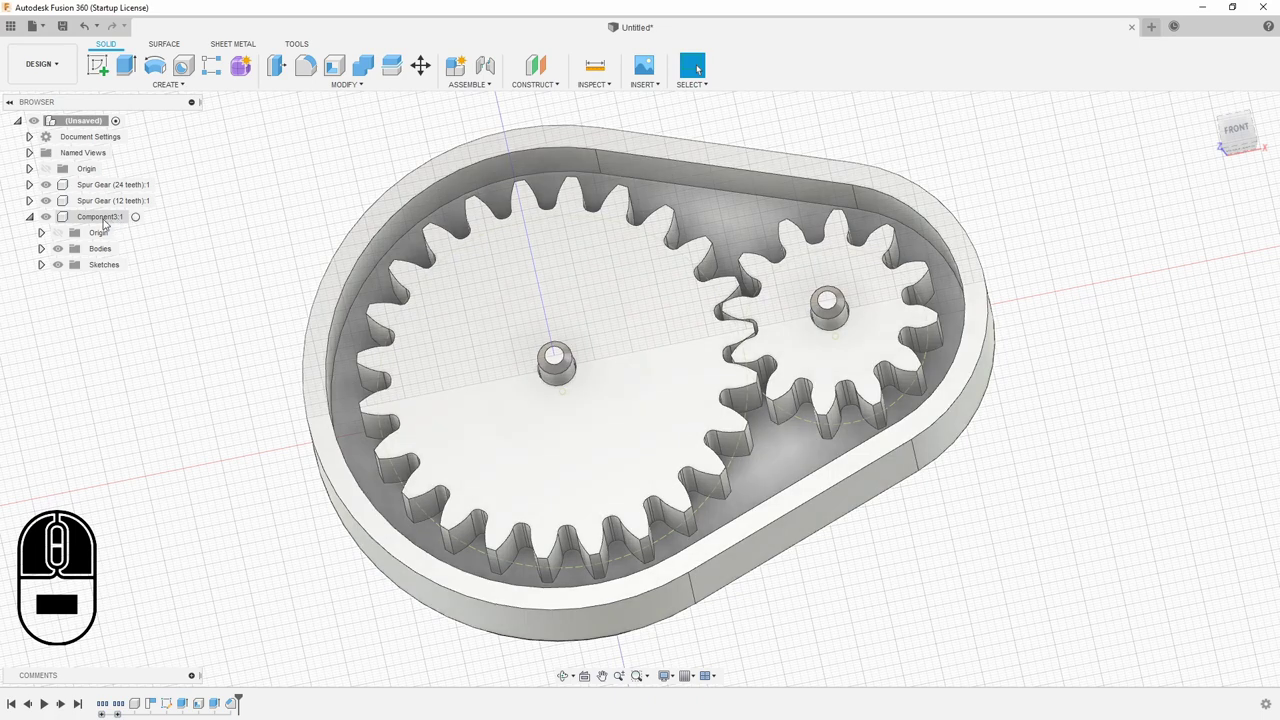
Ground the housing Component3 and begin an as-built joint with the 24-tooth gear selected
right_click(110, 217)
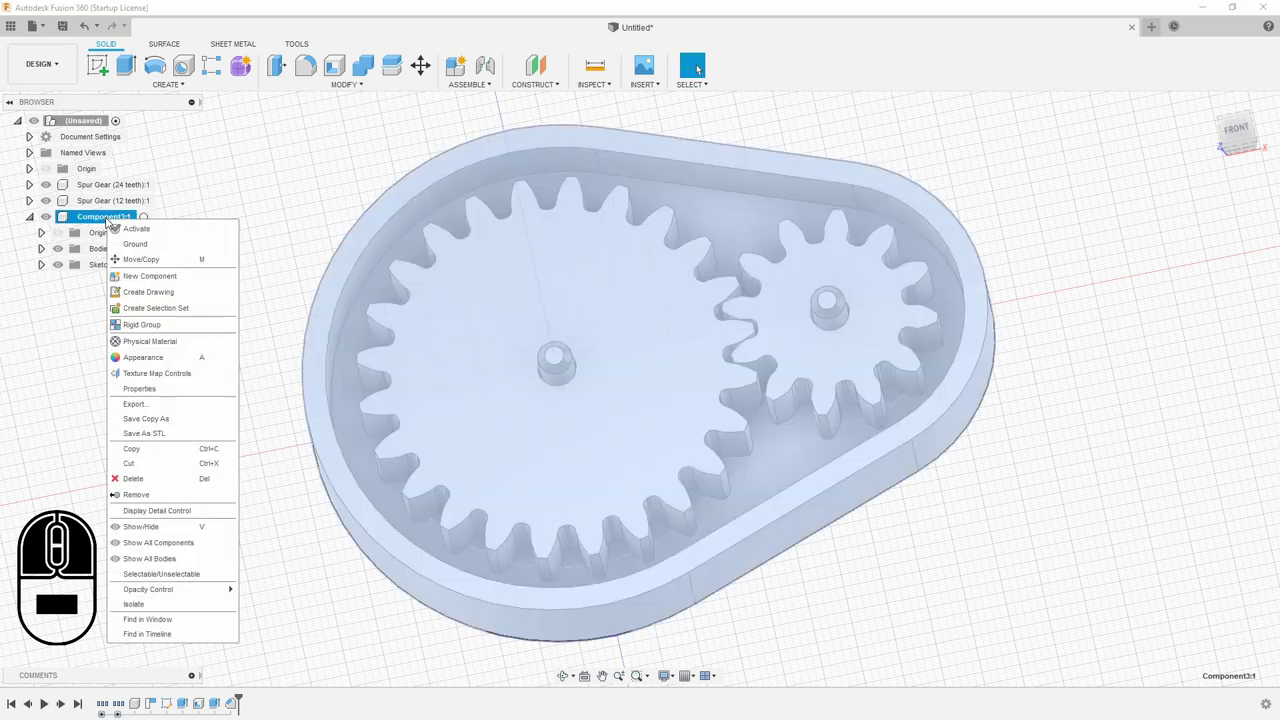
click(132, 242)
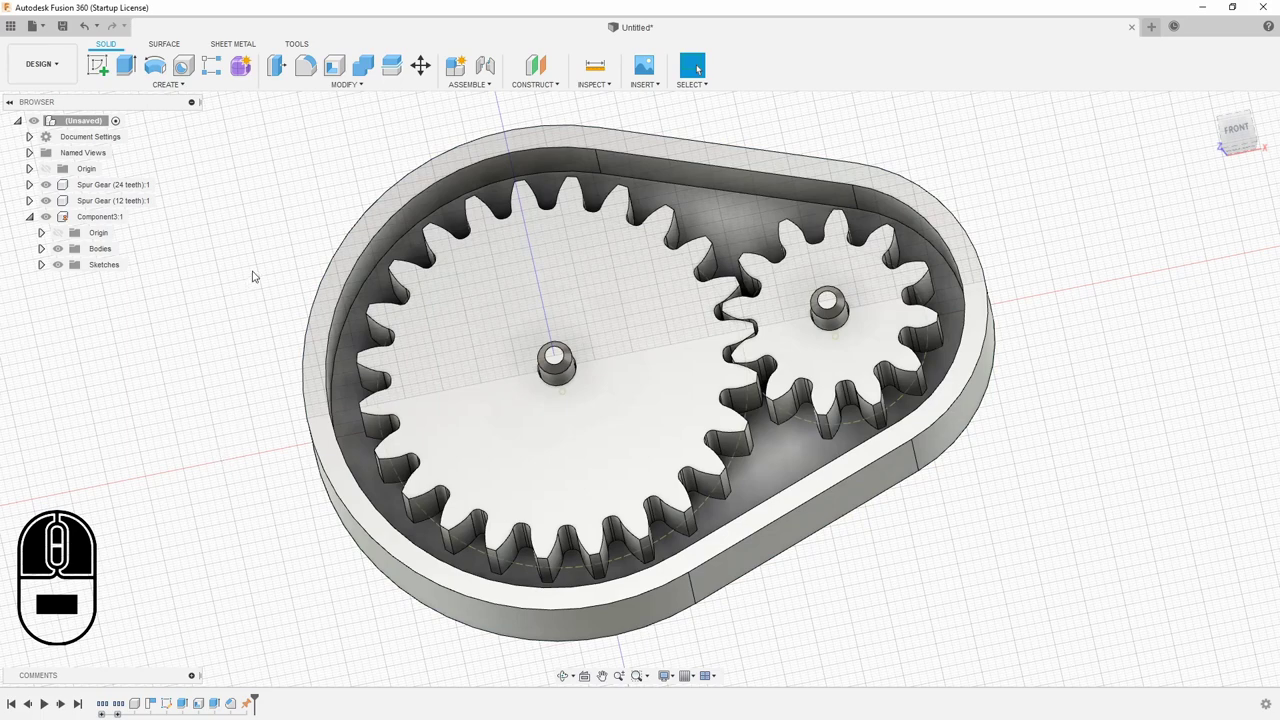
click(116, 186)
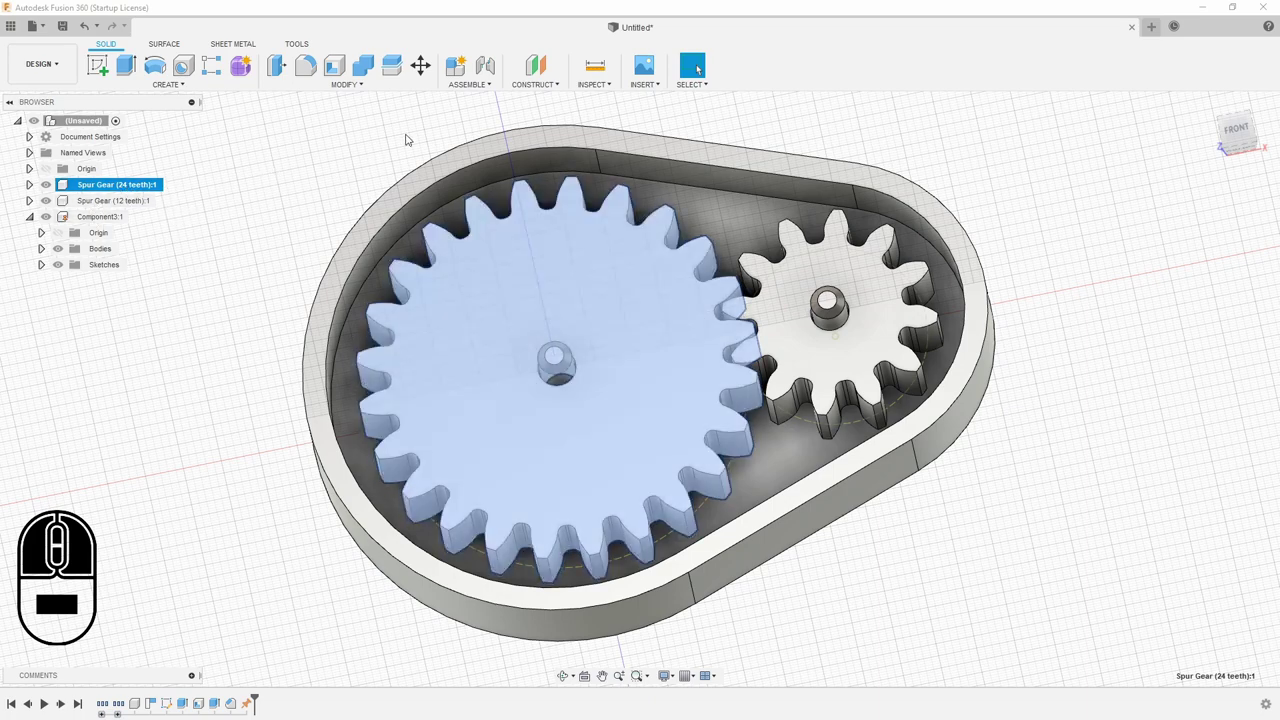
click(495, 86)
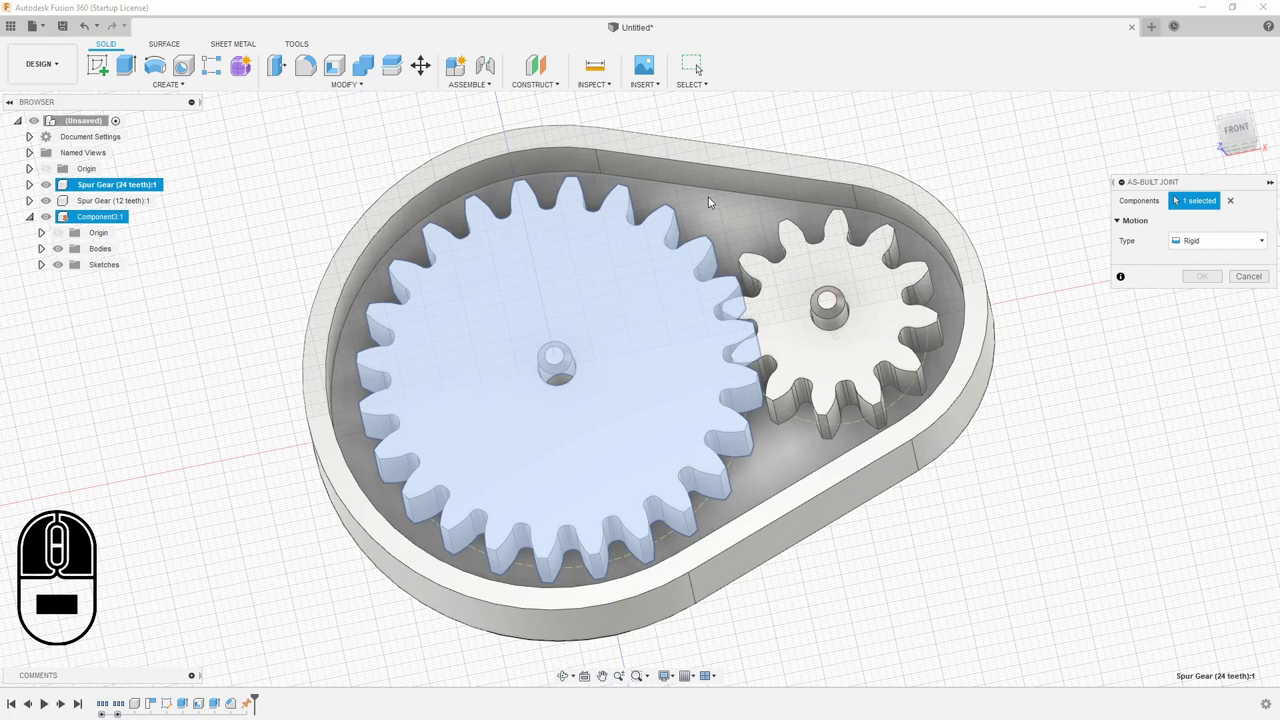
Join the 24-tooth gear to the housing as a Revolute joint about its centre pin
click(717, 197)
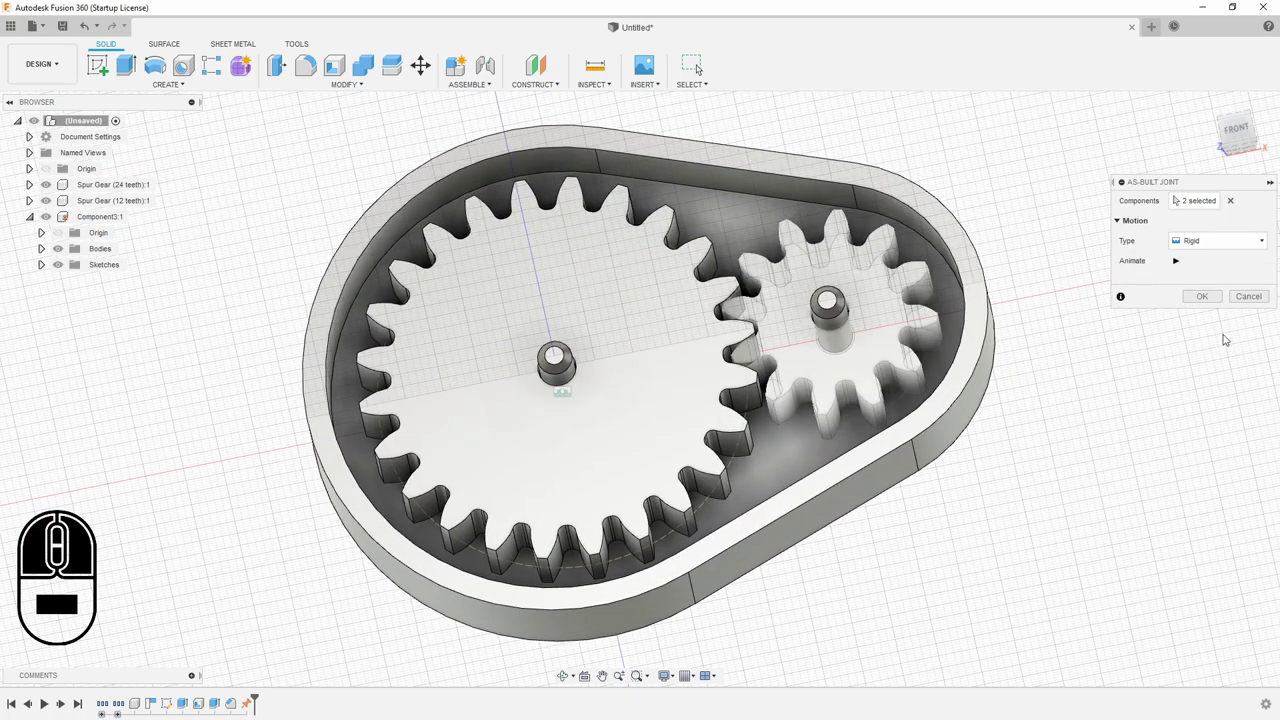
click(1221, 240)
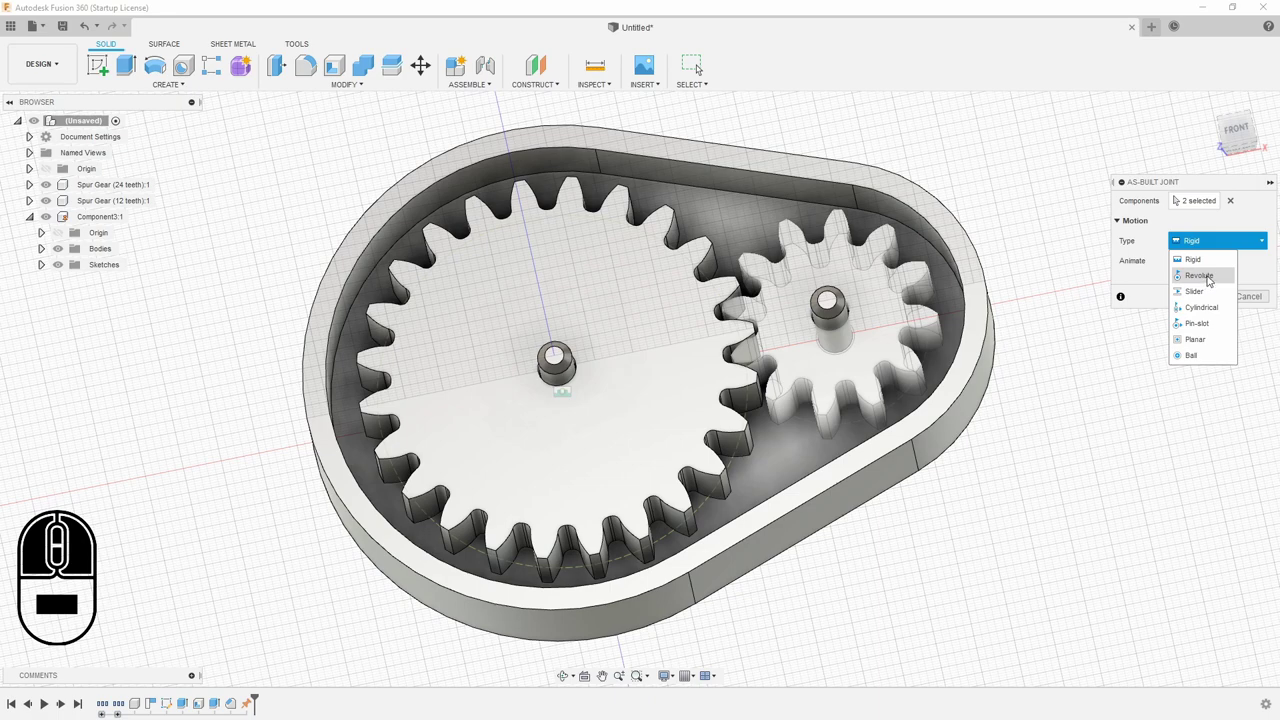
click(1211, 276)
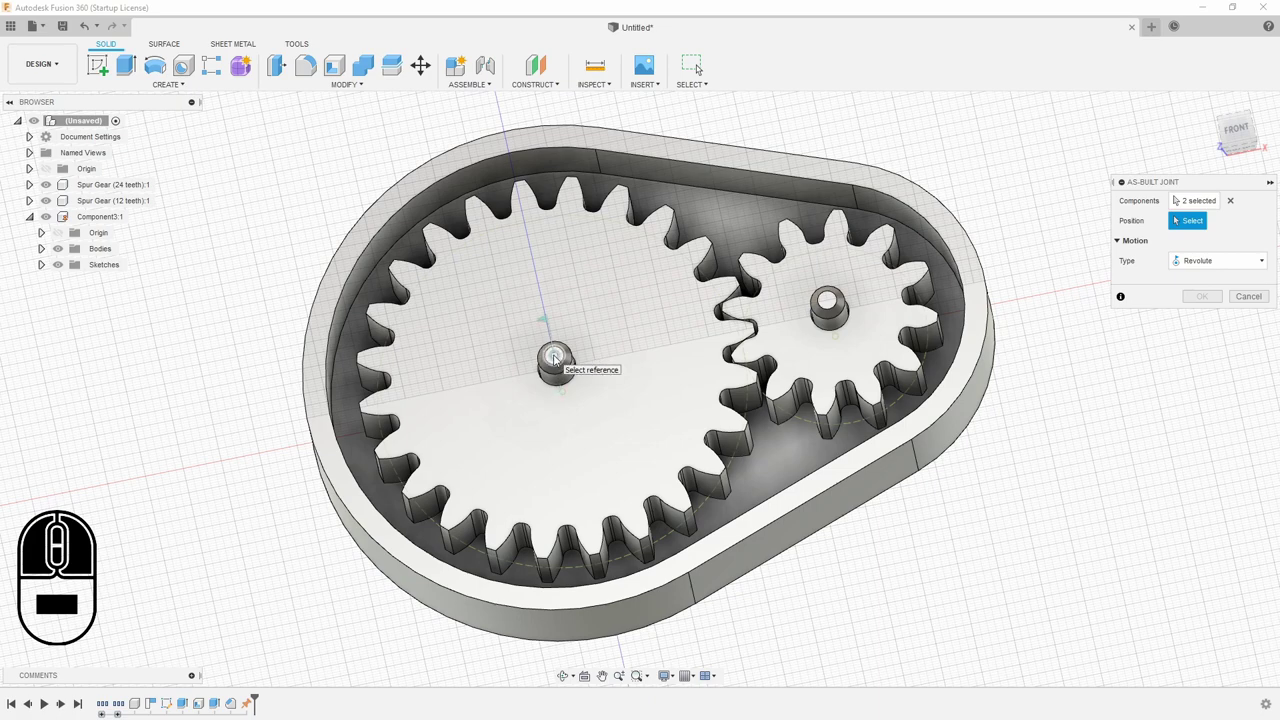
click(560, 357)
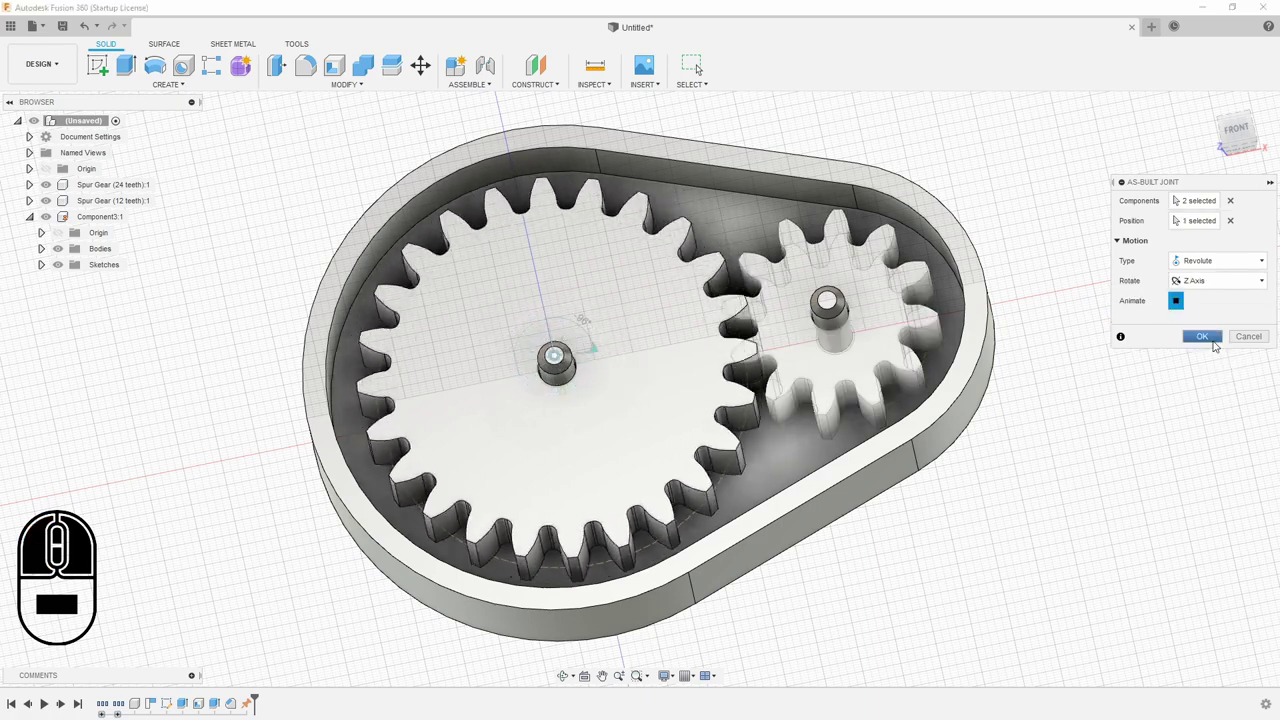
click(1210, 337)
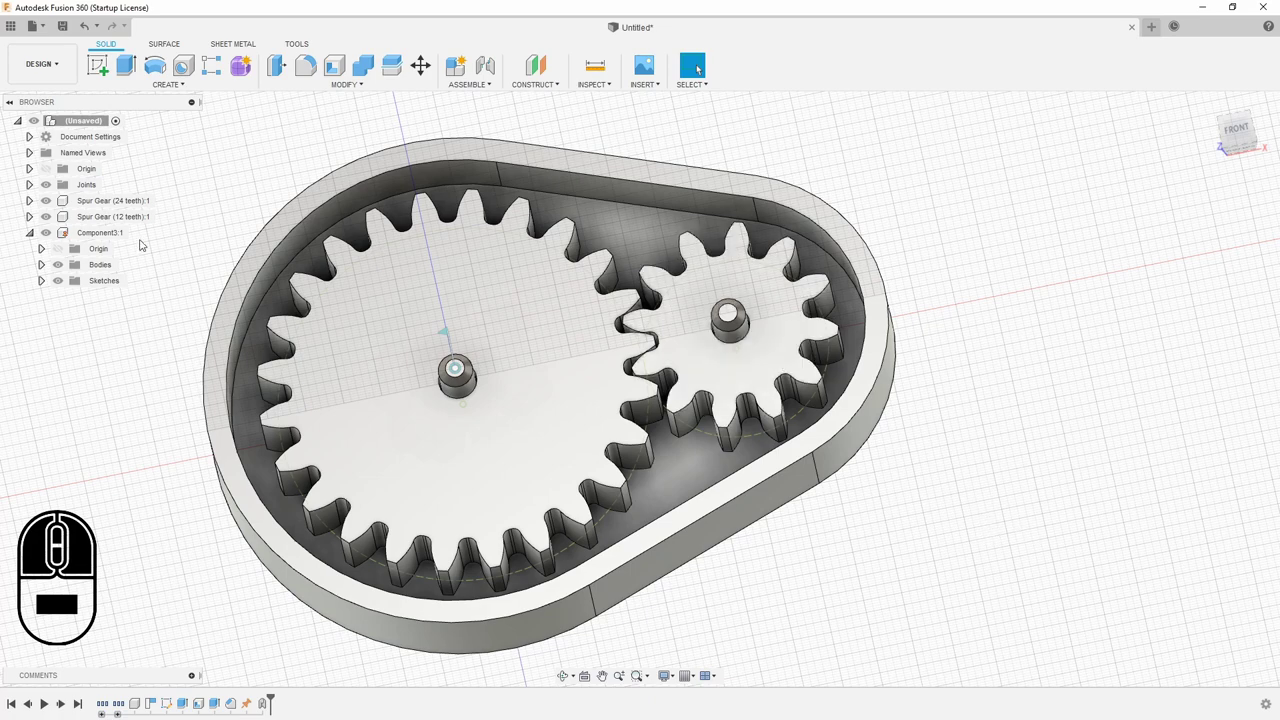
Begin an as-built joint between the 12-tooth gear and the housing Component3
click(126, 219)
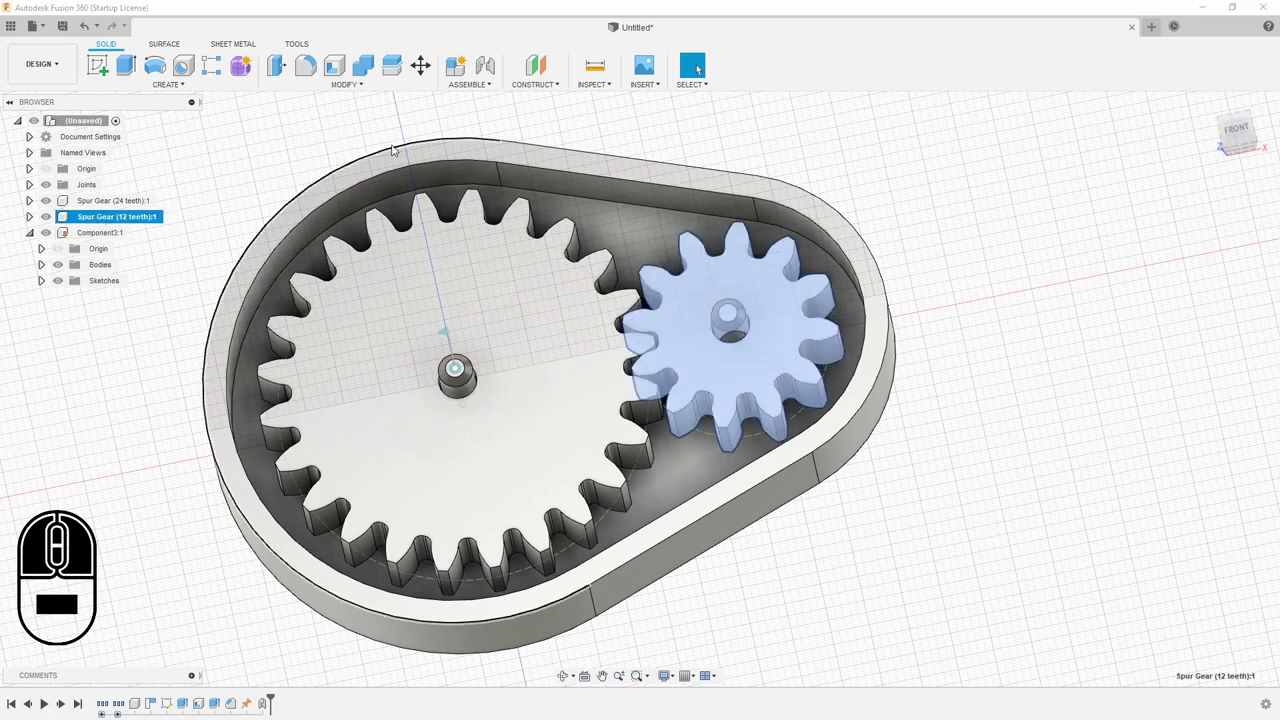
click(483, 86)
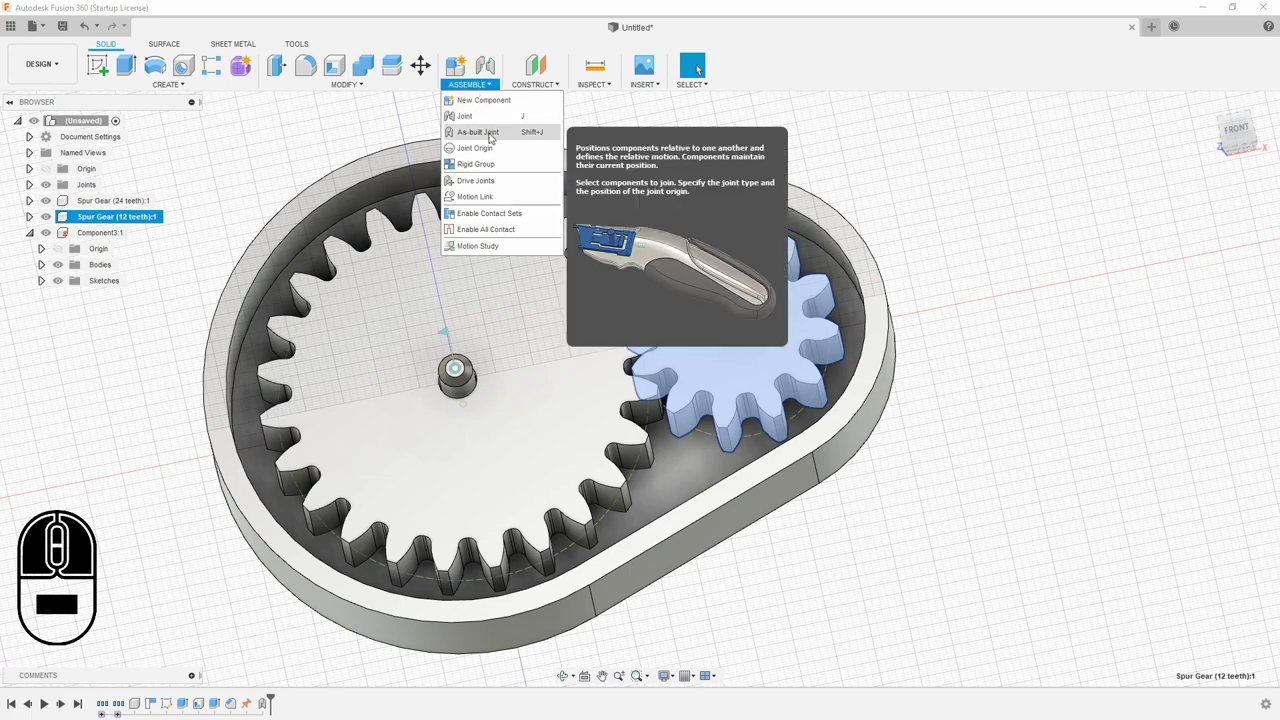
click(500, 134)
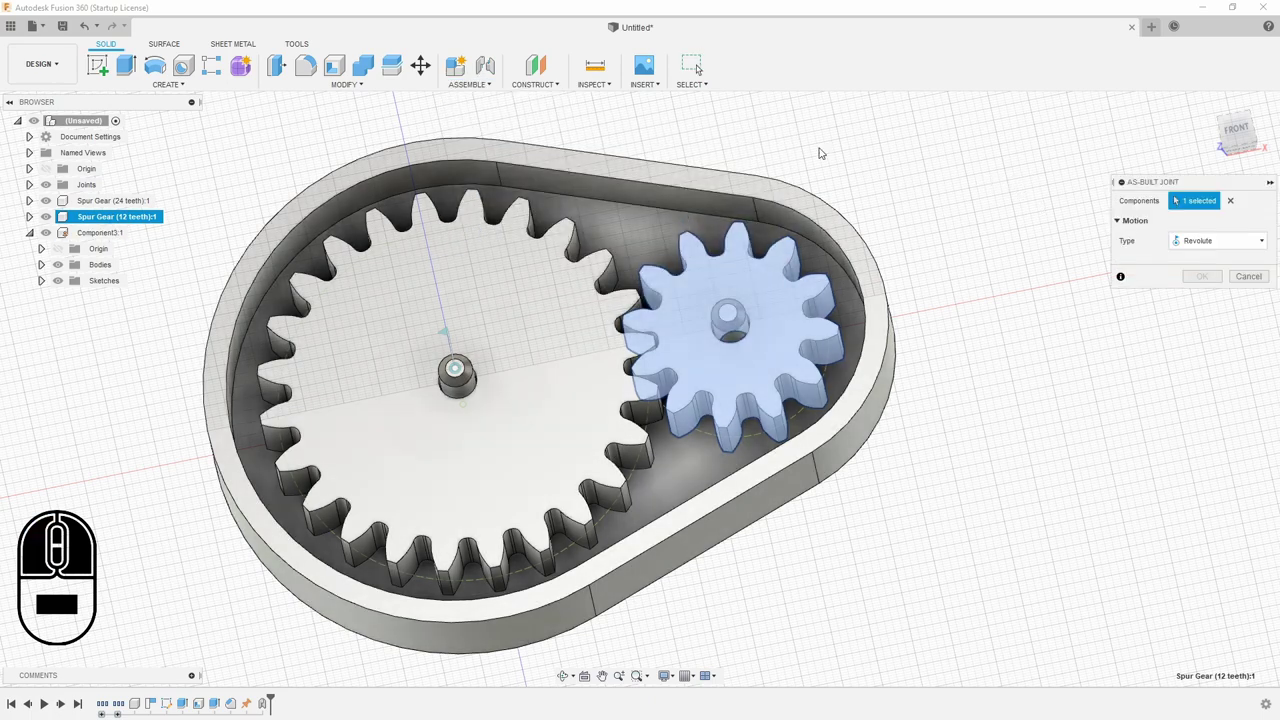
click(653, 215)
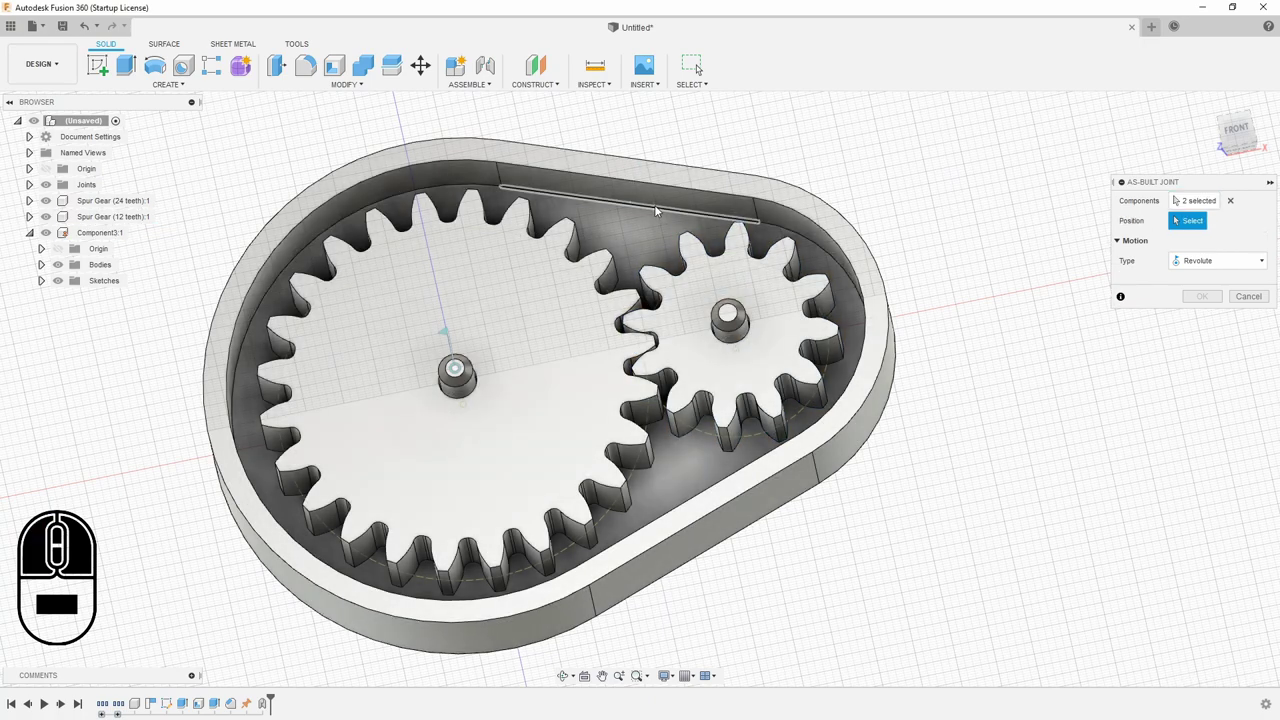
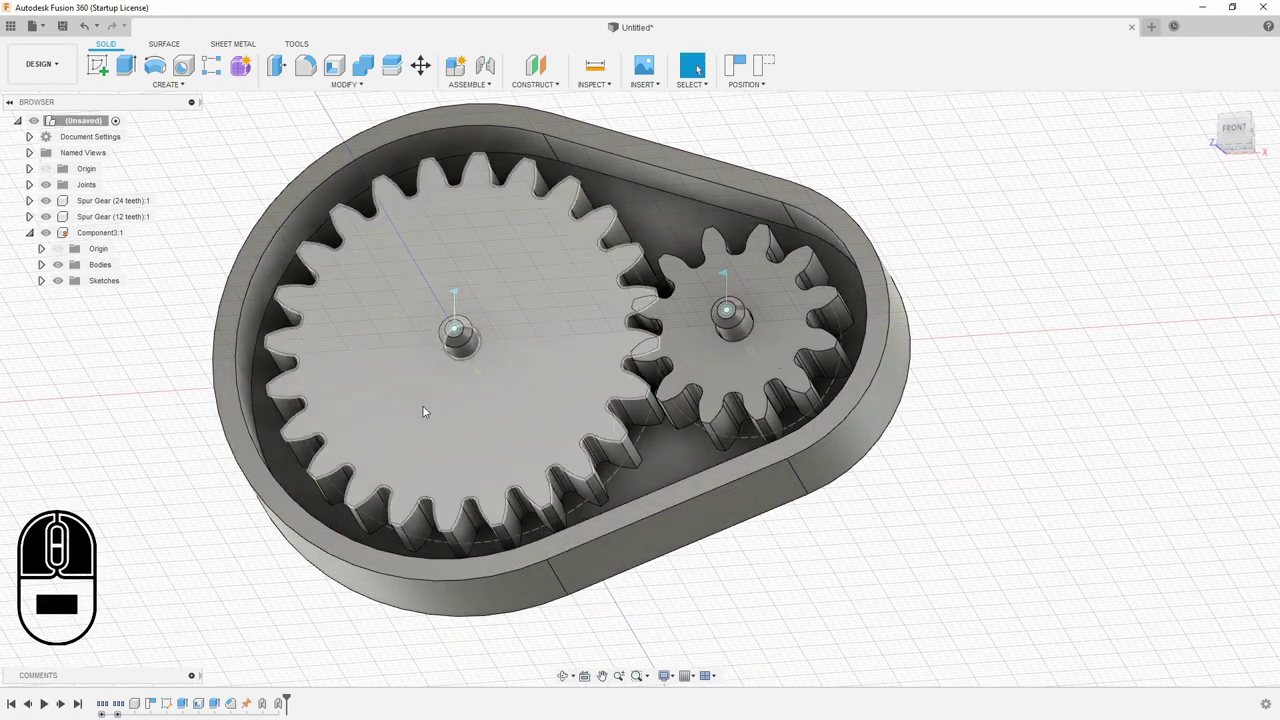
Drag the 24-tooth gear to spin it around its axle pin
drag(425, 458, 815, 571)
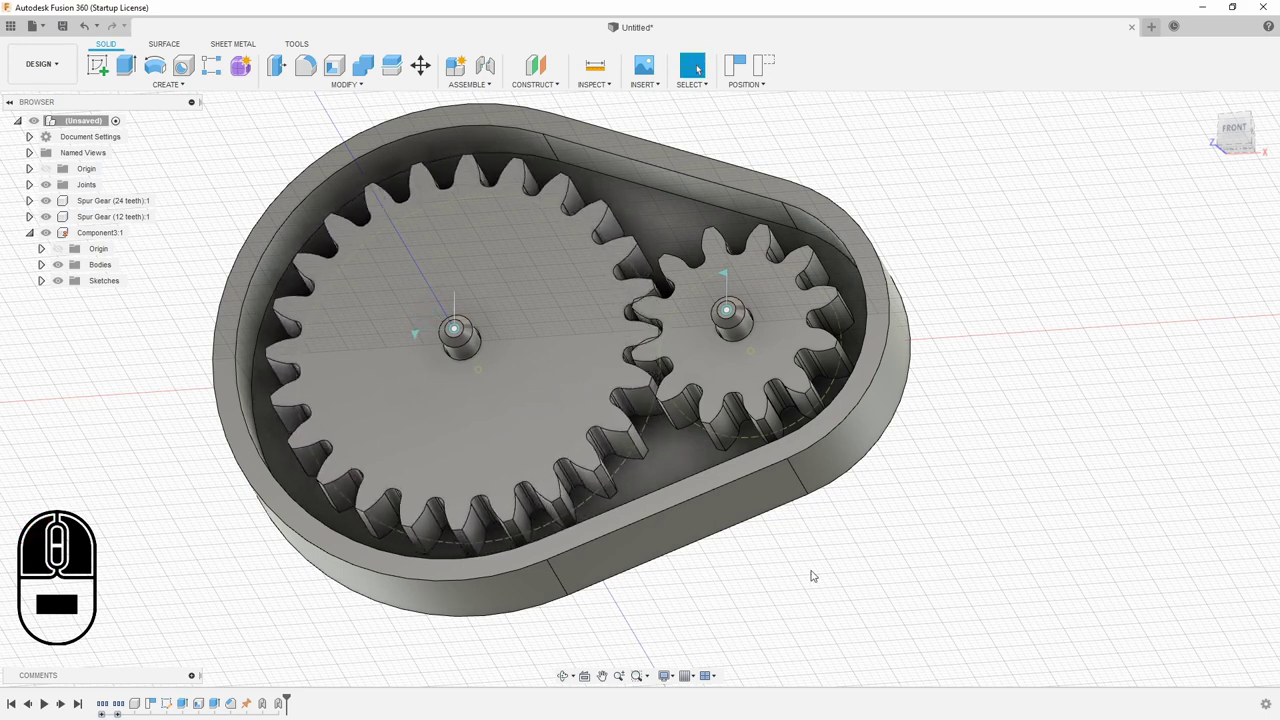
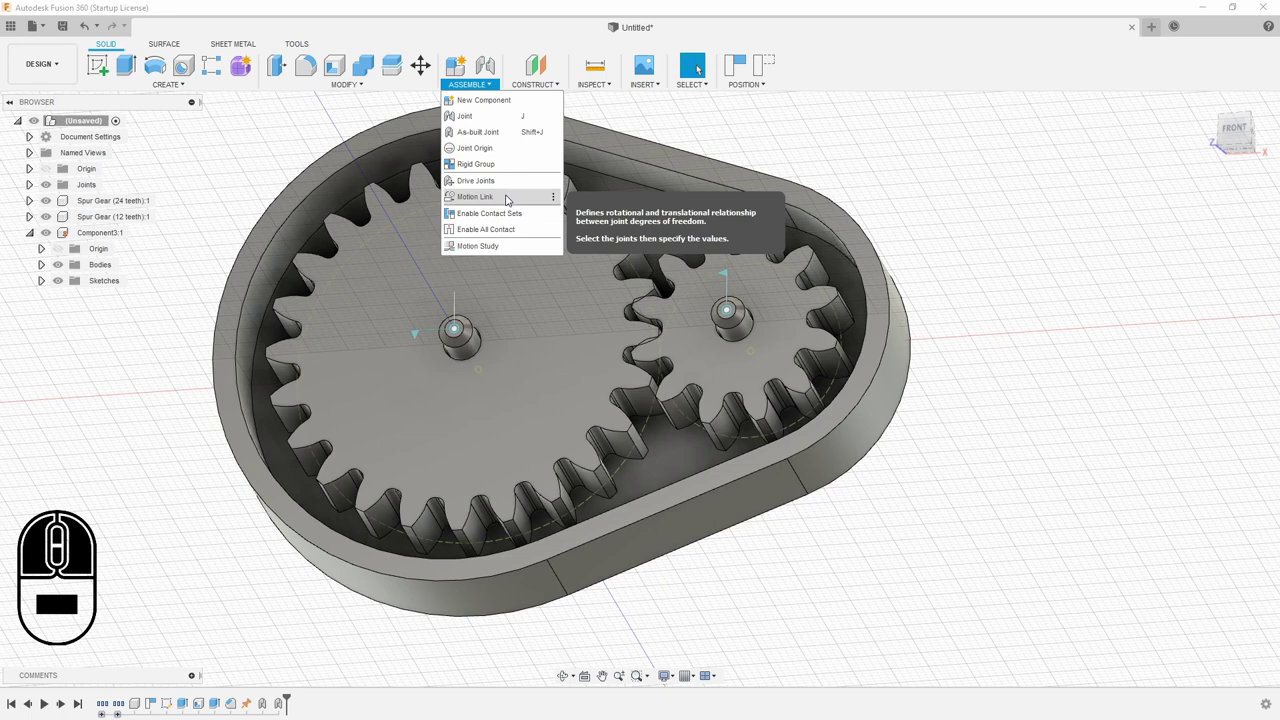
Tie both revolute joints with a Motion Link, Reverse ticked, big gear angle 1 deg
click(511, 197)
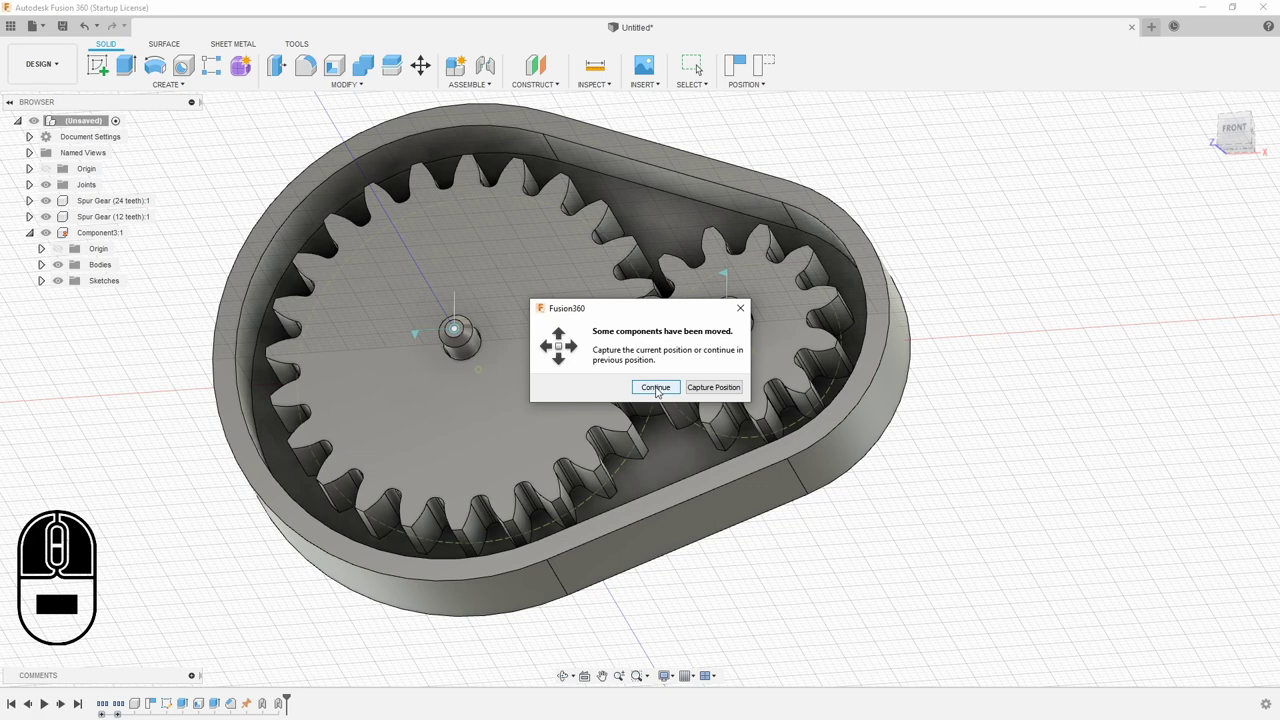
click(458, 324)
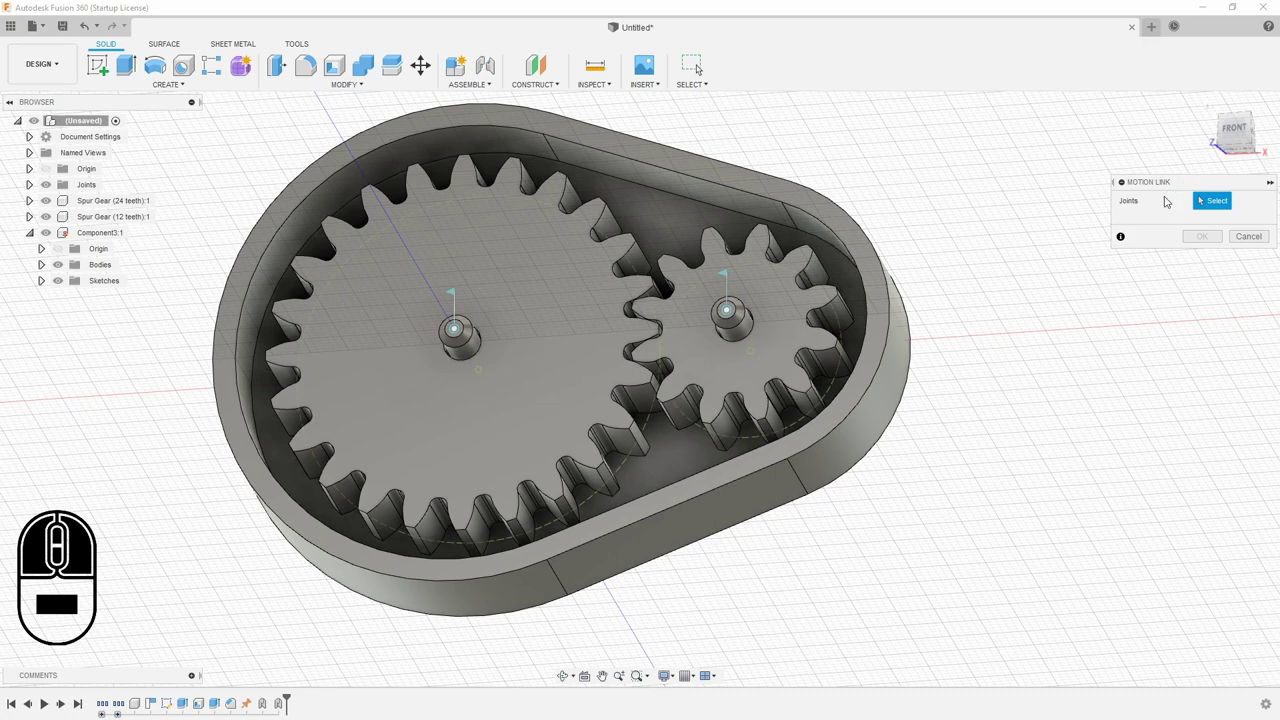
middle_click(458, 324)
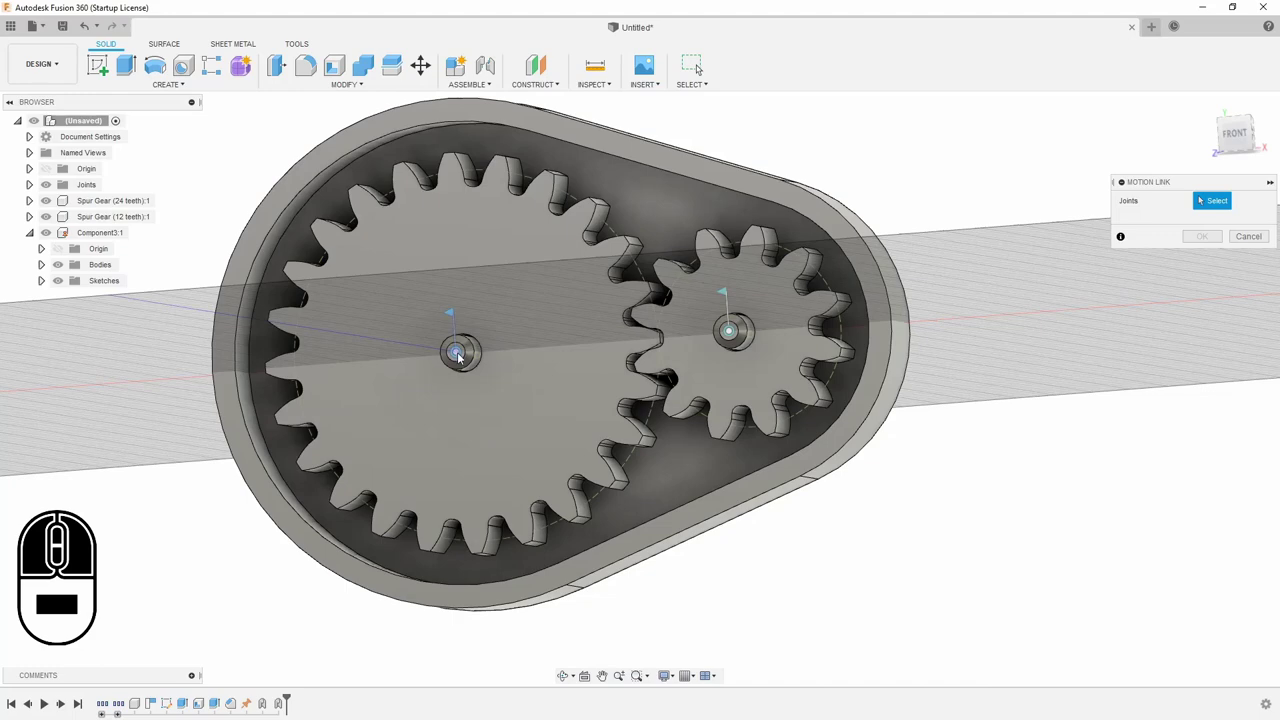
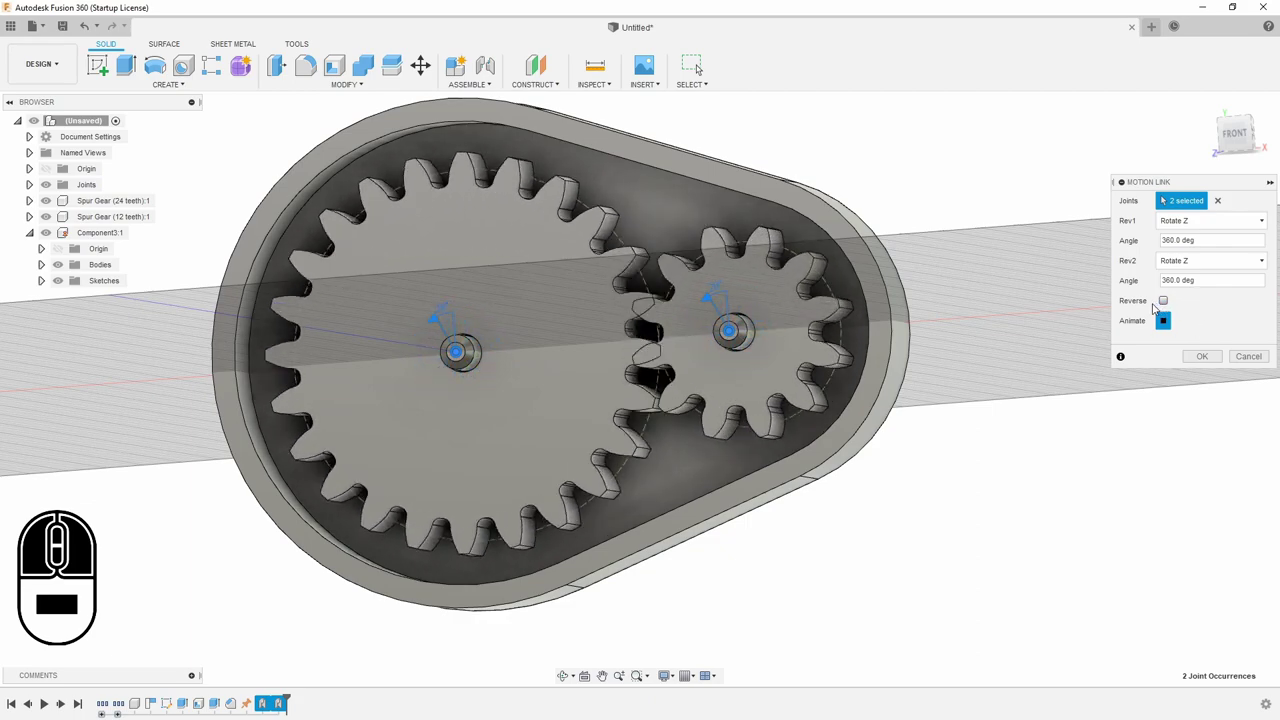
click(1165, 305)
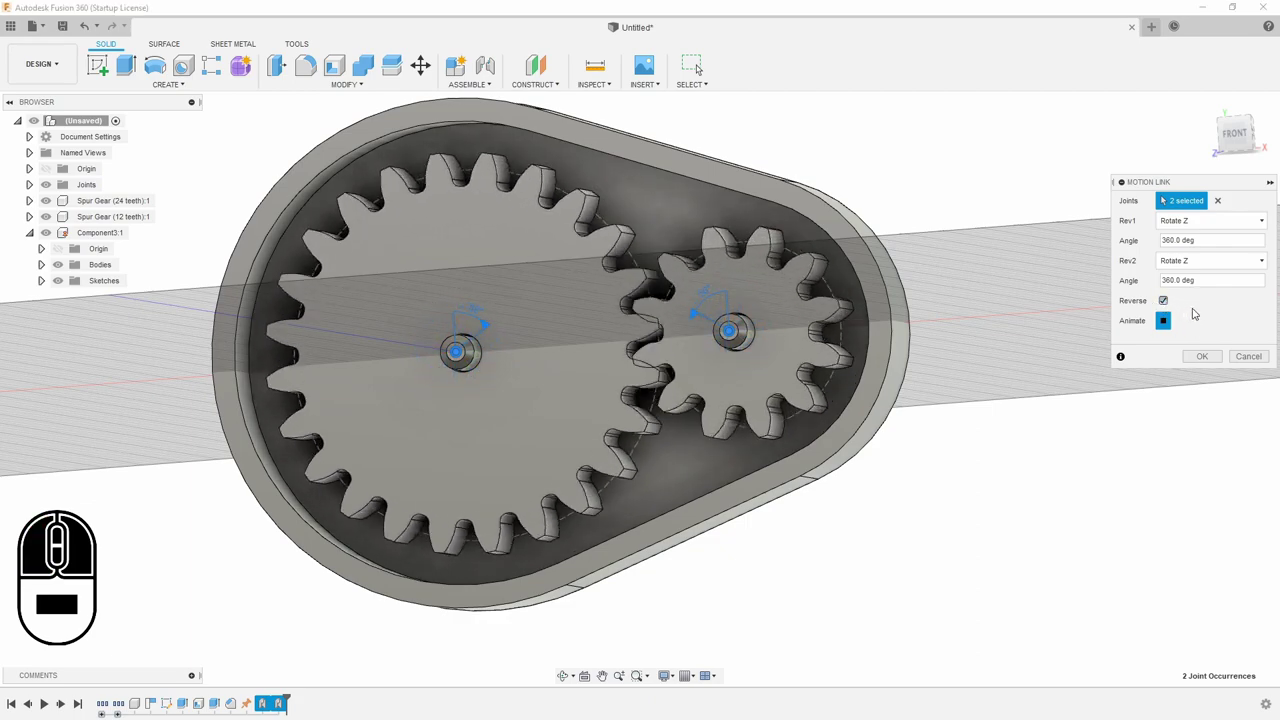
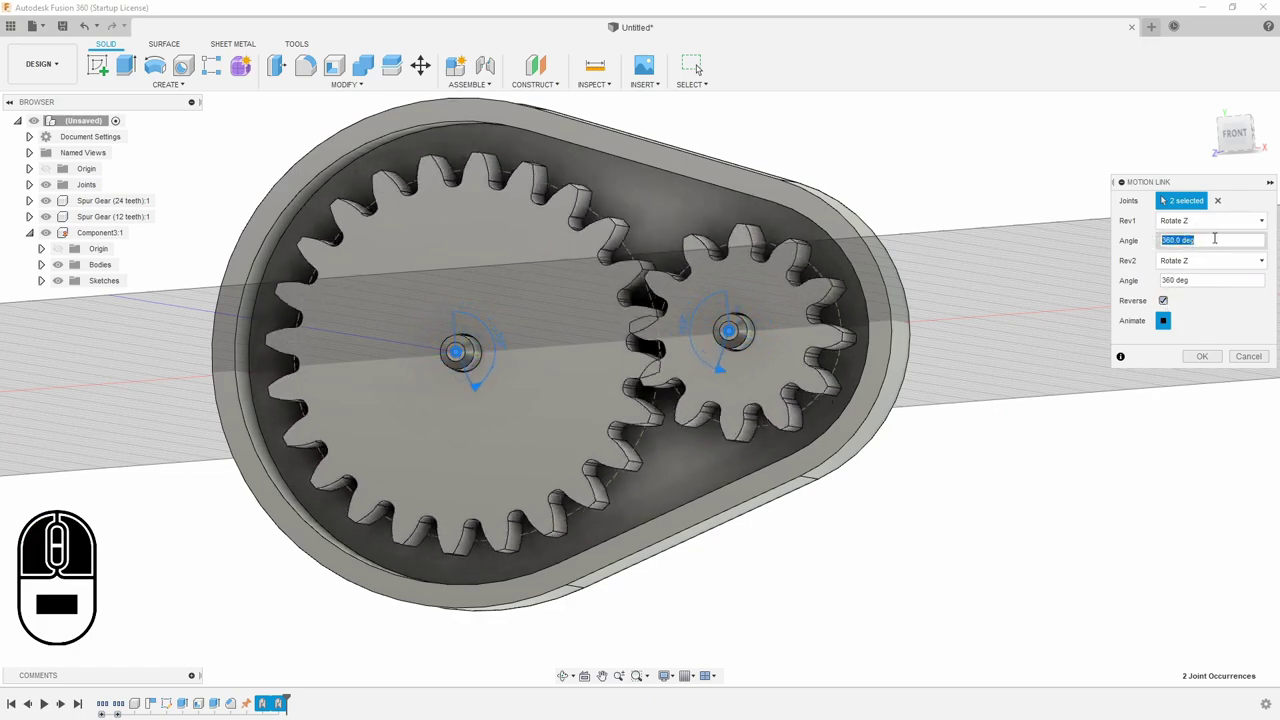
key(1)
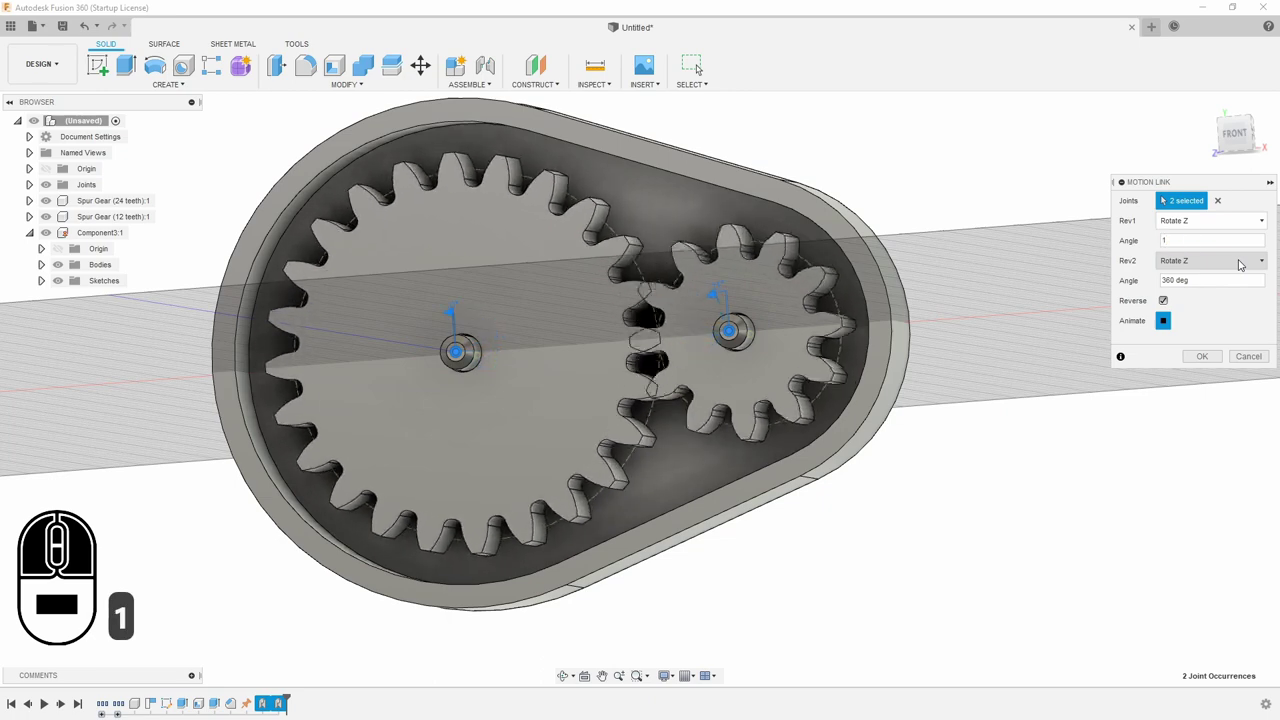